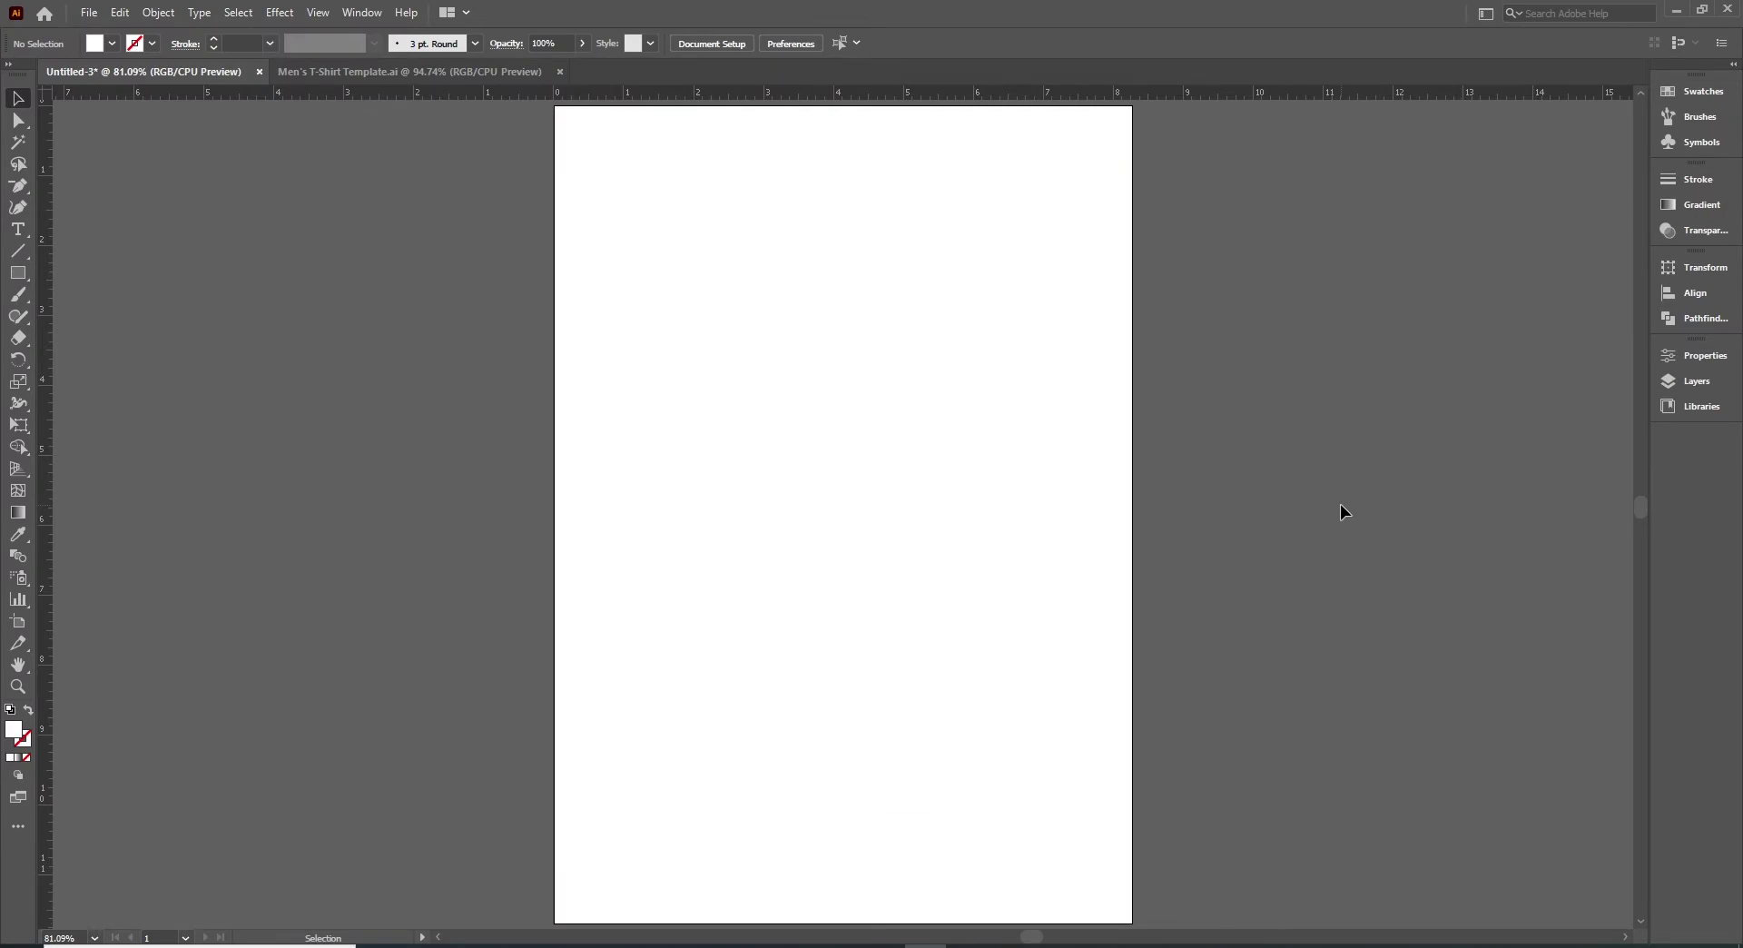
Switch to the Men's T-Shirt Template document and select the front and back shirt views.
left_click(472, 74)
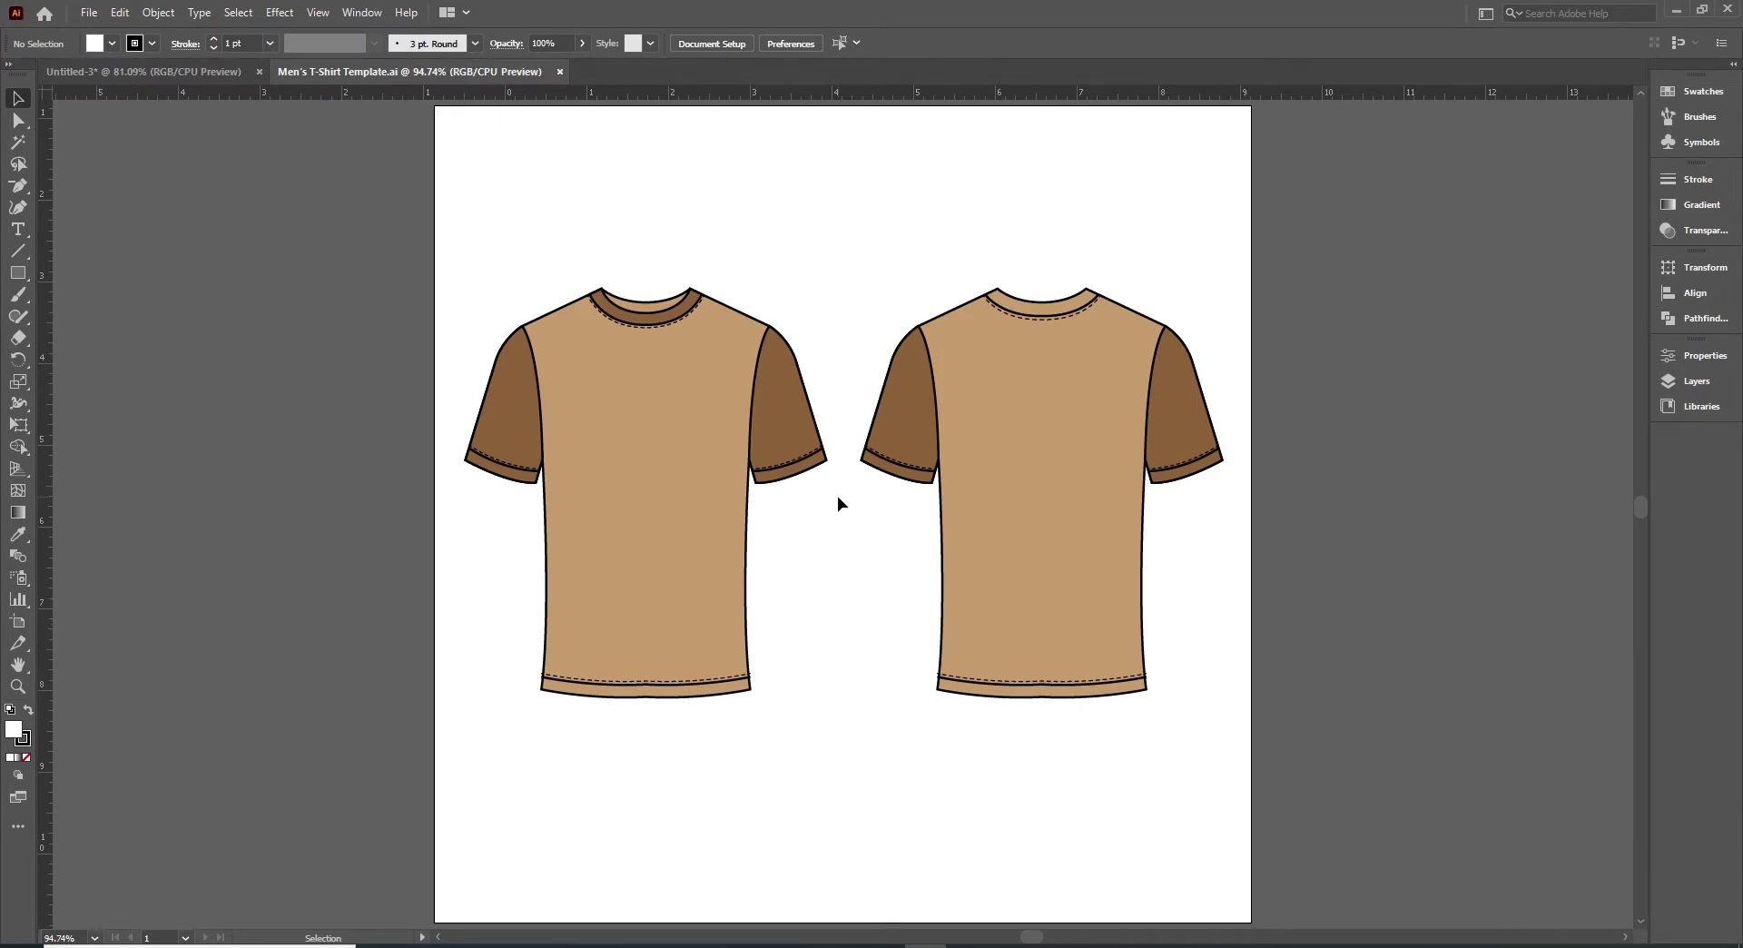
left_click(831, 644)
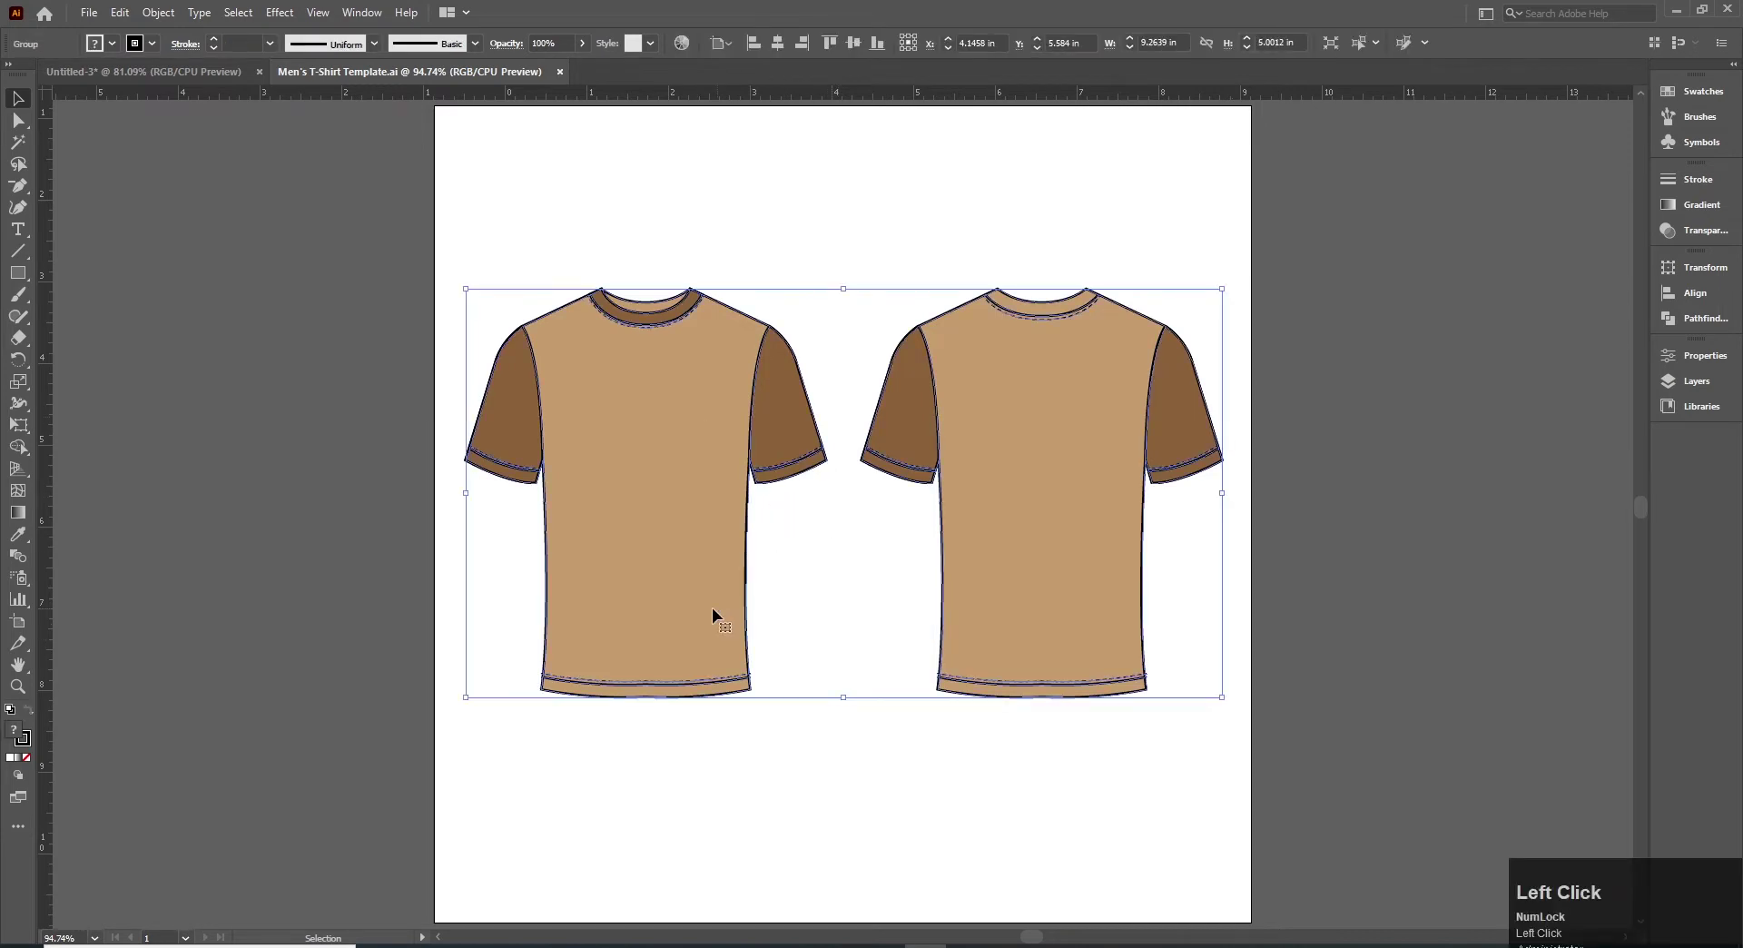
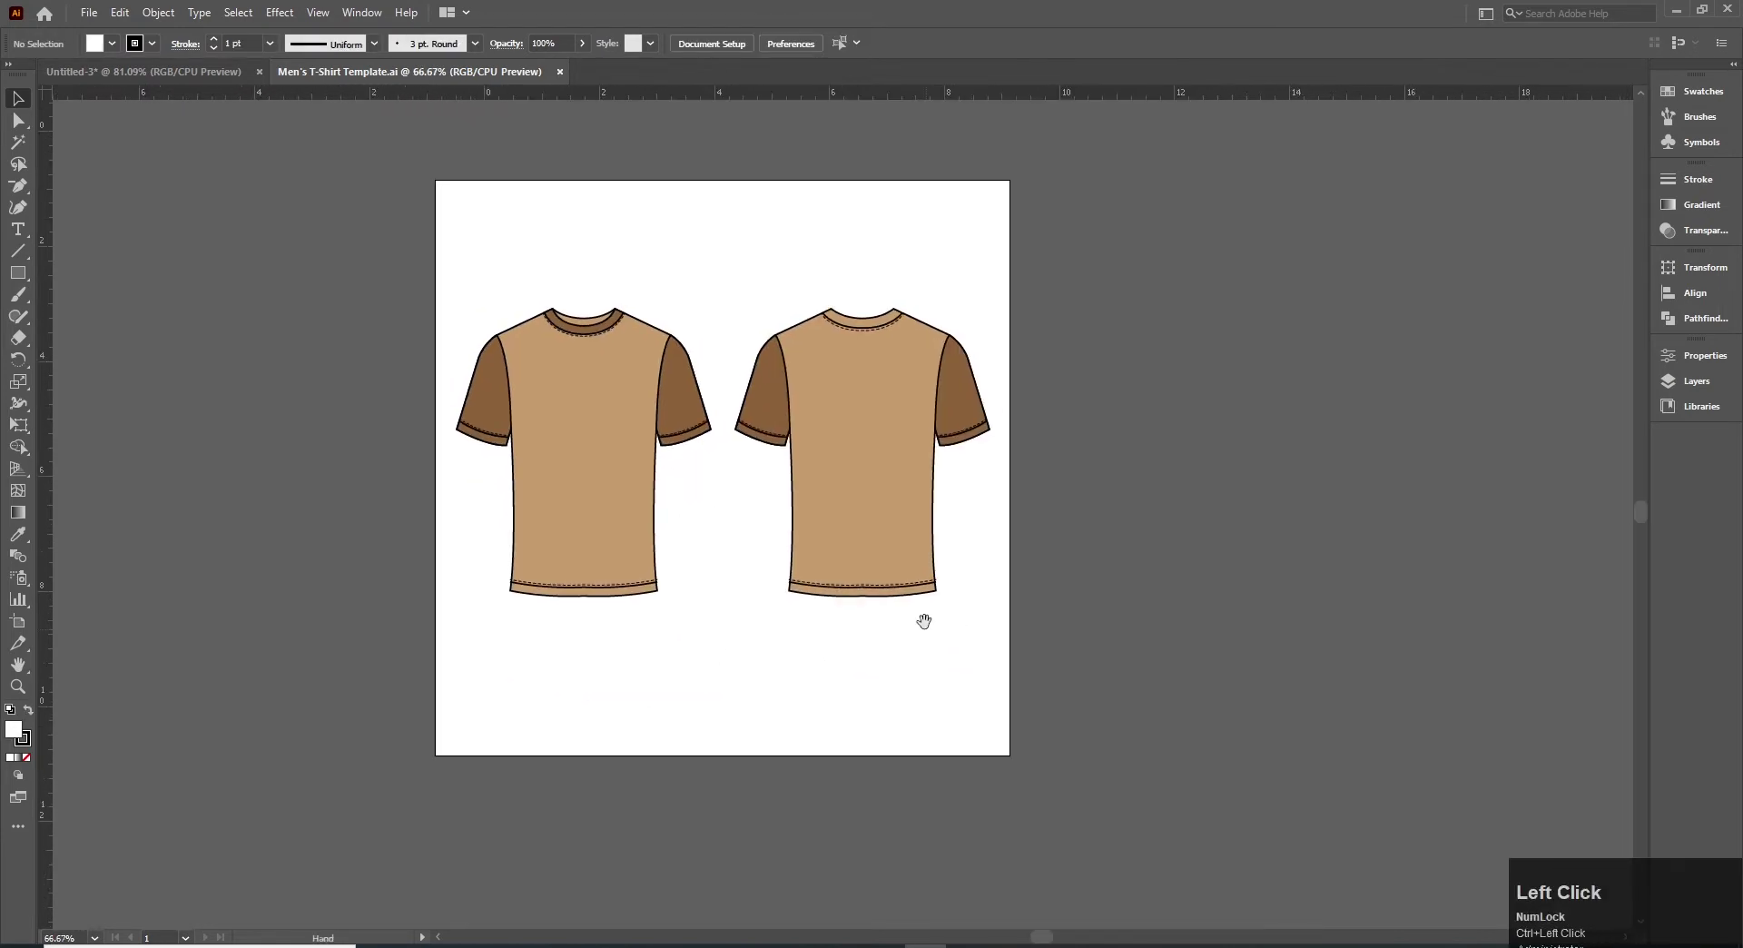
Delete the back shirt view, enlarge the front shirt over the artboard, then deselect it.
left_click(897, 675)
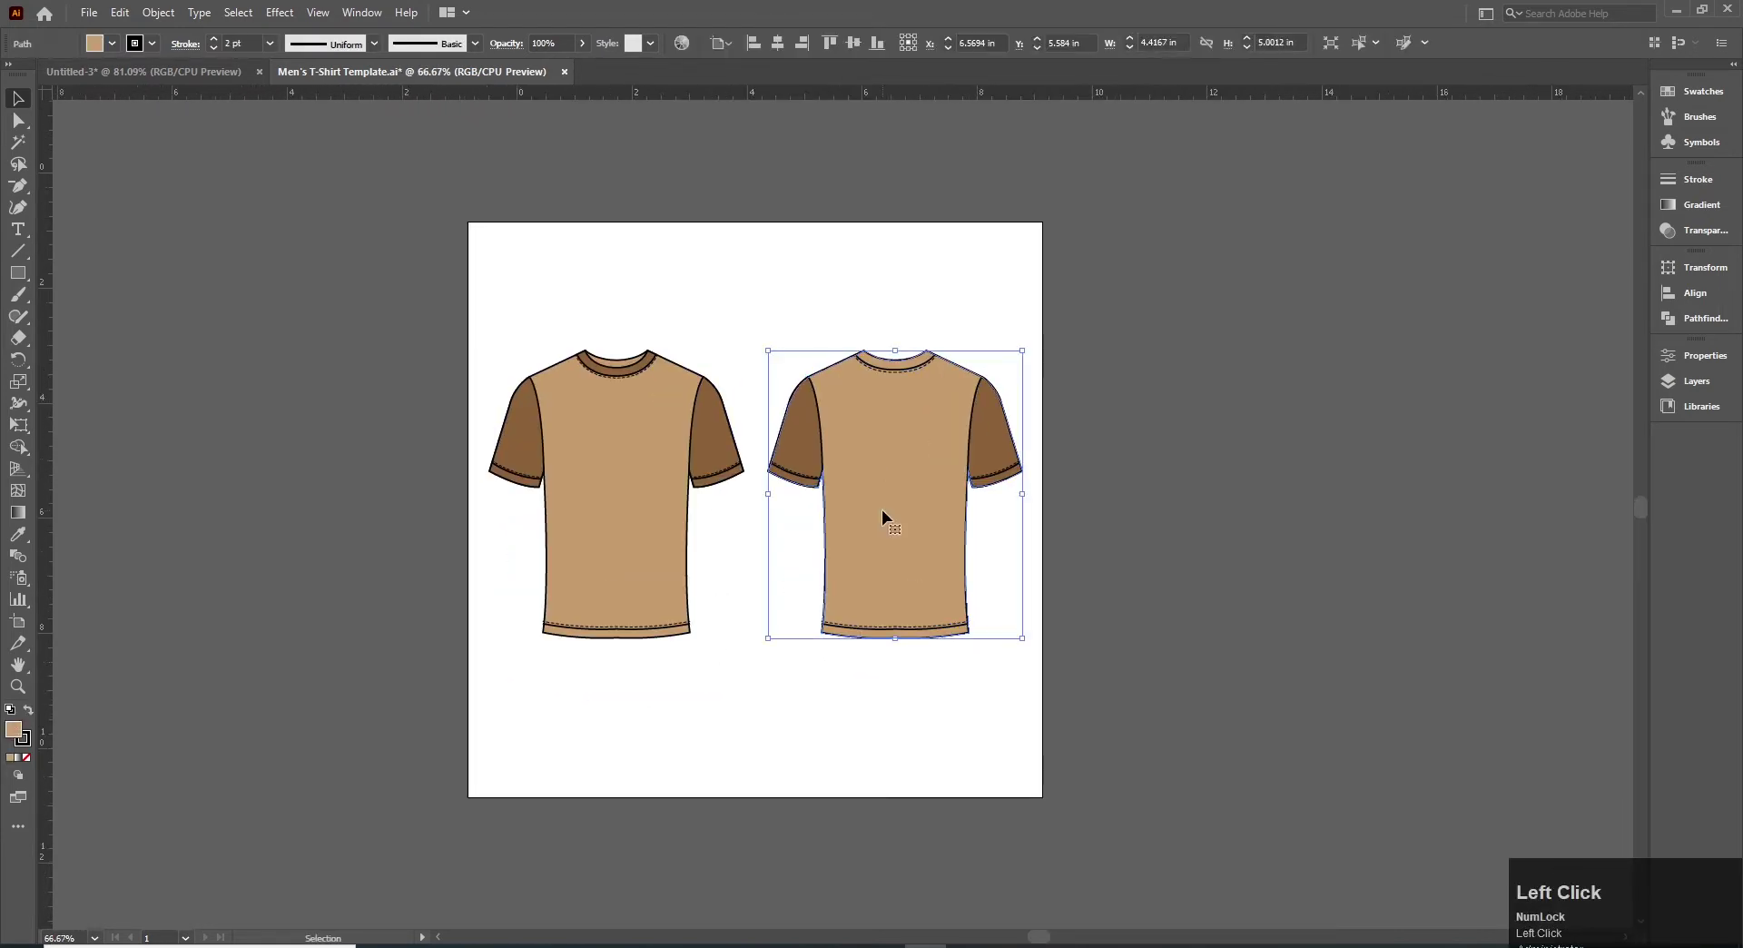
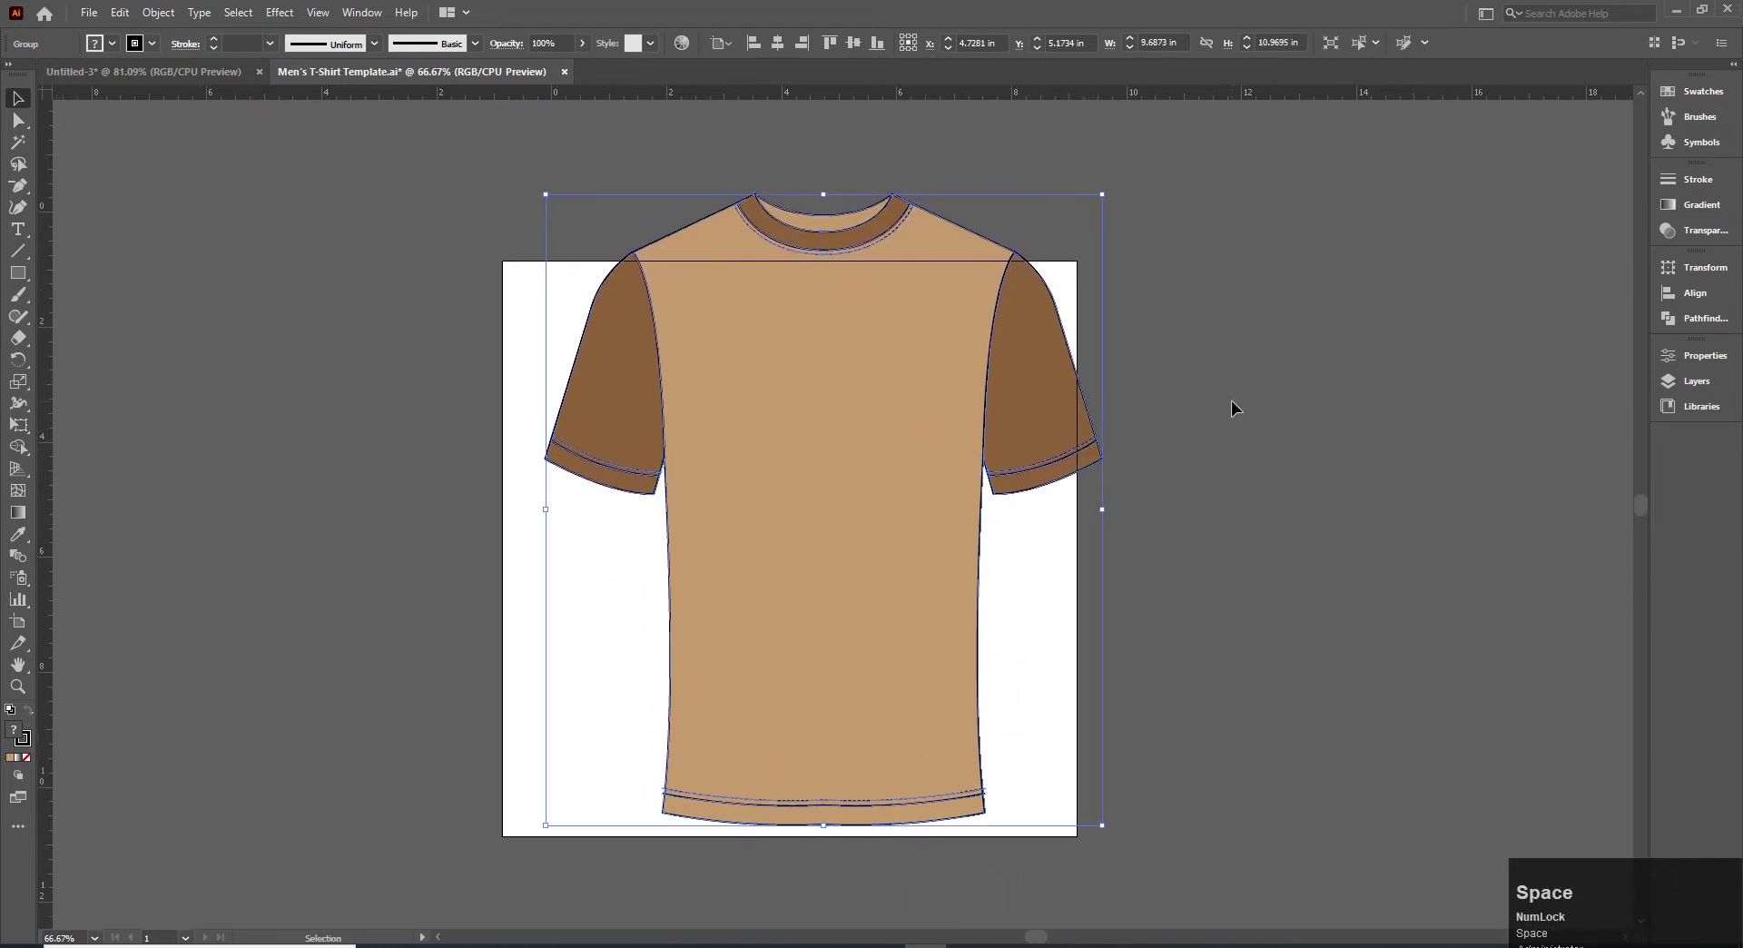
key("ctrl+z")
left_click_drag(936, 515, 1260, 323)
key("ctrl+z")
left_click(1225, 502)
key("v")
left_click(1410, 564)
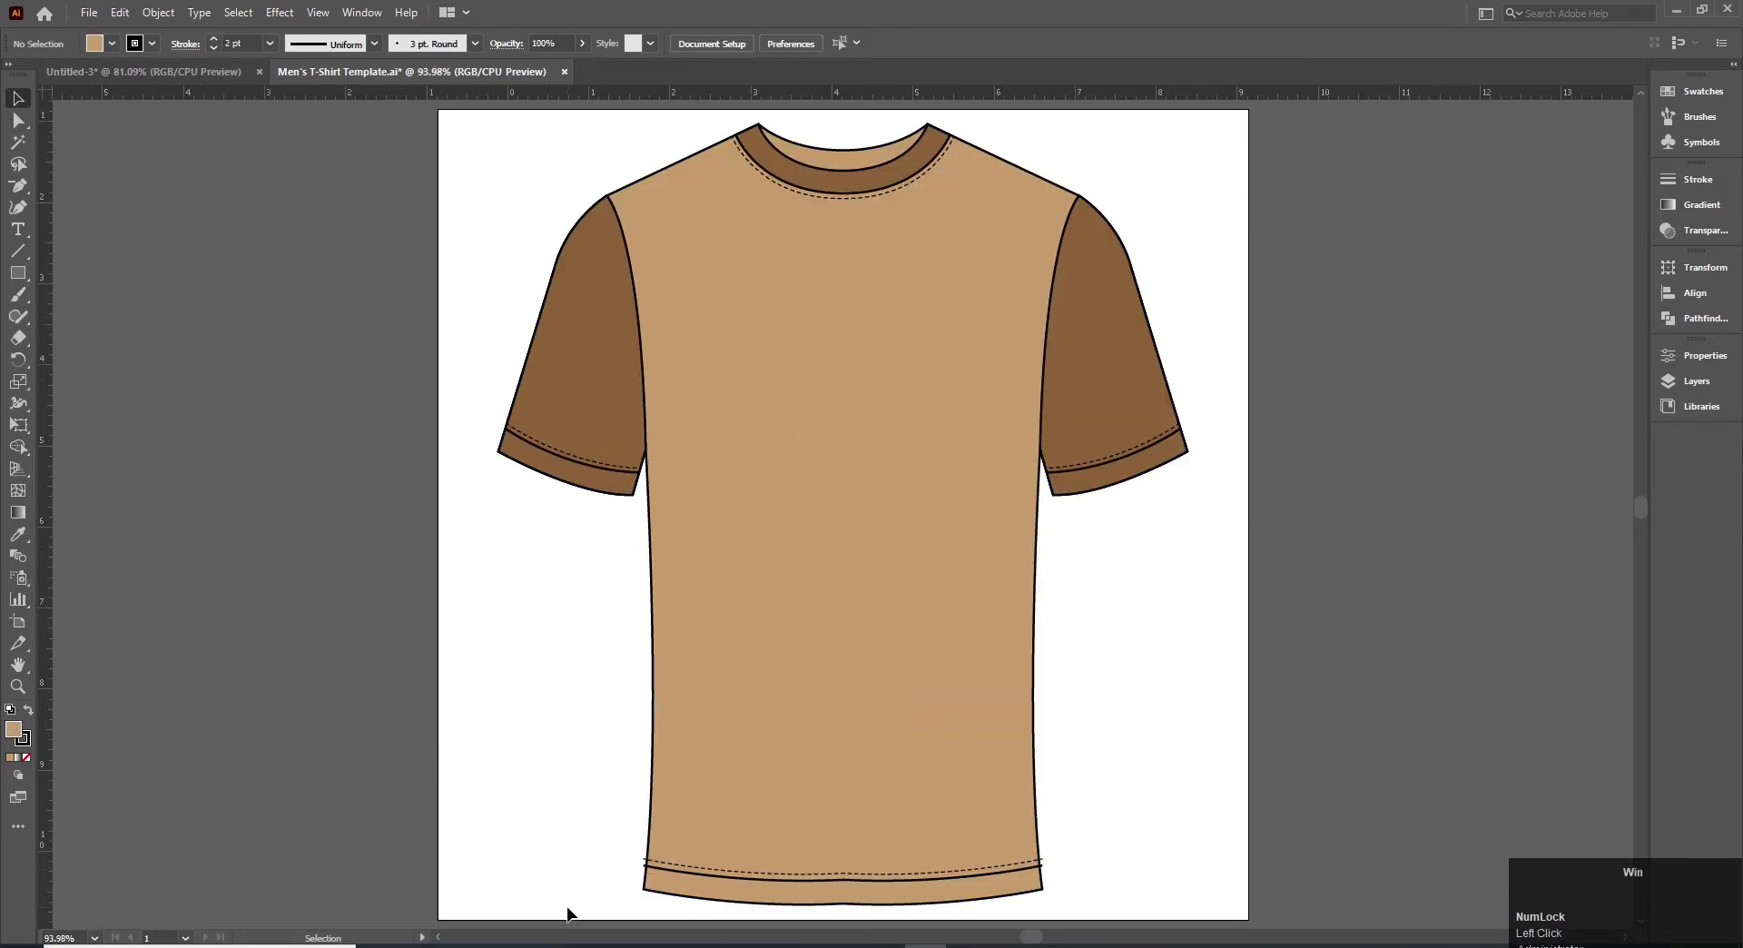
Bring up File Explorer to locate the mountain range image for placing.
key("super+e")
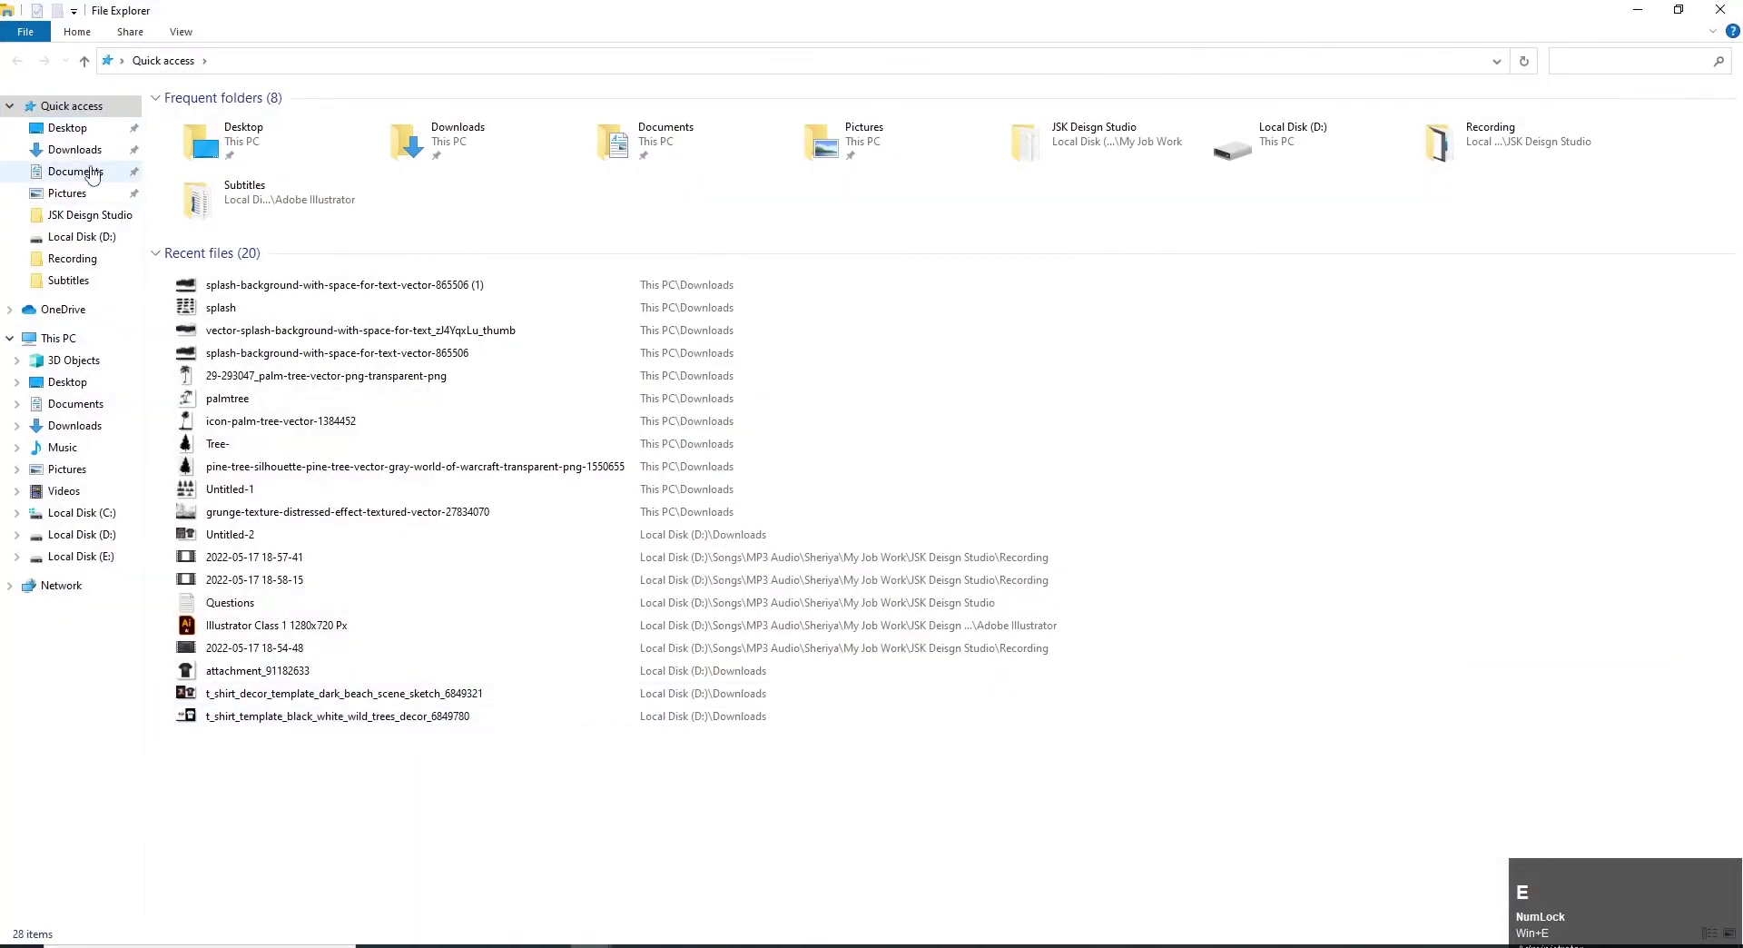
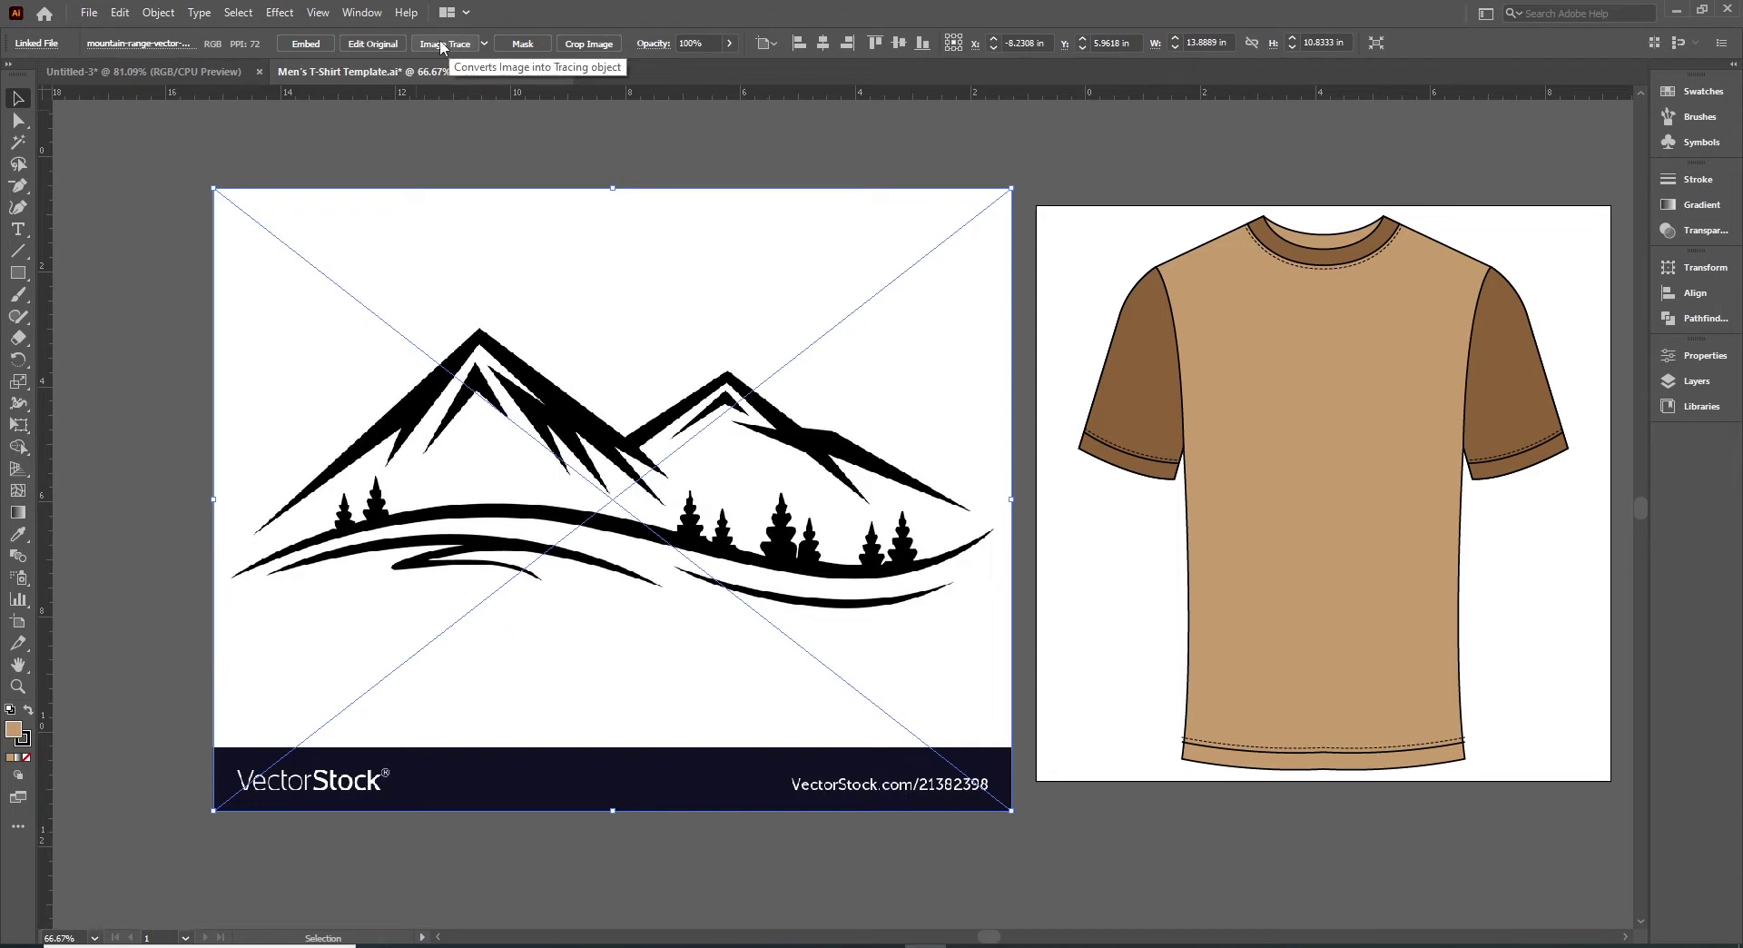
Image Trace and Expand the mountain picture, ungroup it and select the white background shape.
left_click(465, 49)
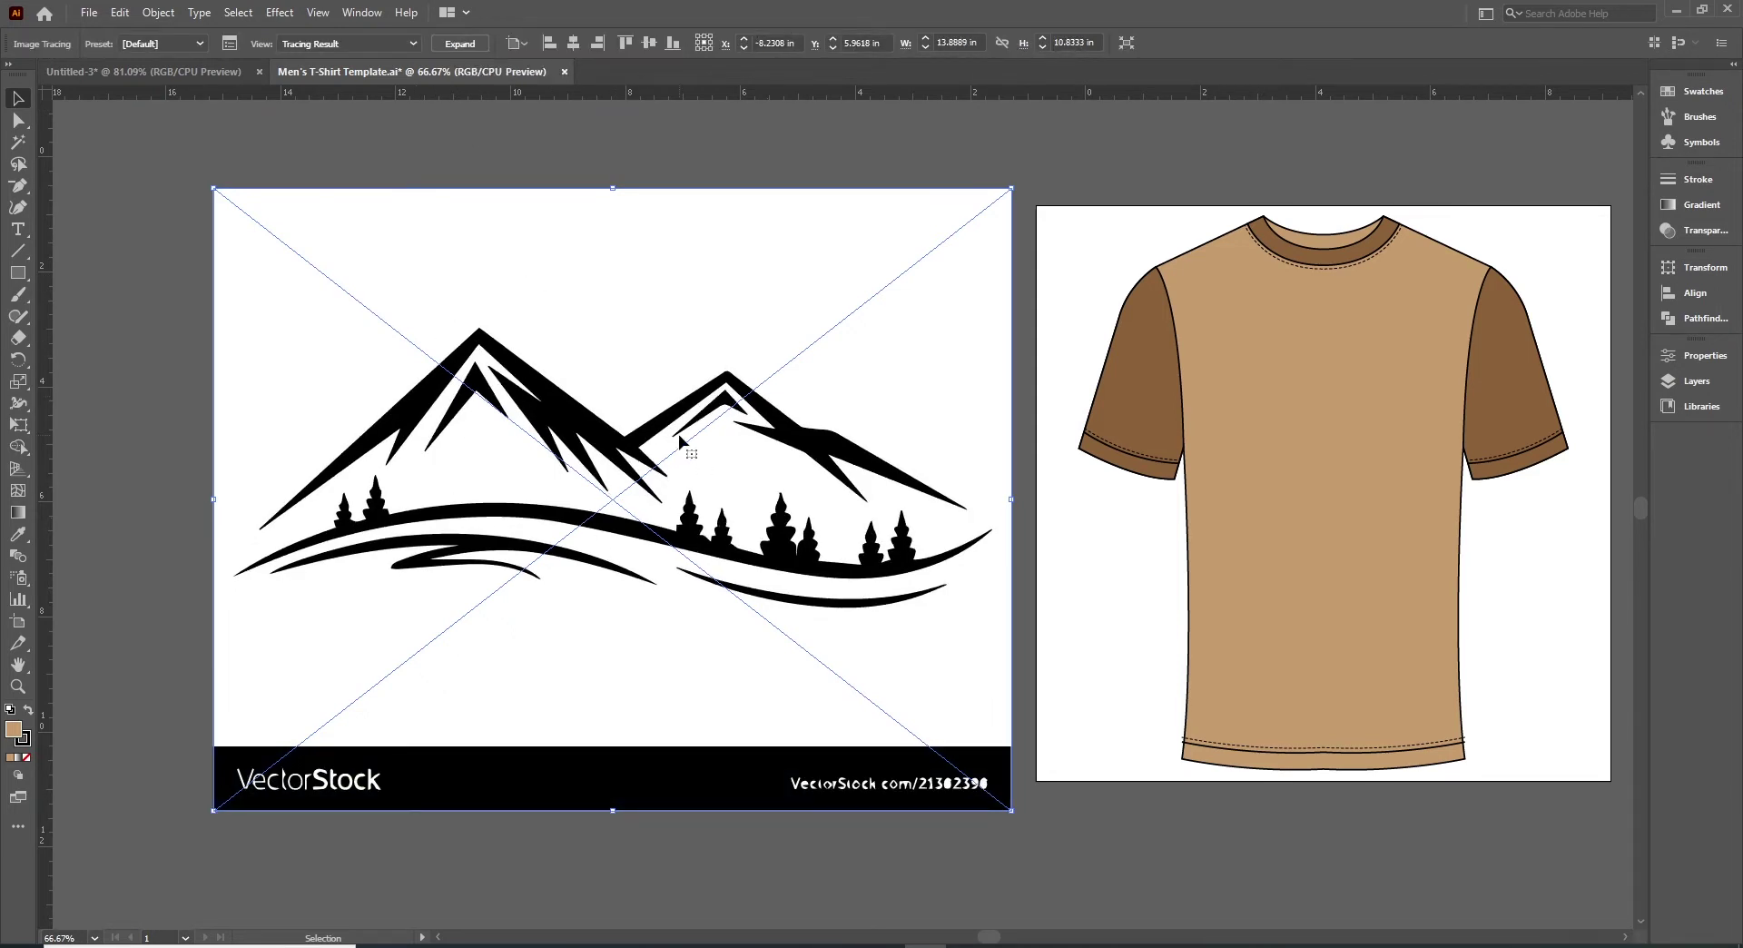
left_click(470, 54)
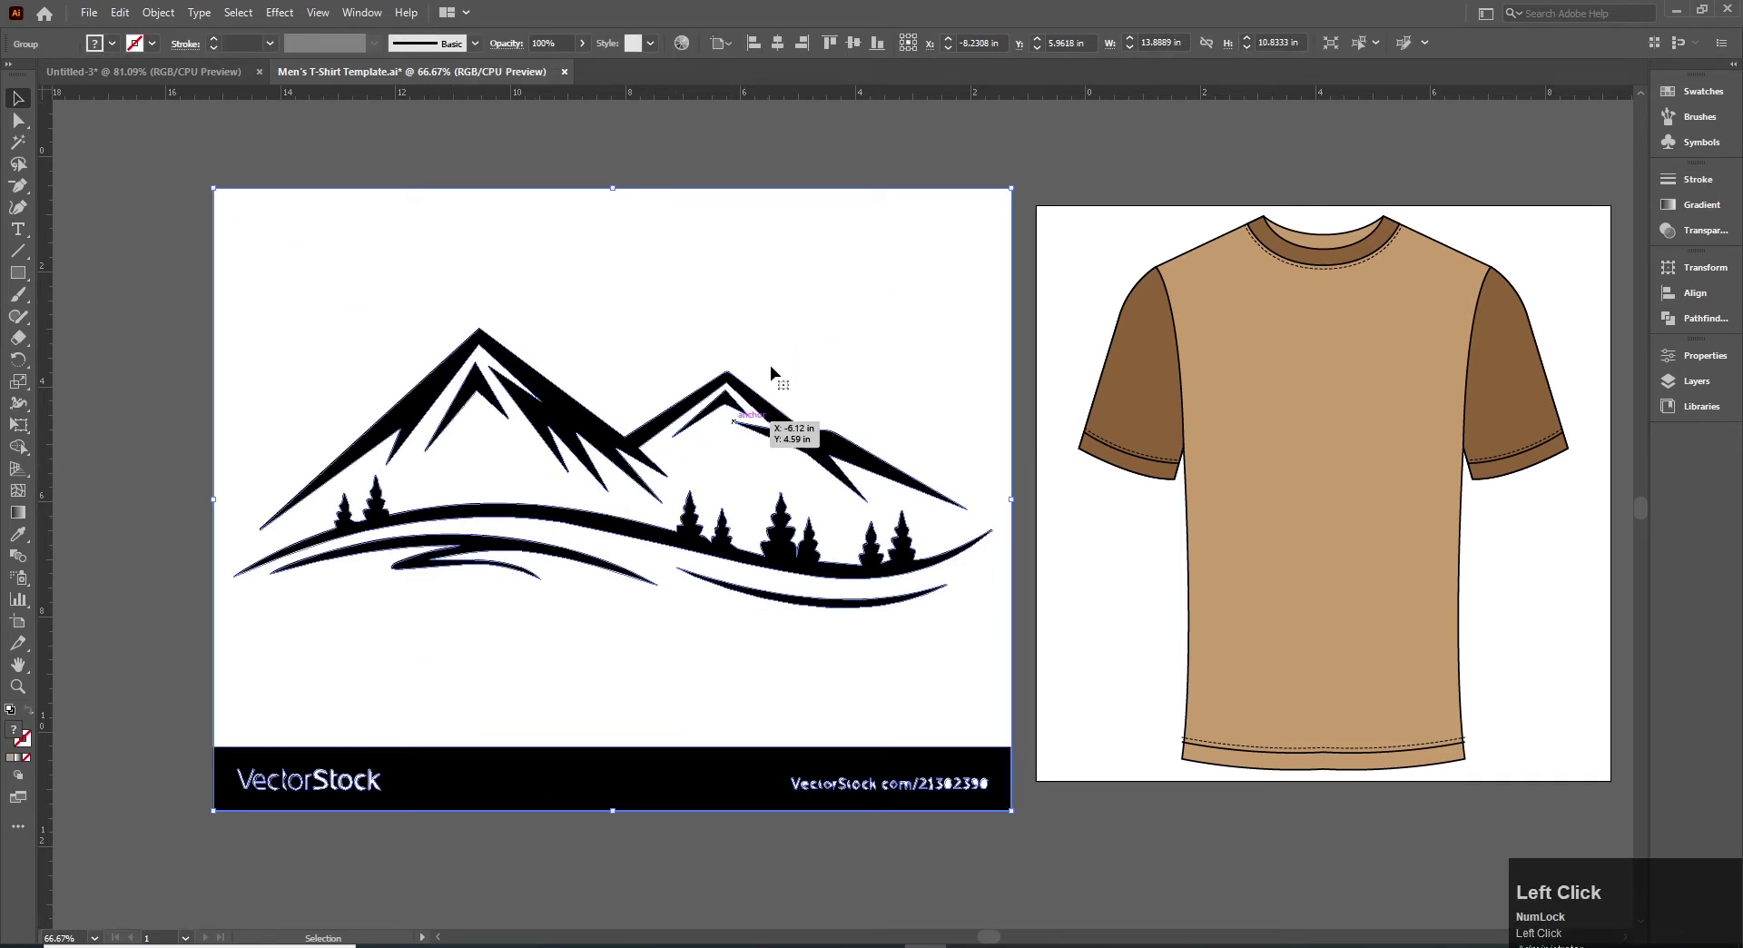
right_click(807, 335)
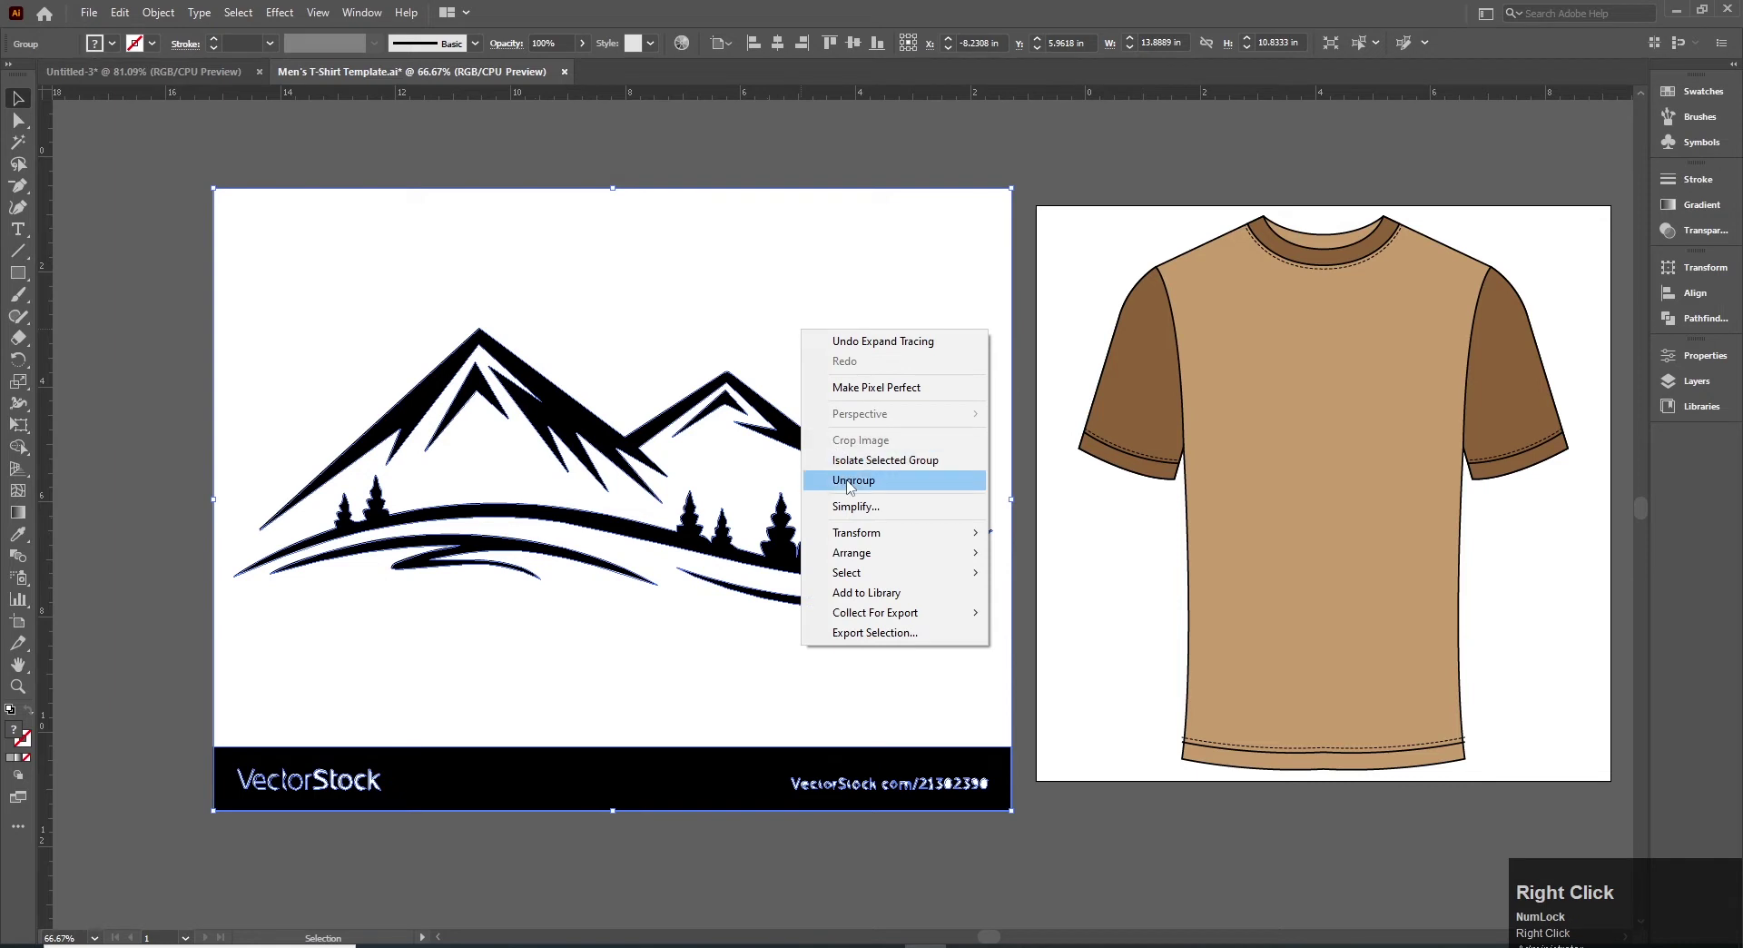
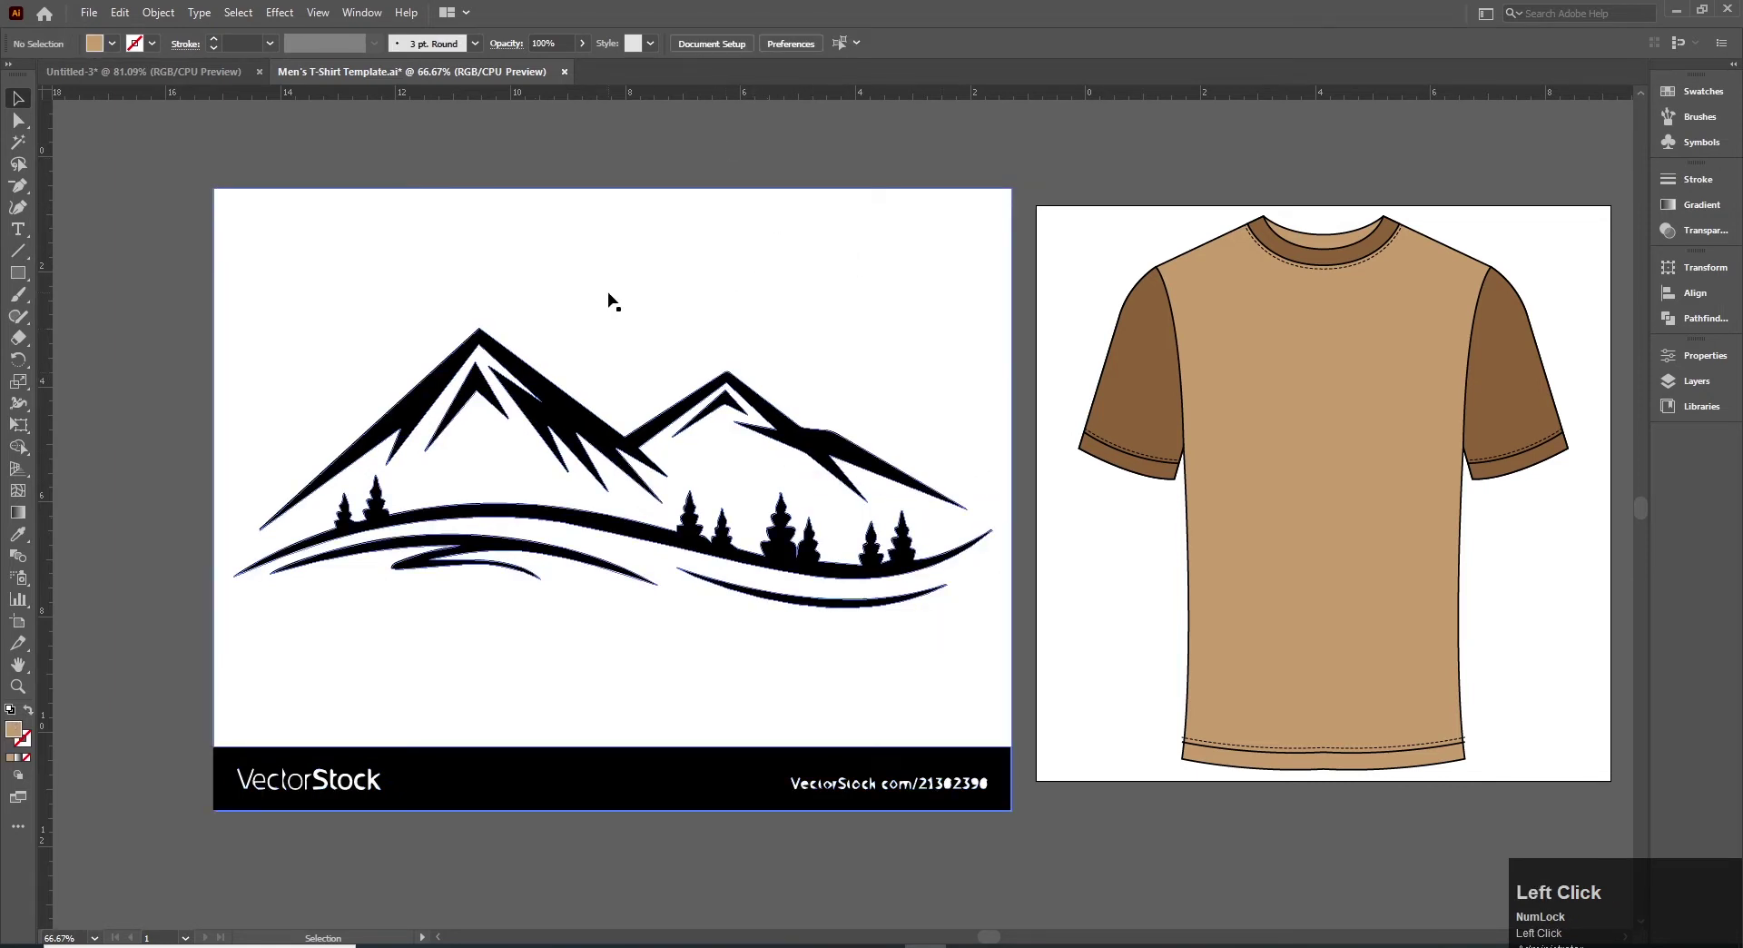
left_click(615, 298)
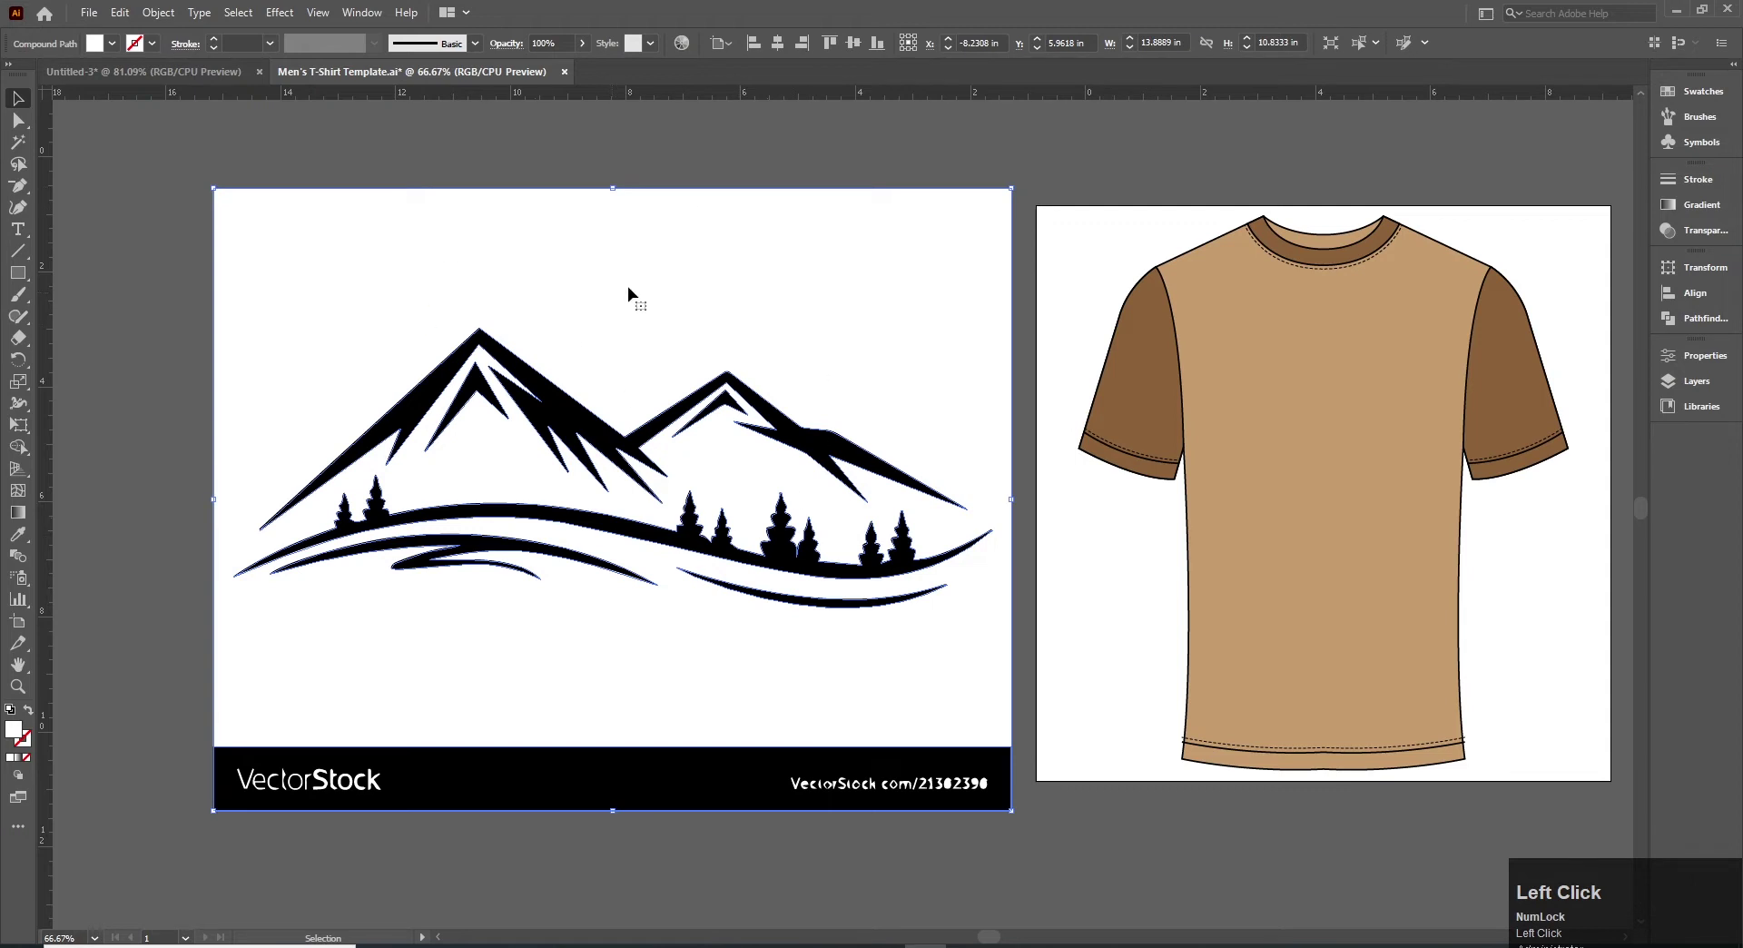
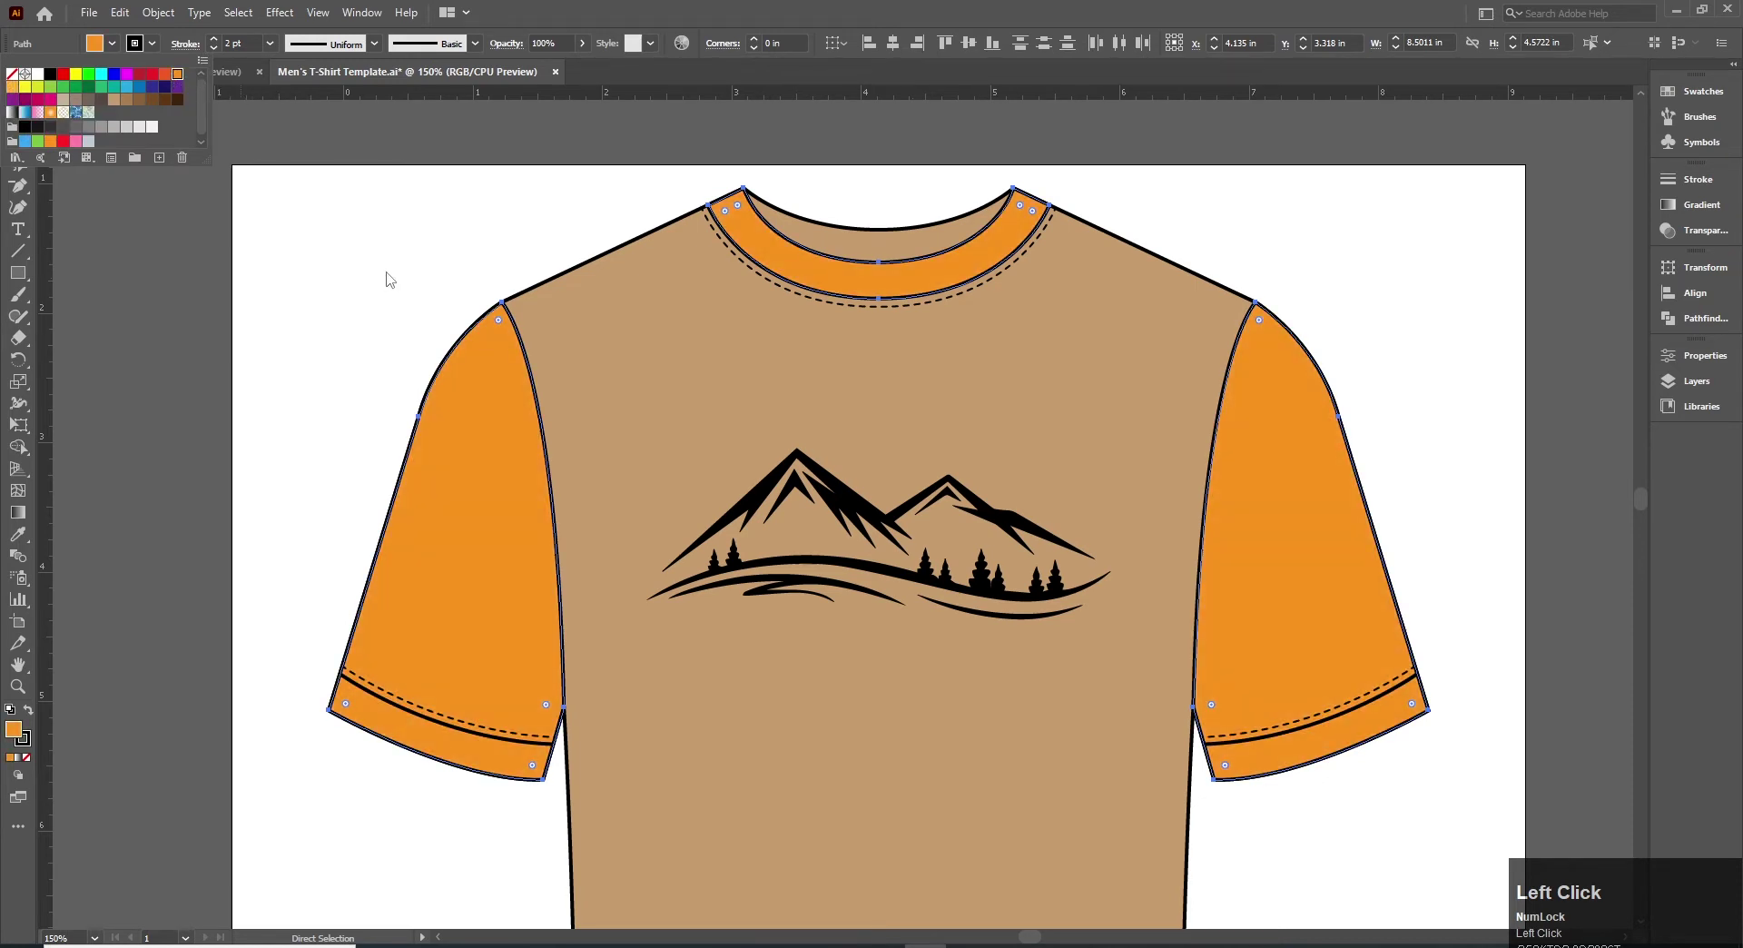
Colour the sleeves, collar and mountain graphic golden orange from the Swatches.
left_click(327, 268)
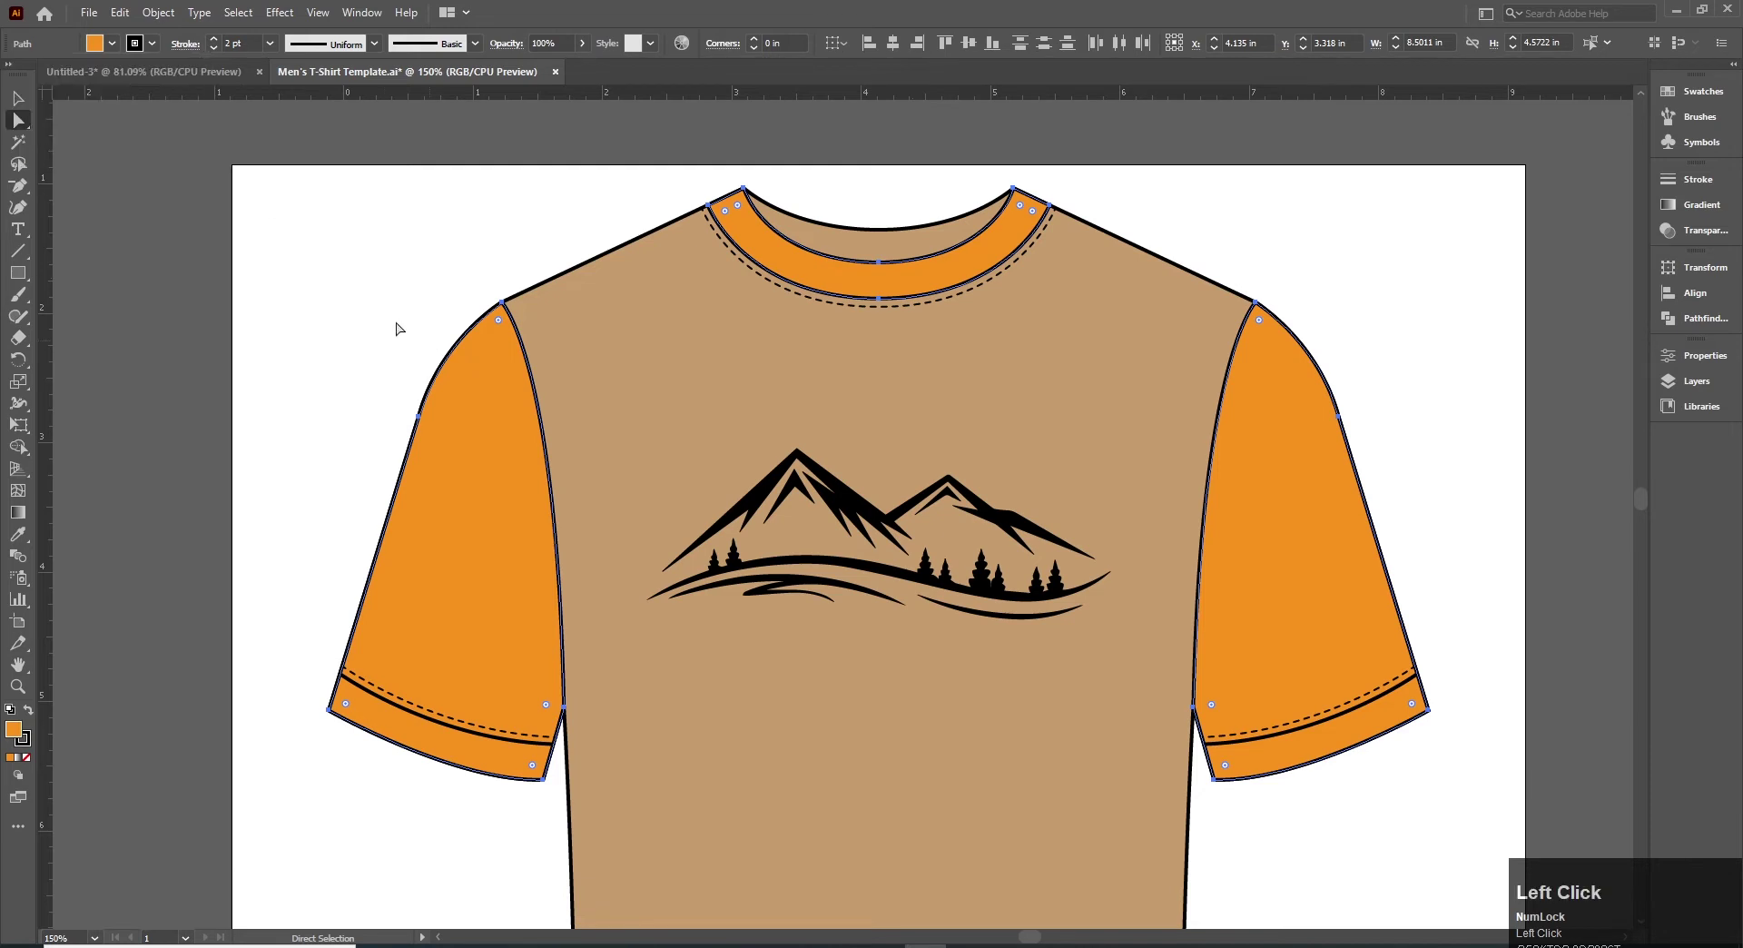
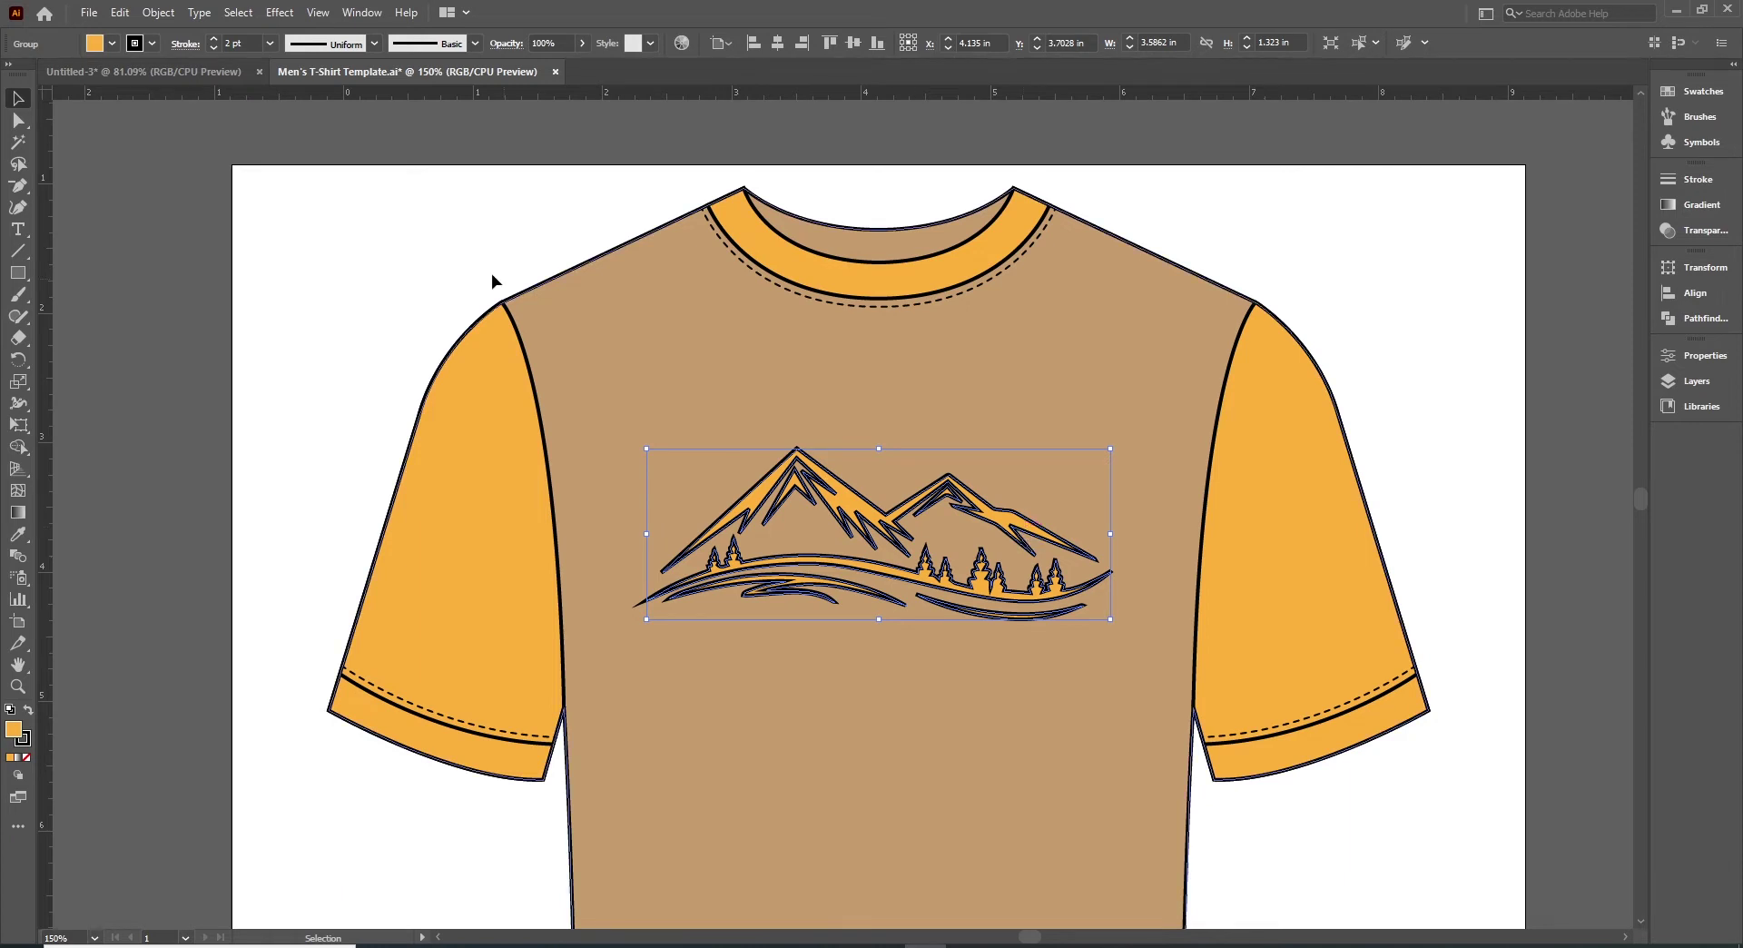
left_click(163, 55)
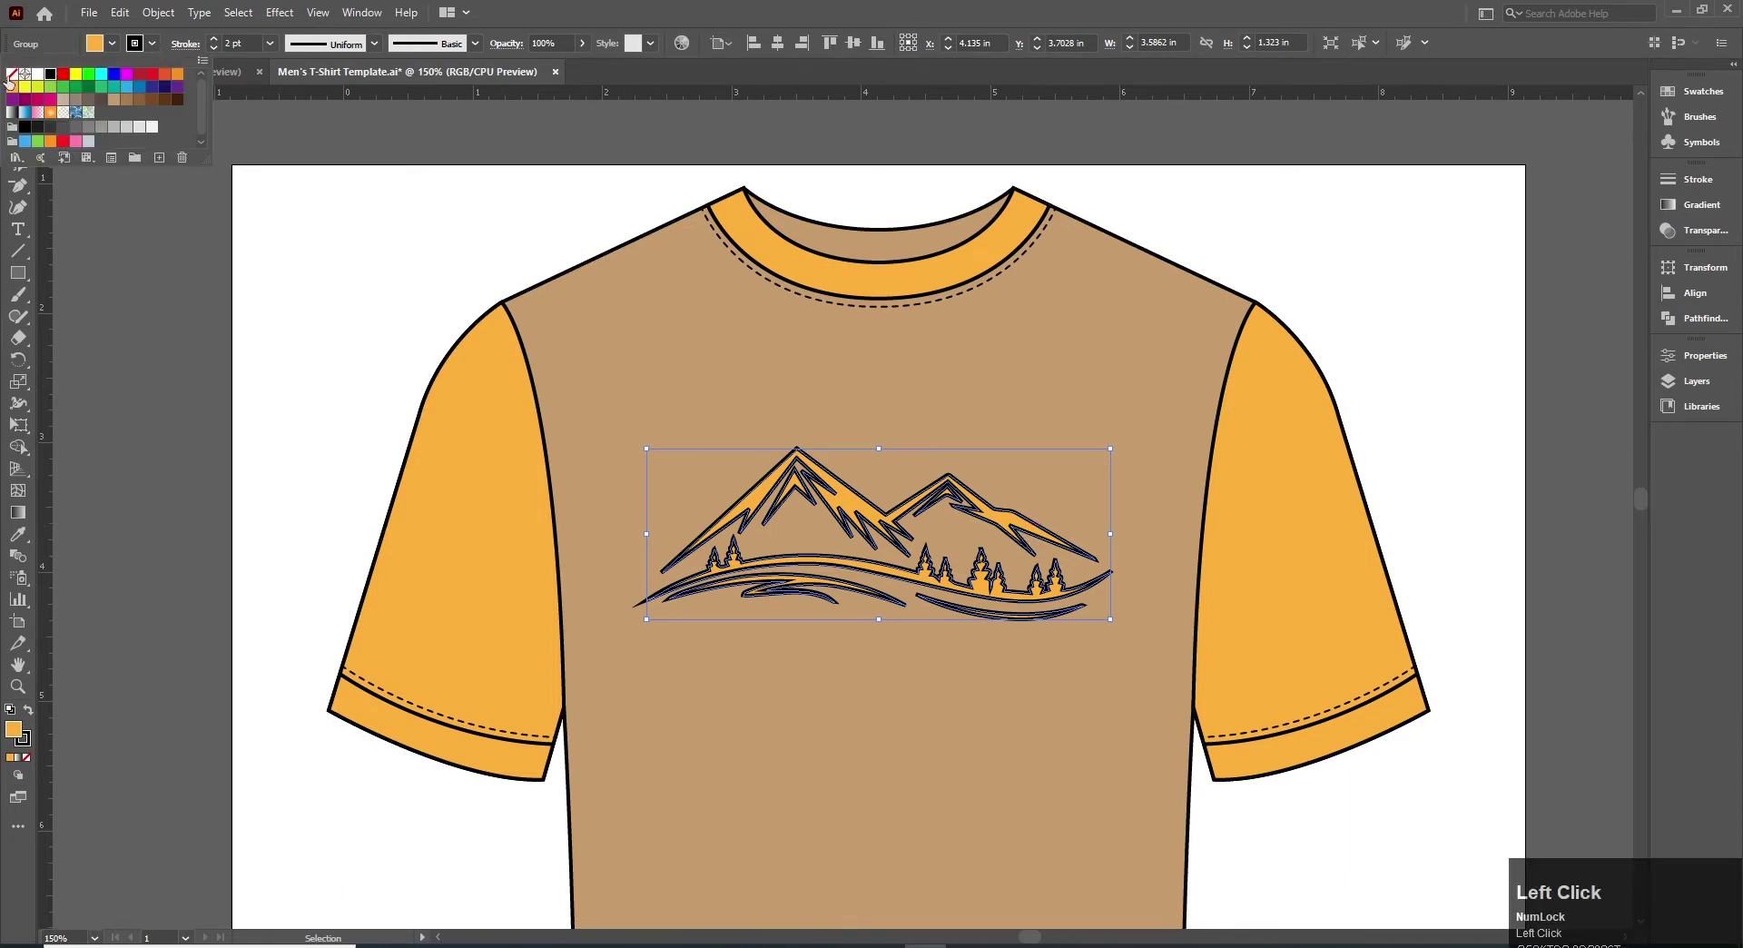
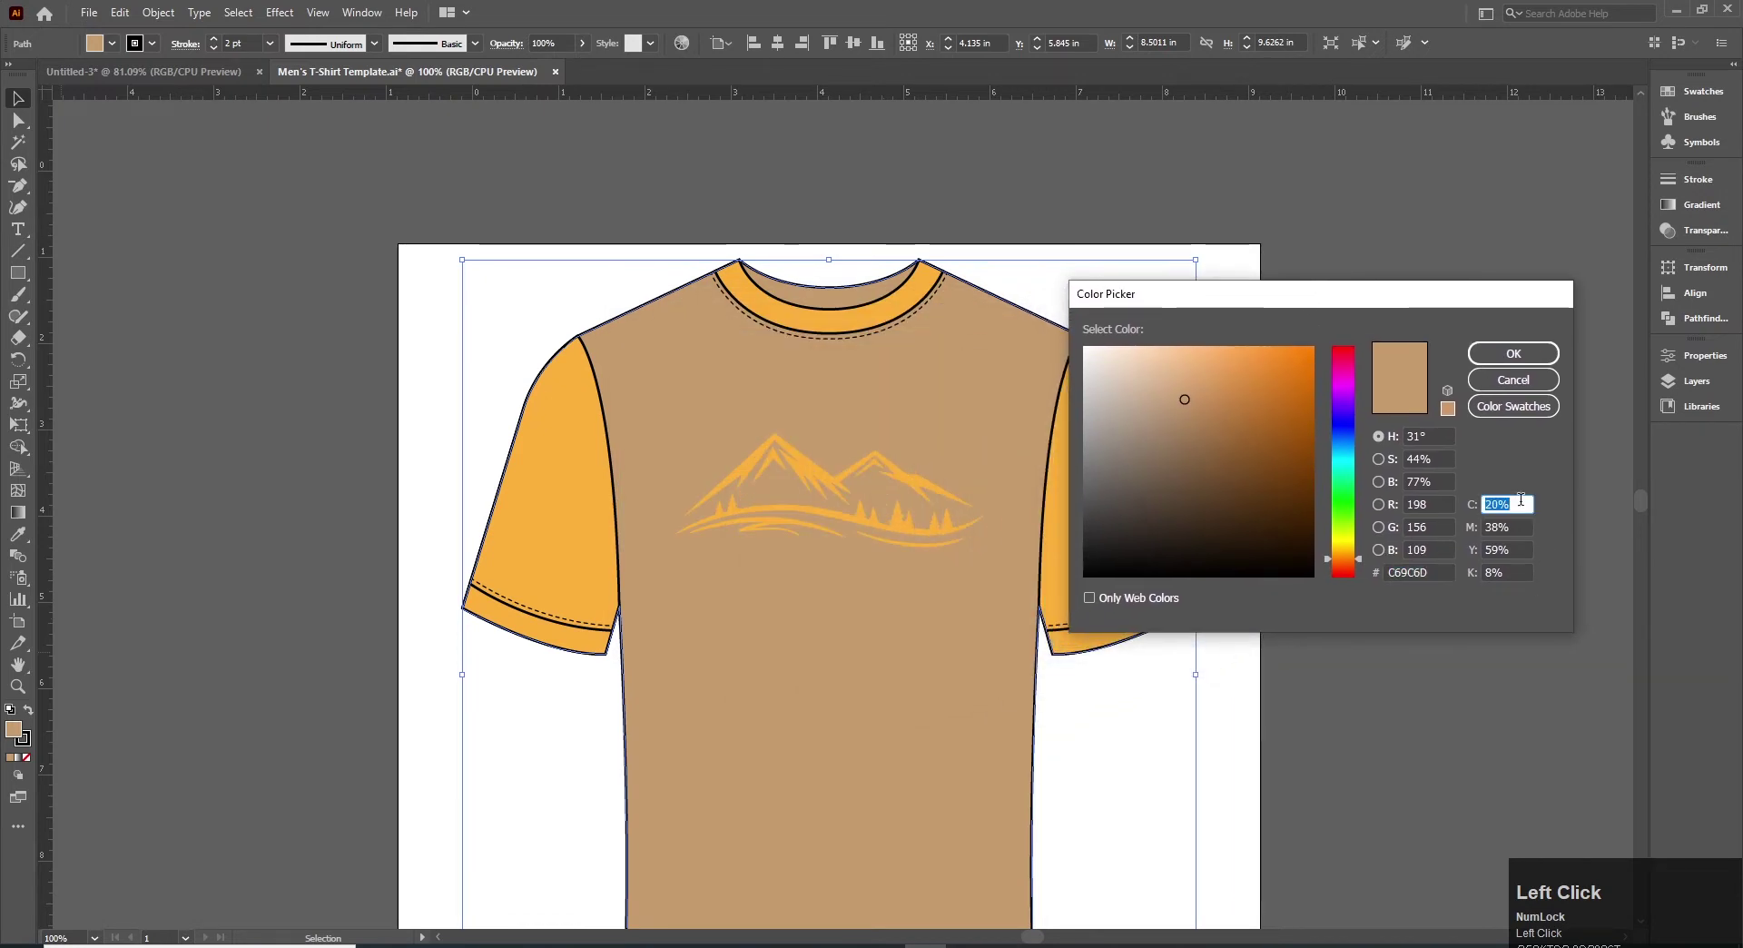
Set the shirt body fill to navy C100 M100 Y45 K50 in the Color Picker, fine-tuning the values.
key("Tab")
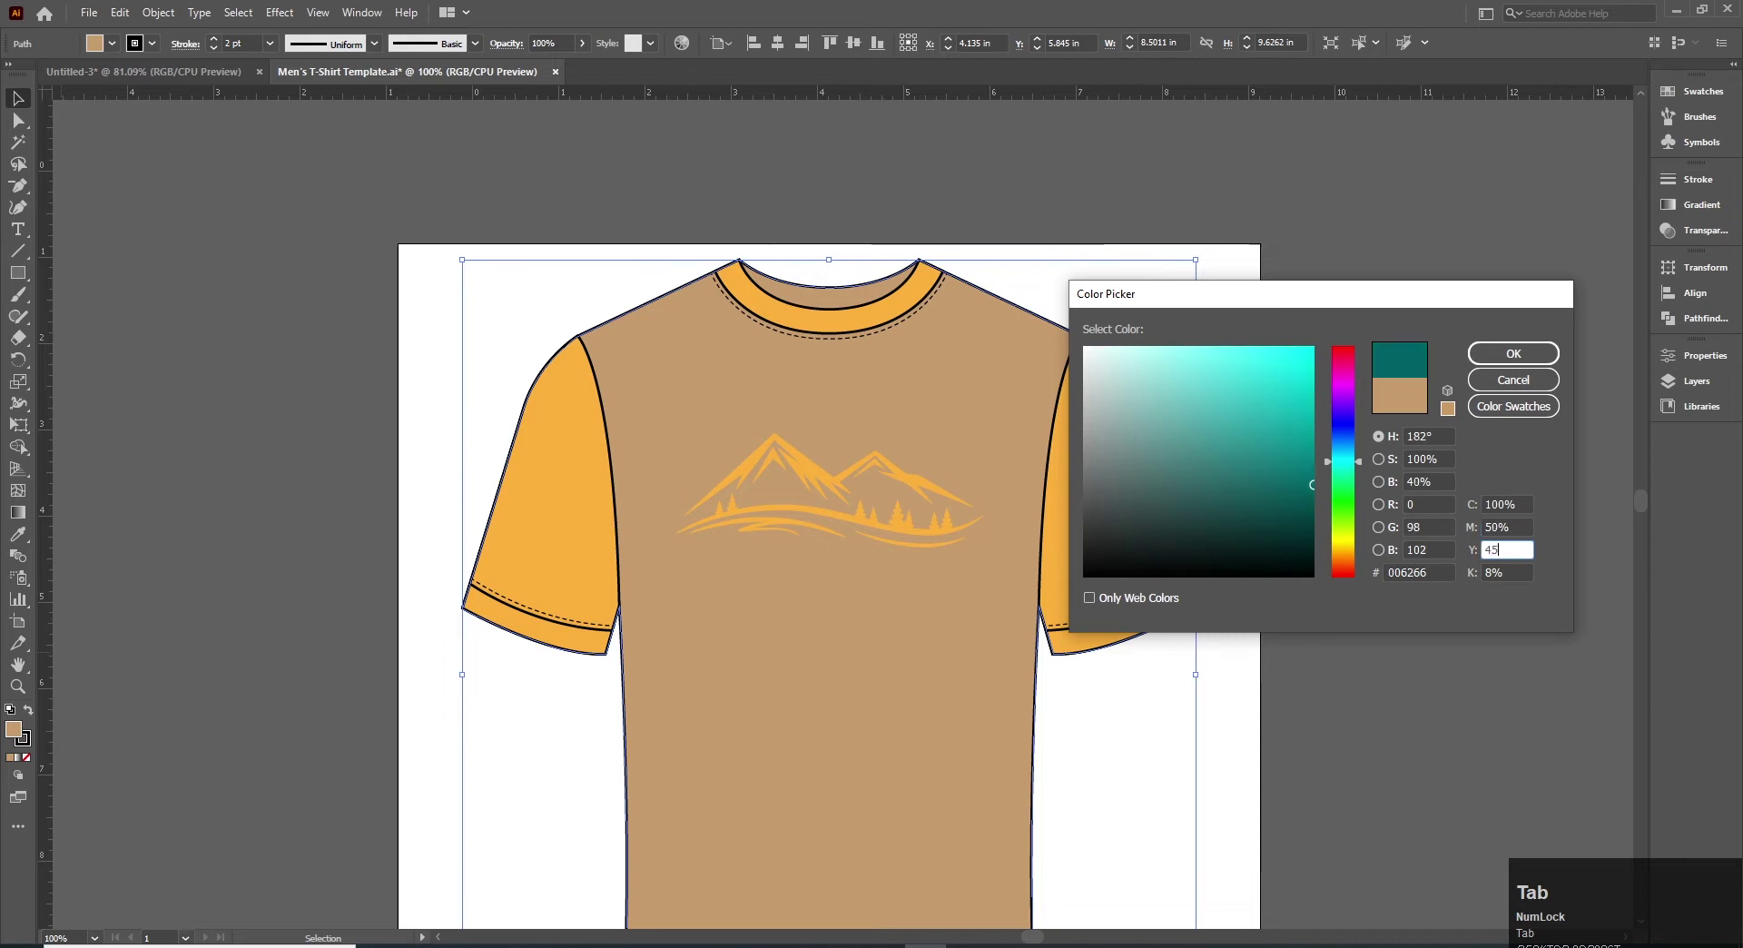
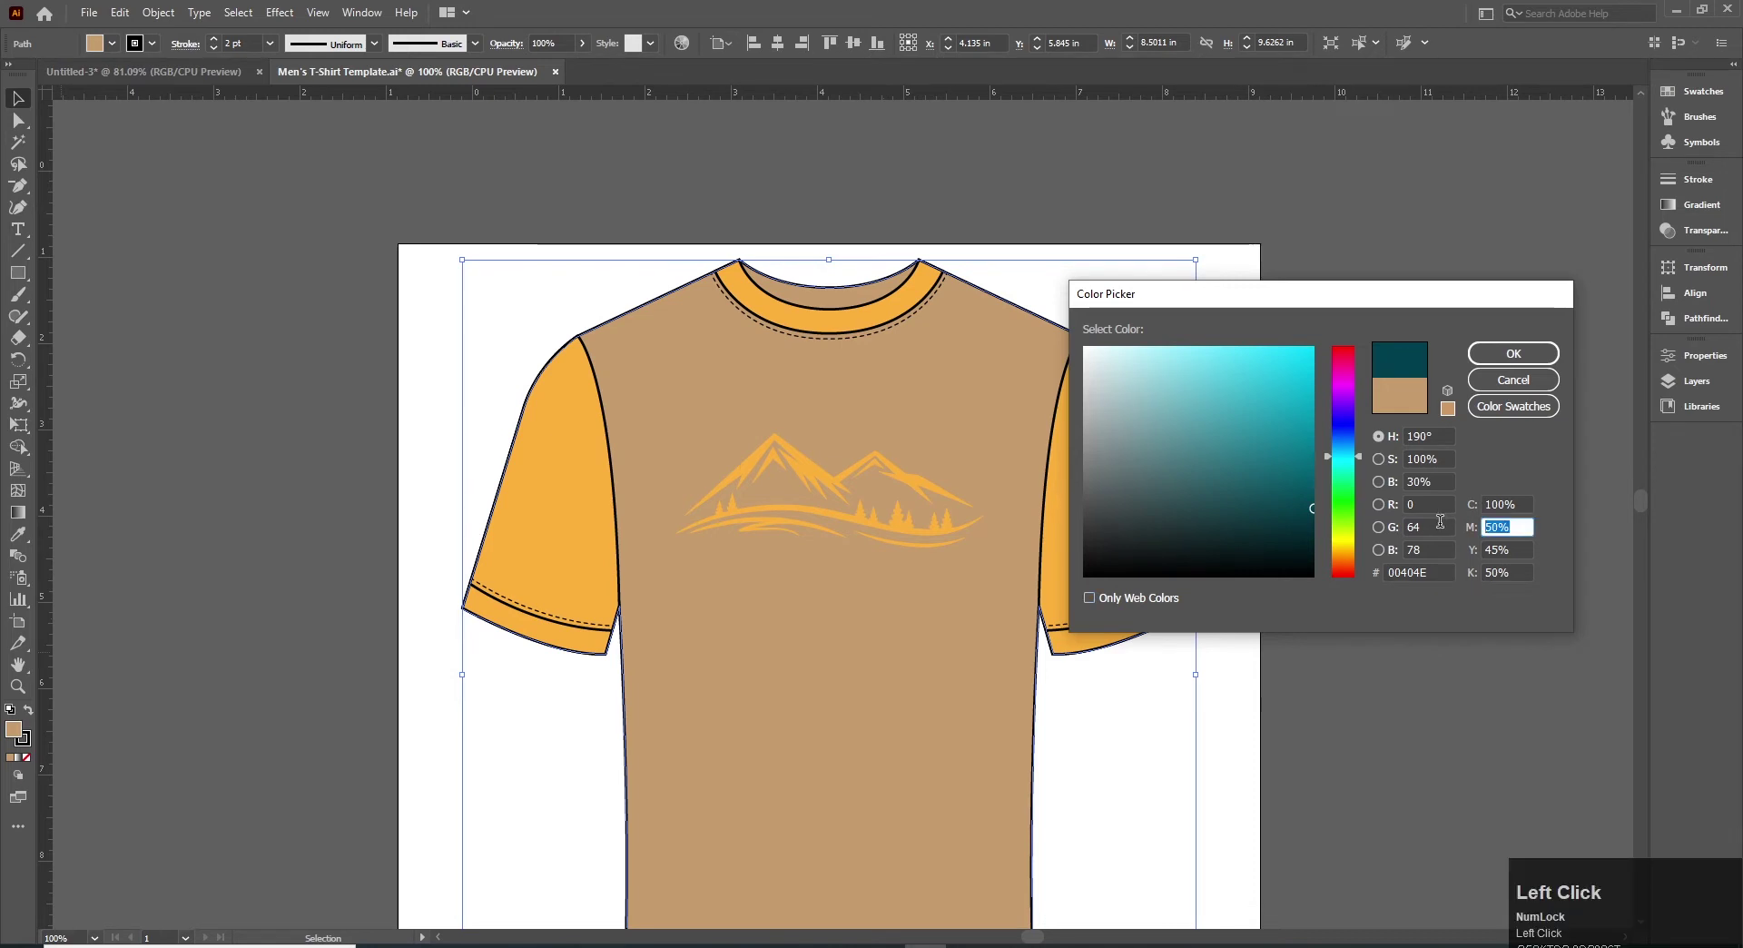
key("shift+Tab")
key("Tab")
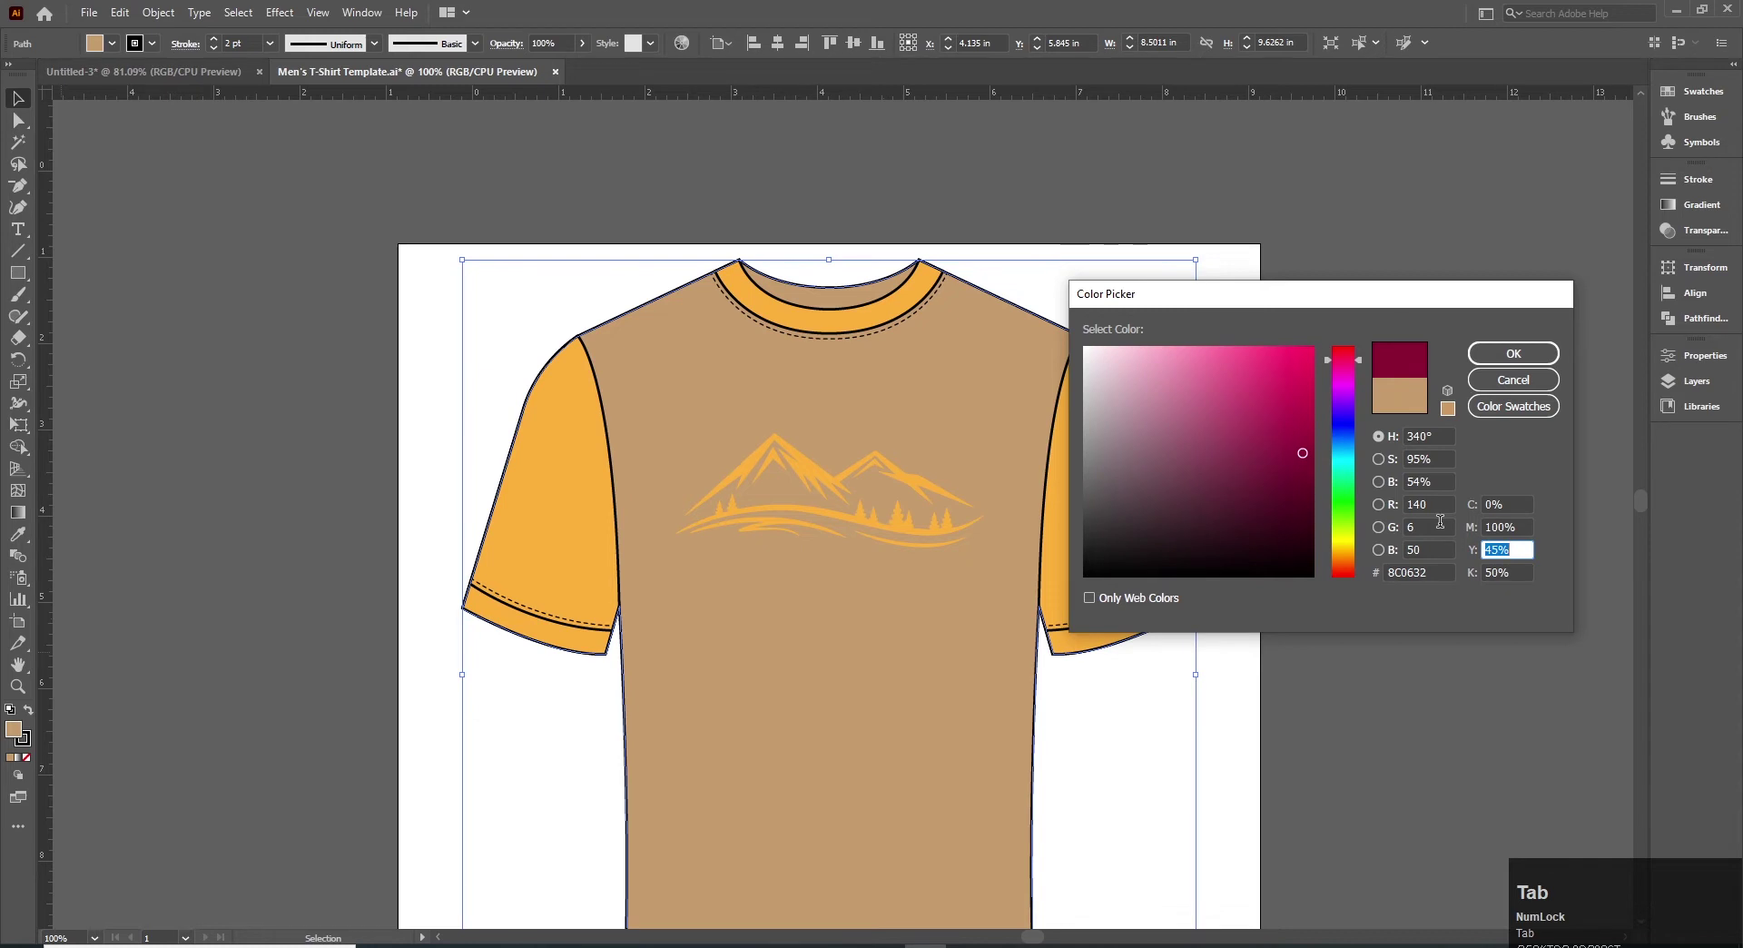
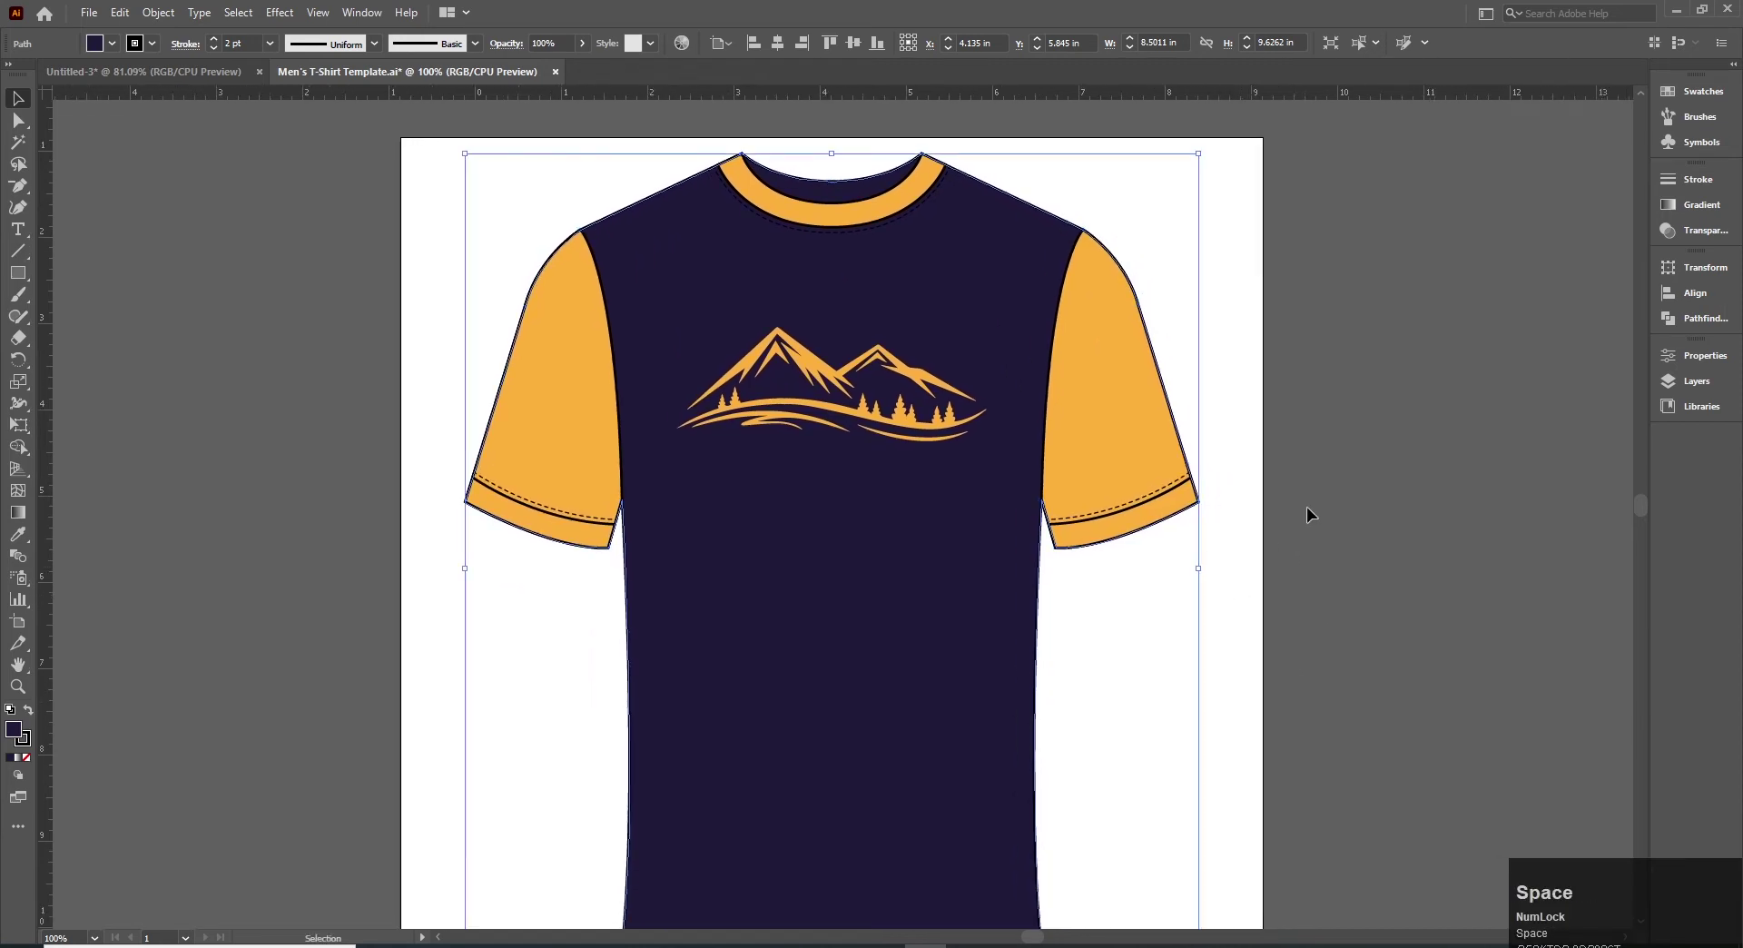
left_click(20, 731)
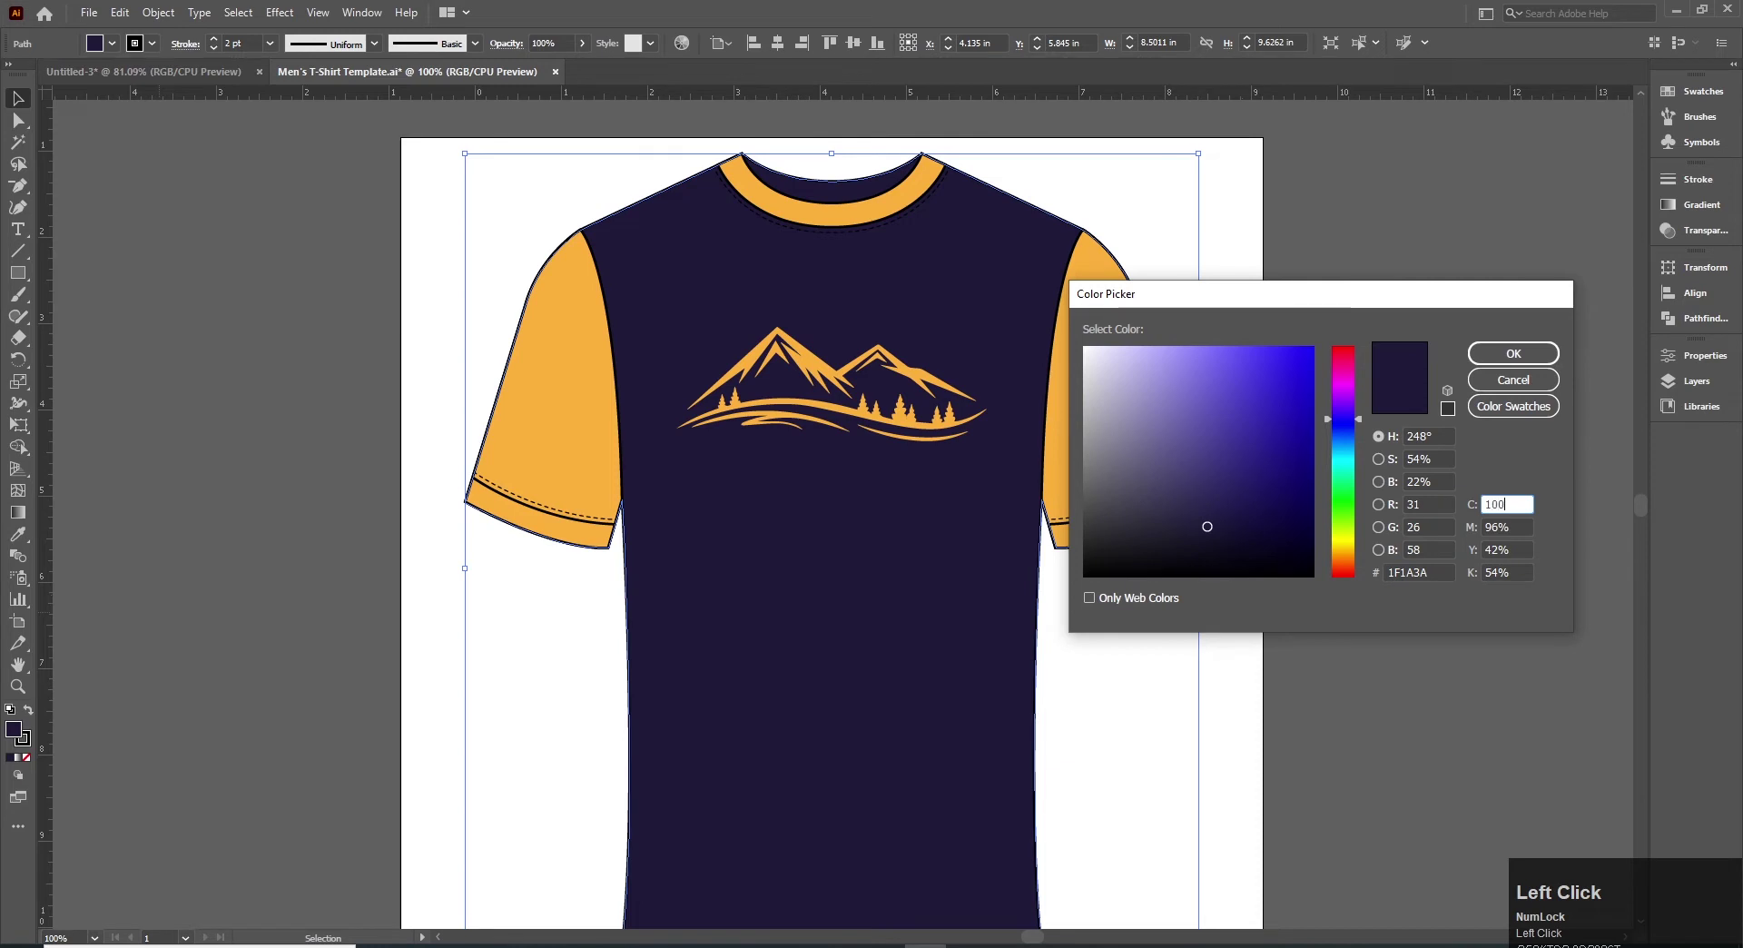
key("Tab")
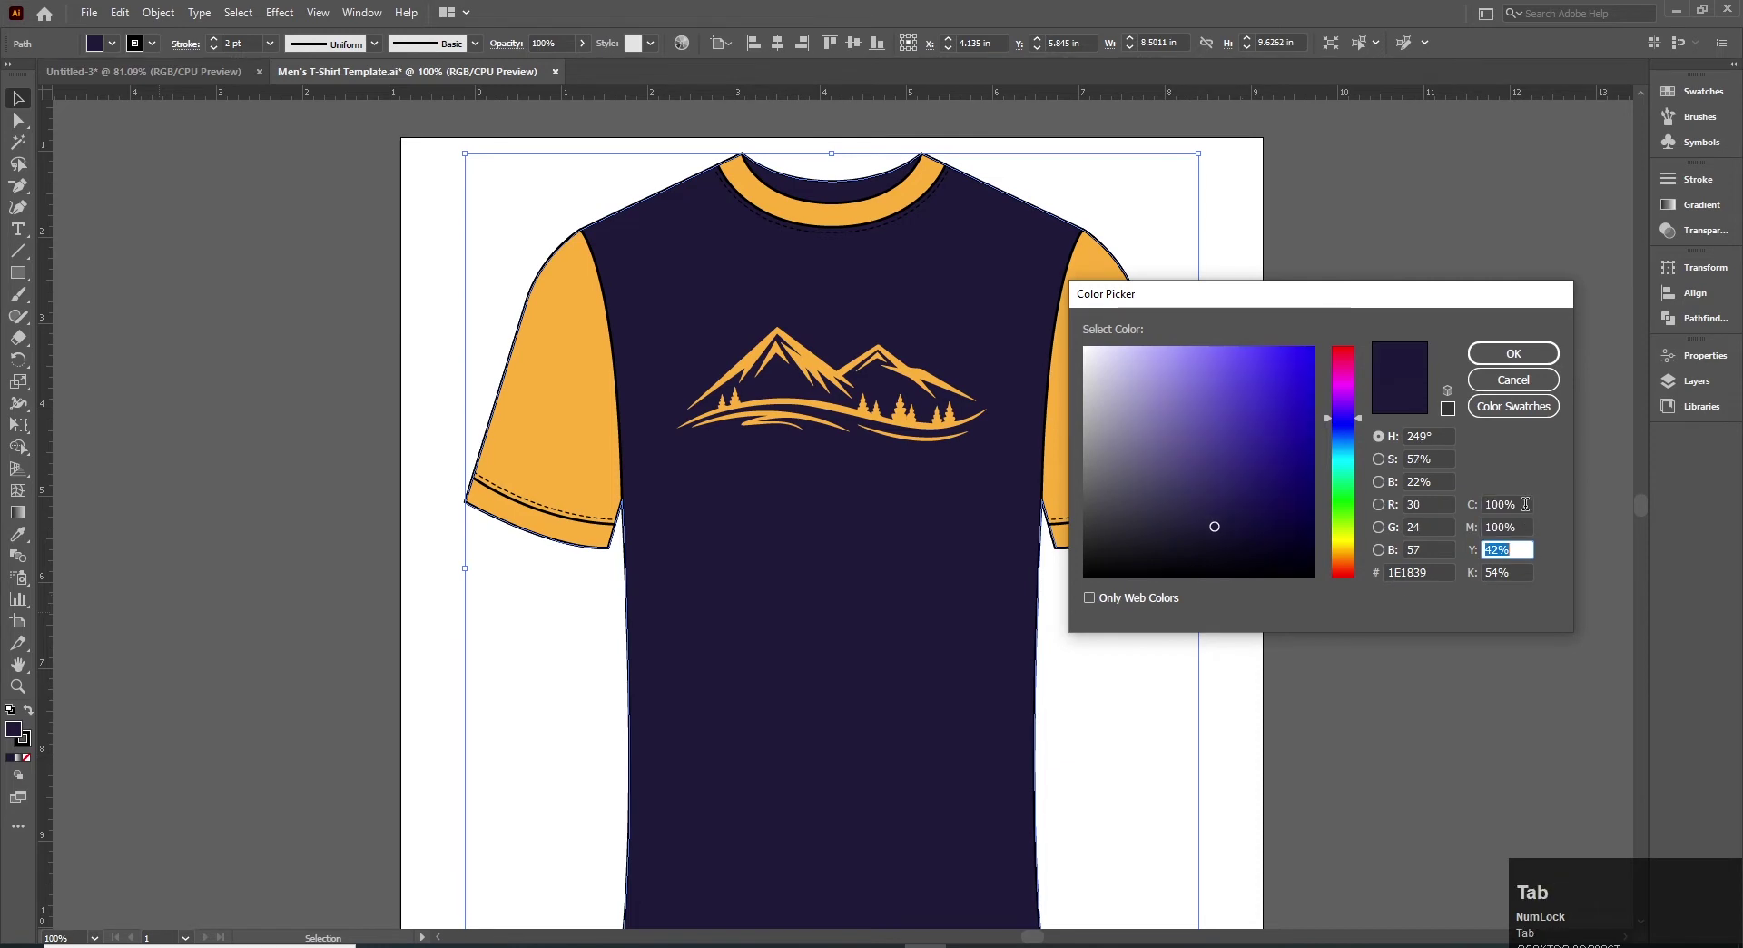
key("Tab")
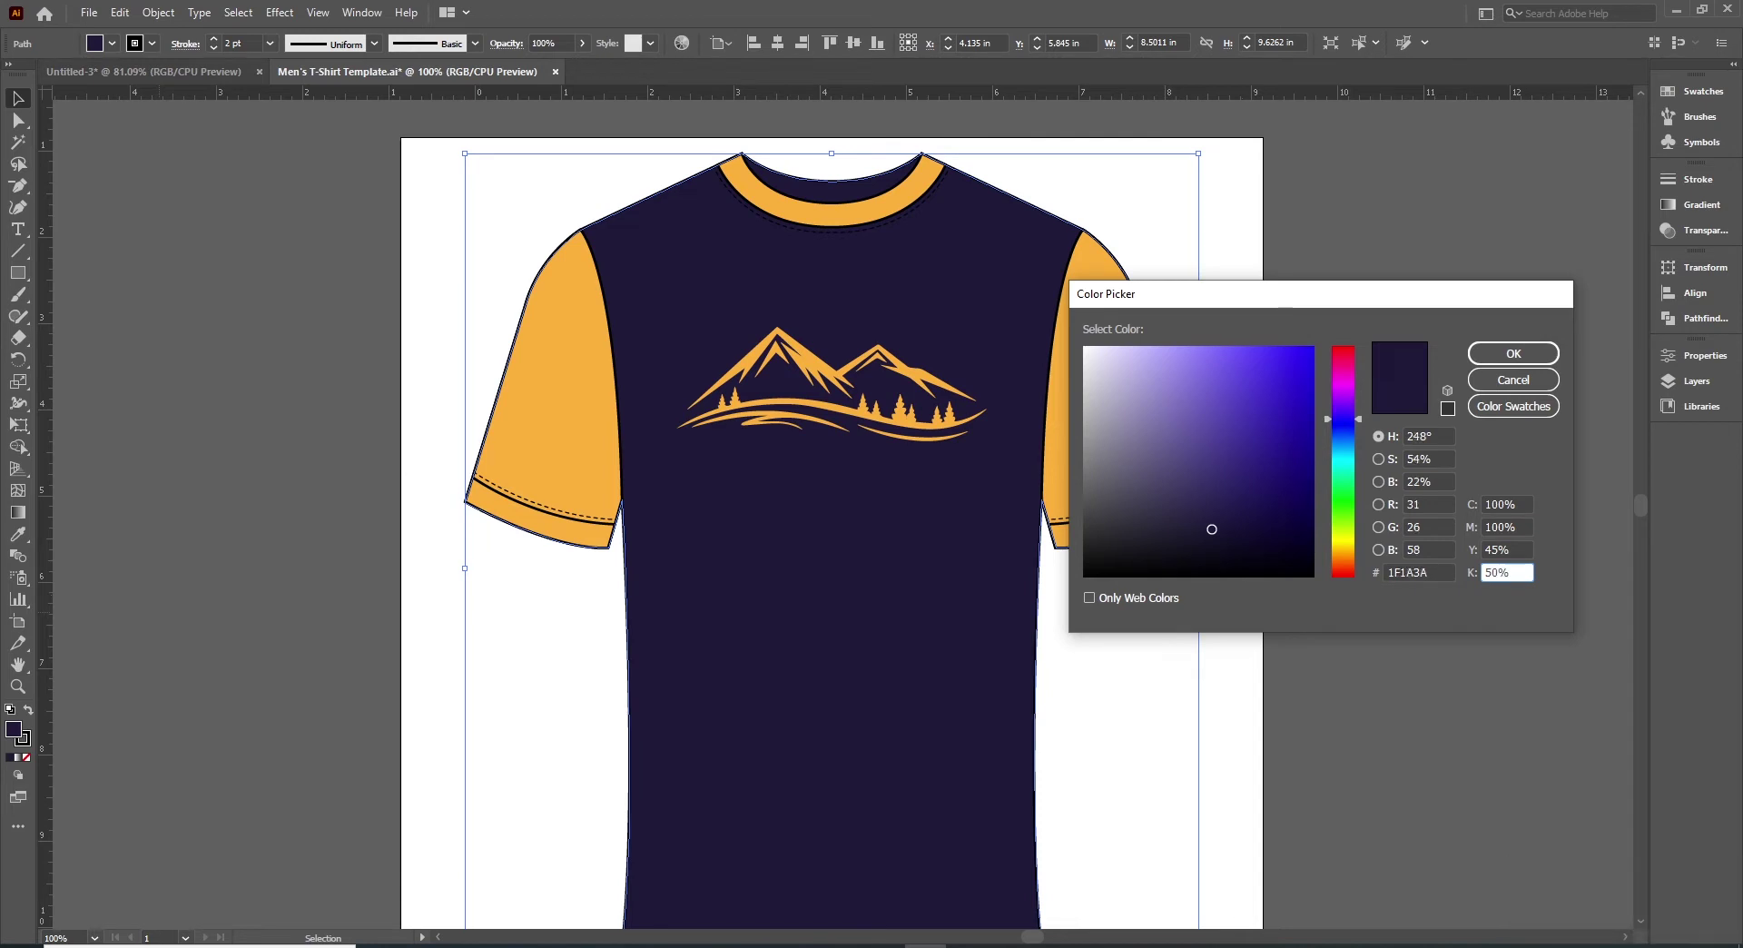
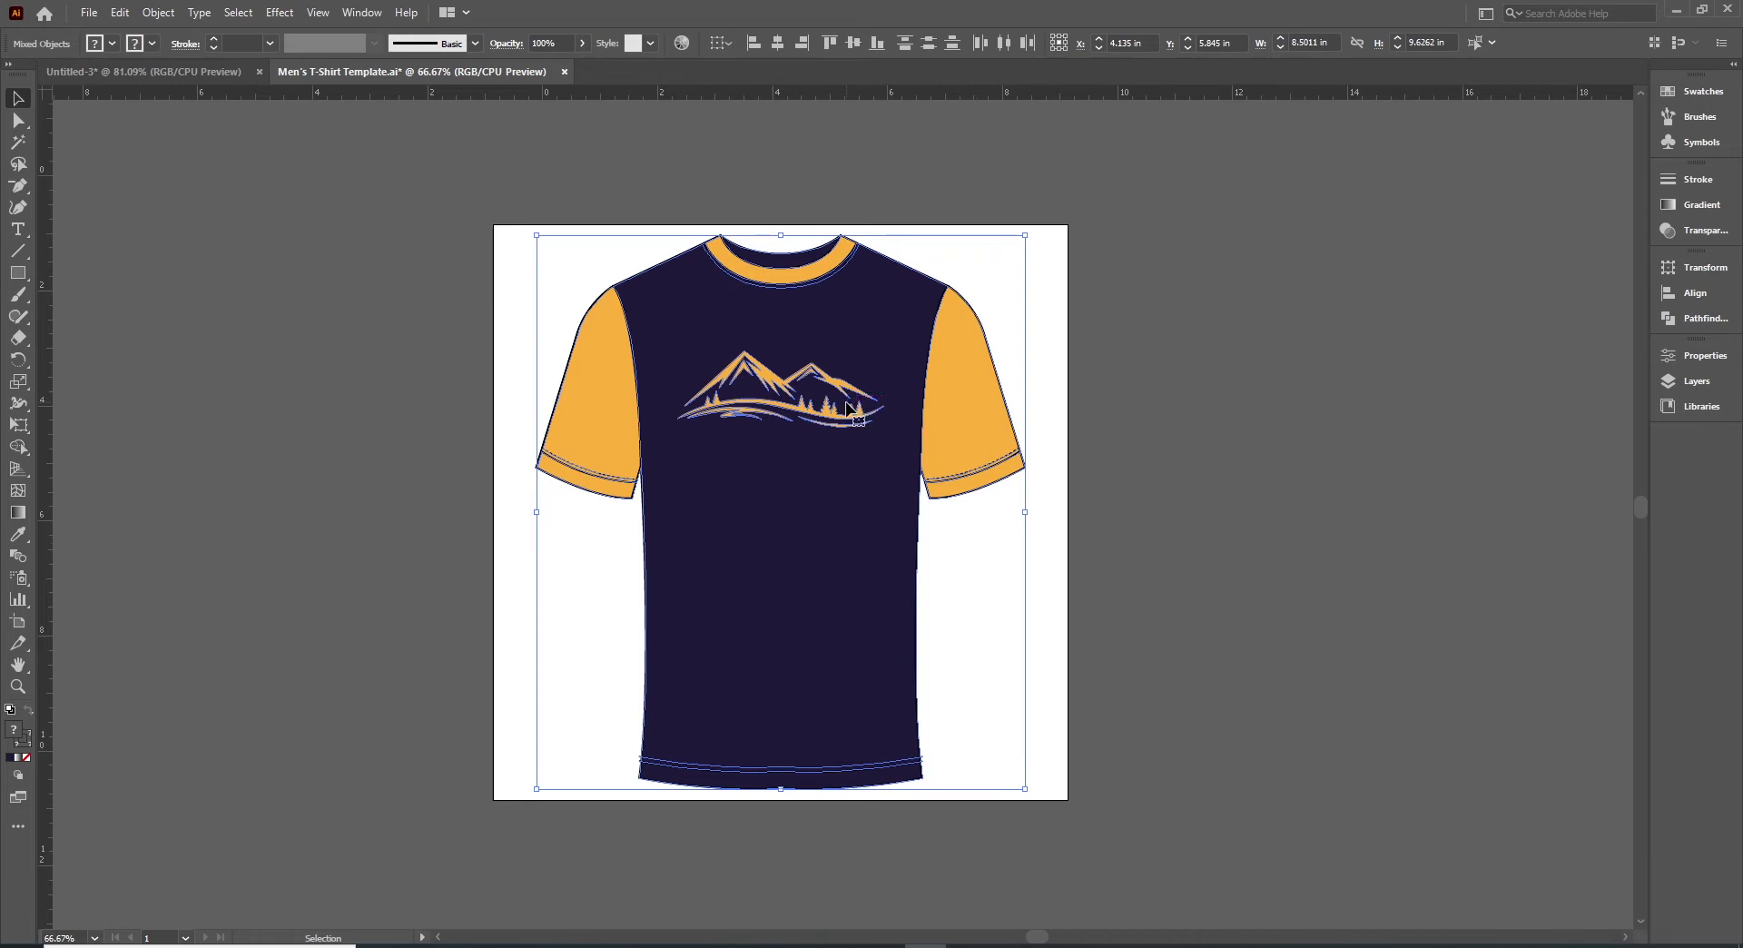
Group the navy body with its orange sleeves, collar and mountains into one shirt object and deselect.
key("shift+Num_Lock")
left_click(854, 393)
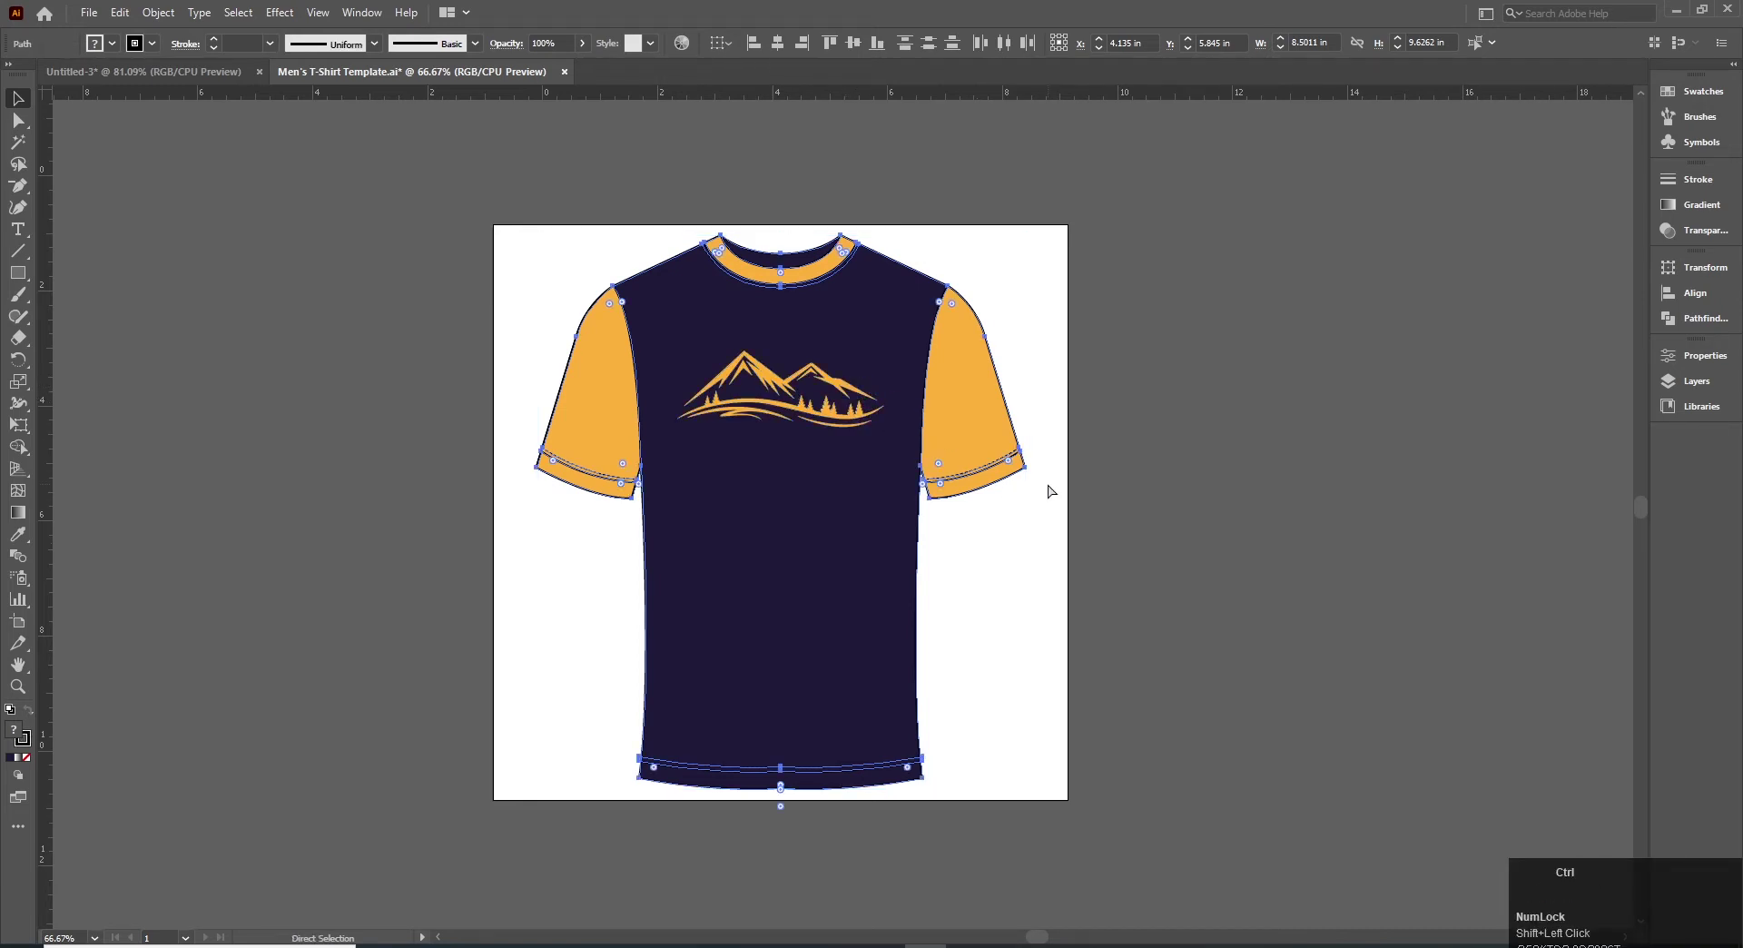
key("ctrl+g")
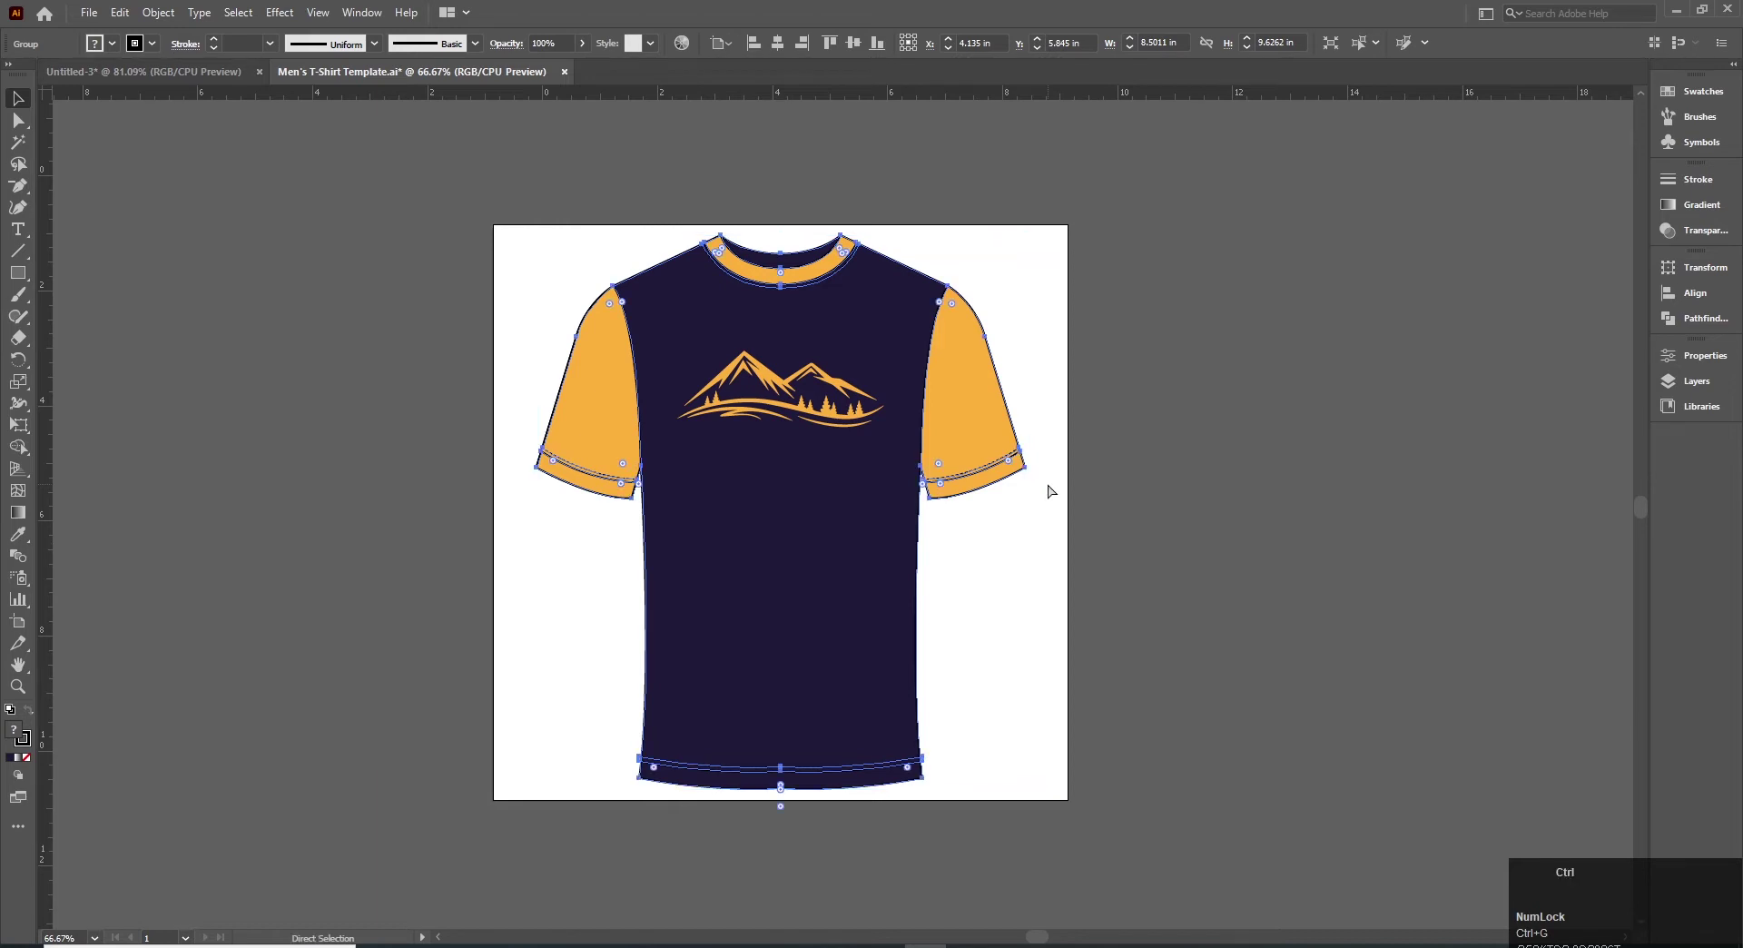
key("ctrl+2")
left_click(1139, 503)
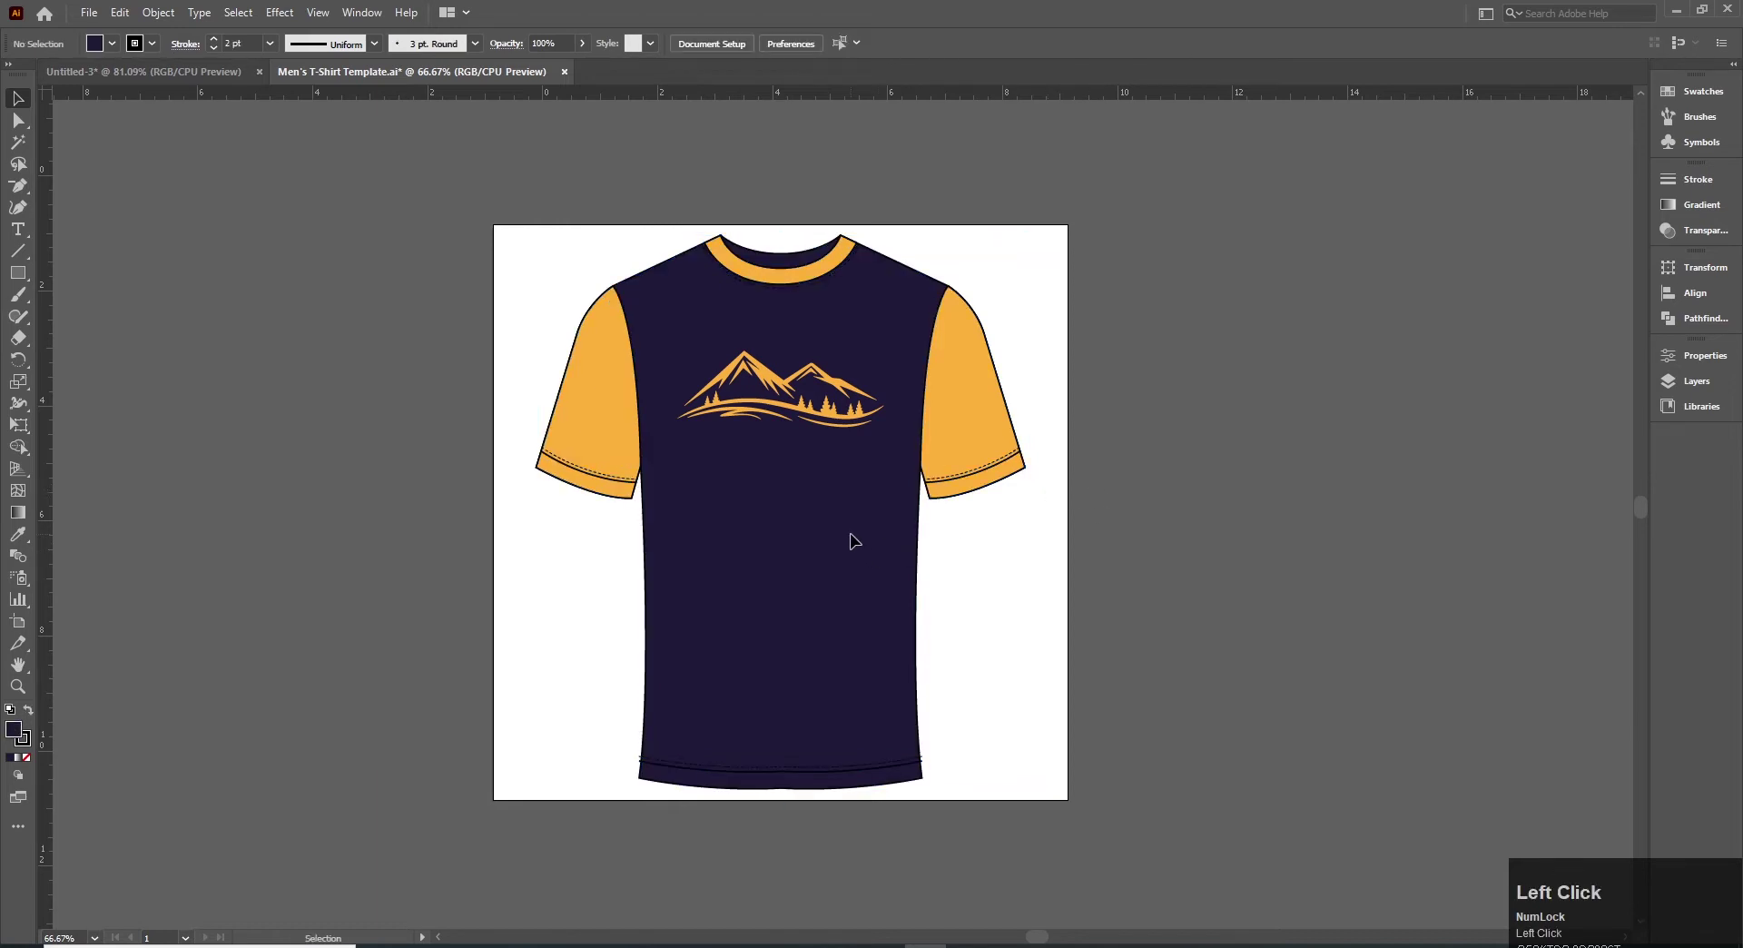
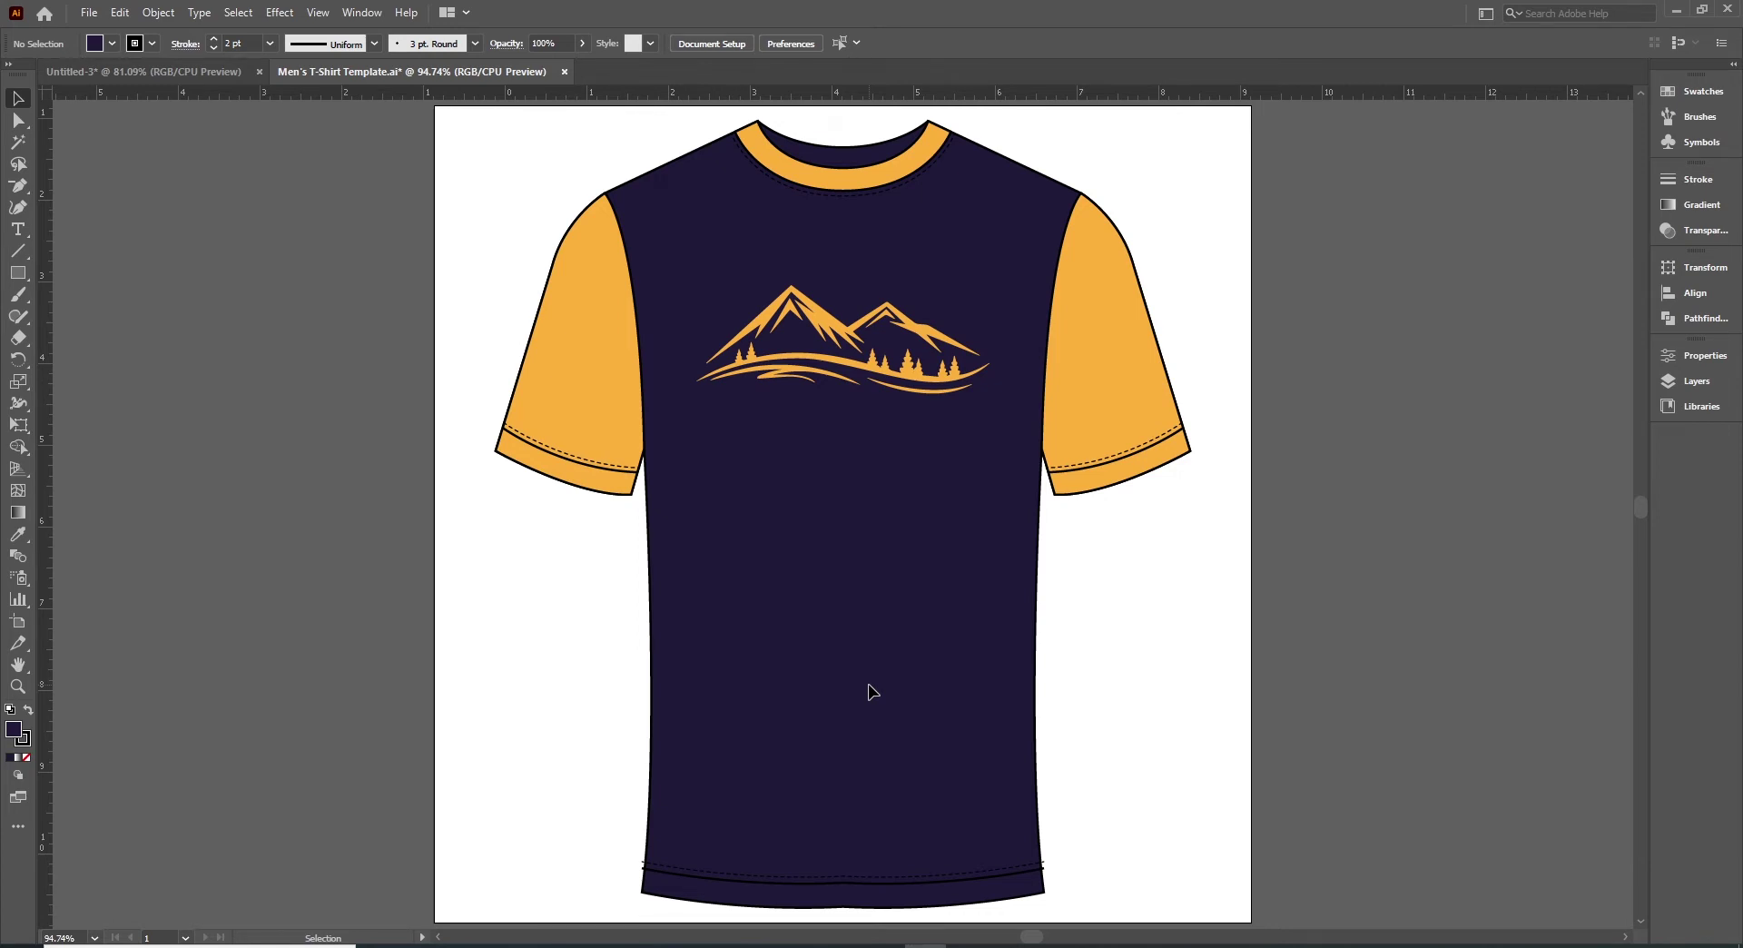
left_click(956, 377)
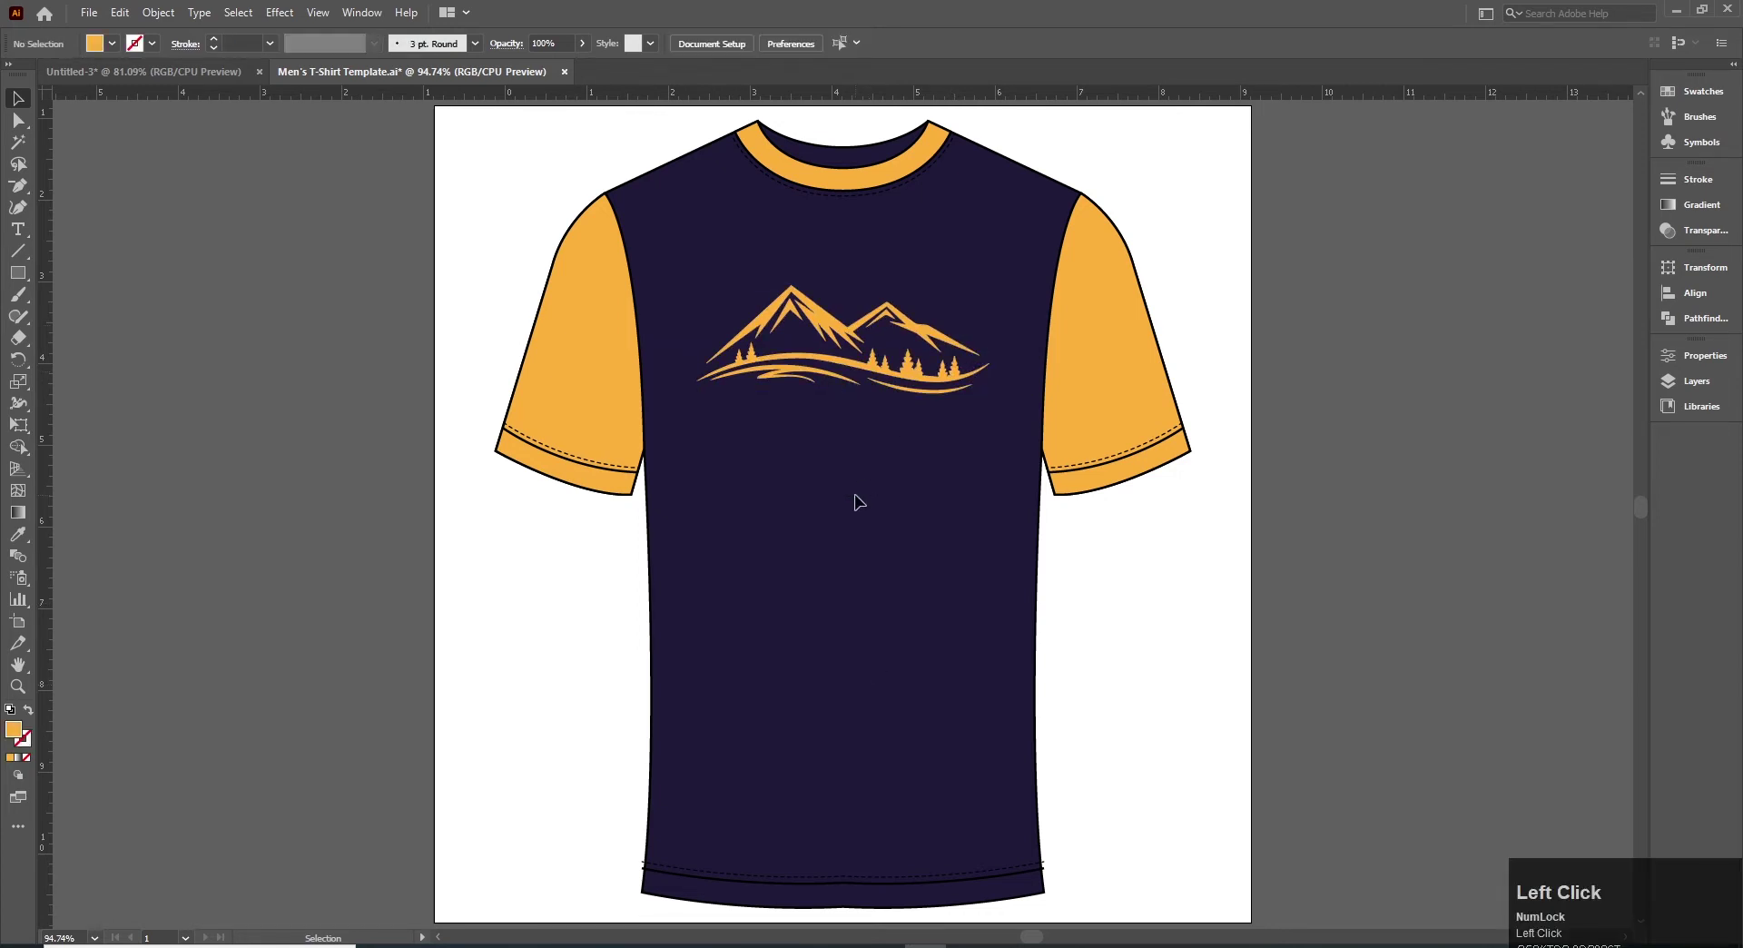
Add black THIS IS MY text below the mountain graphic, enlarge it and align it centre.
key("t")
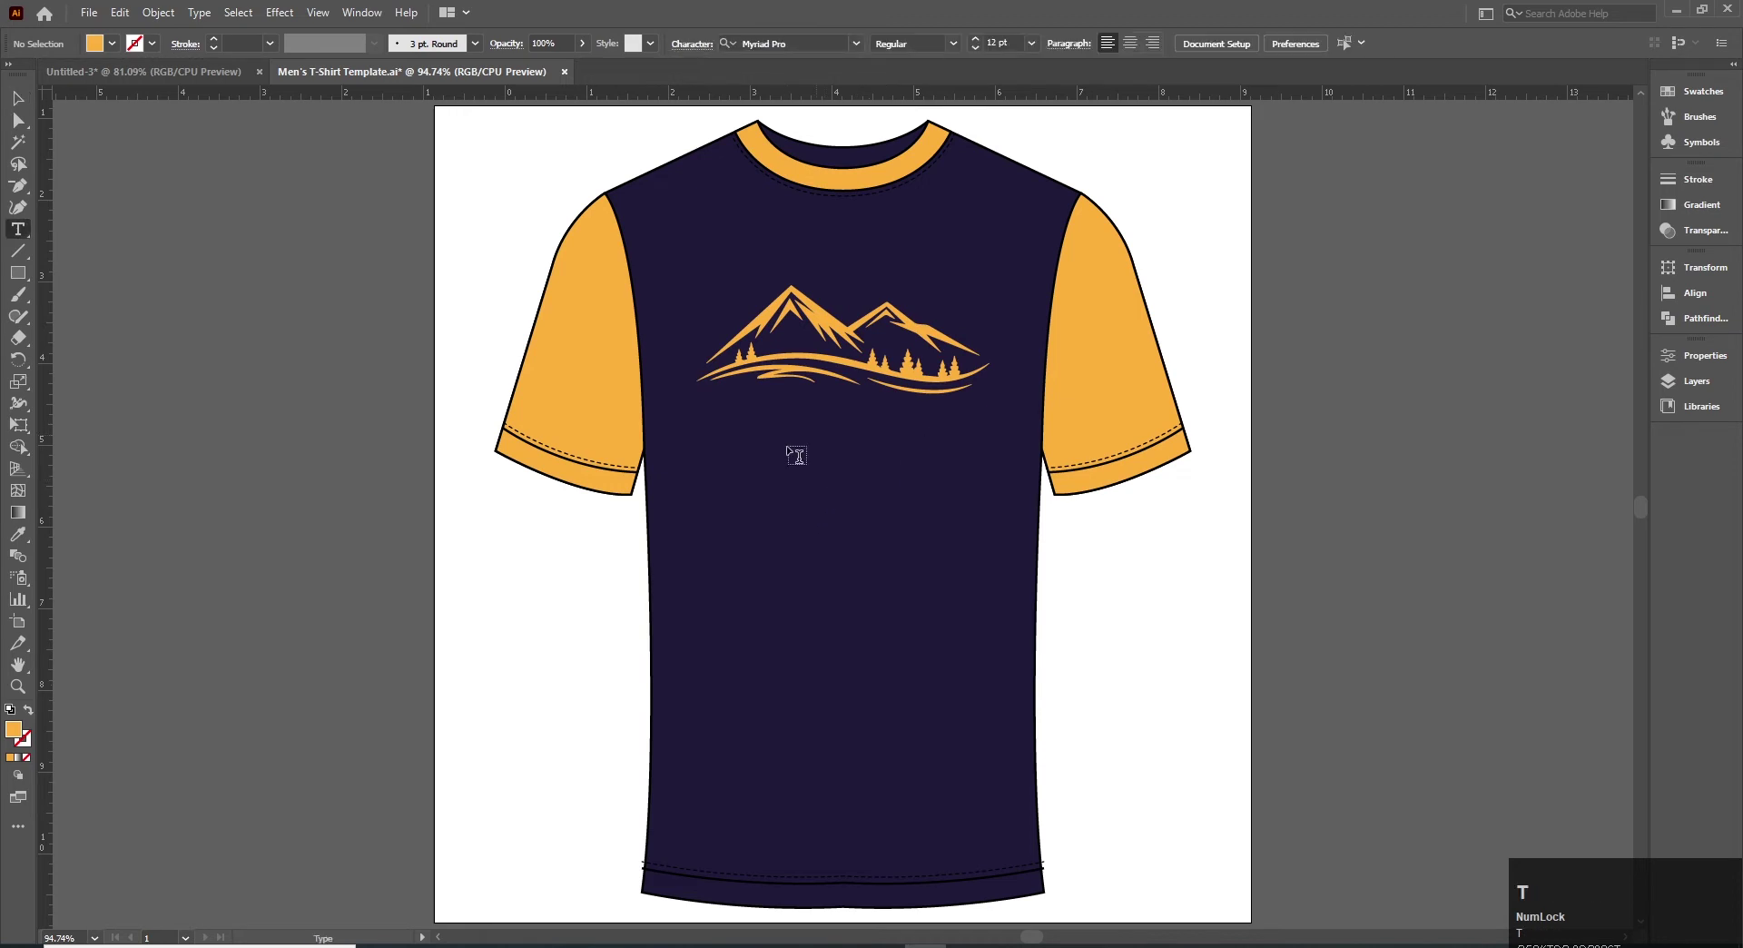
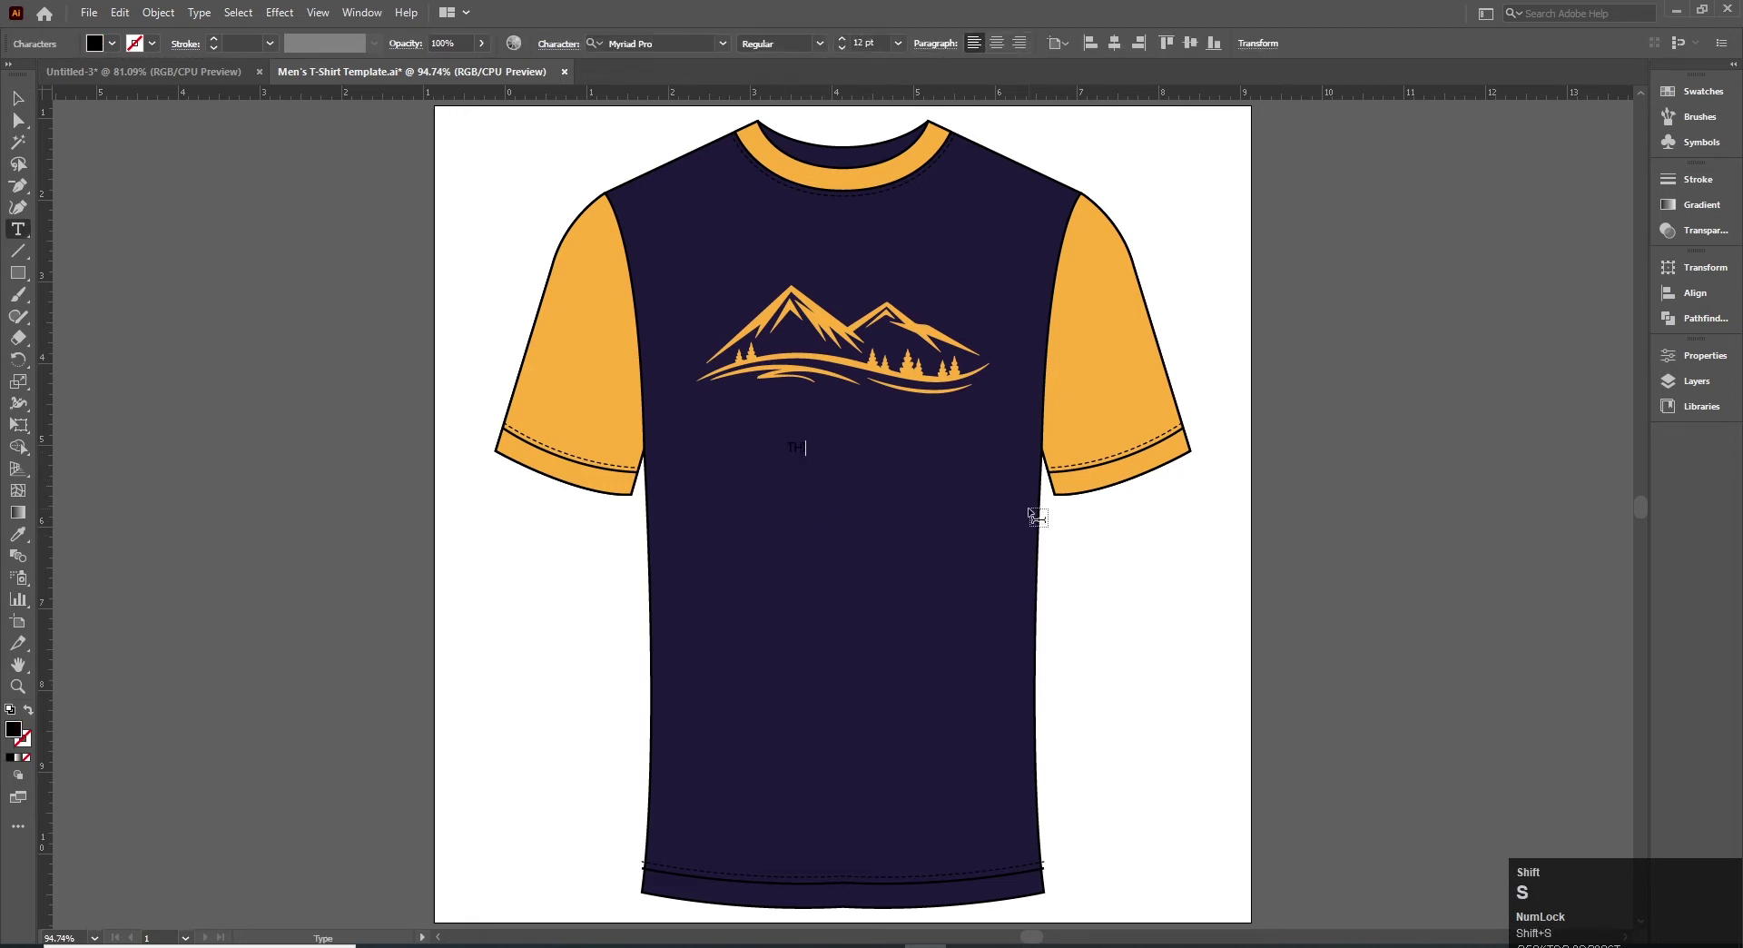
key("shift+space")
key("shift+s")
key("shift+space")
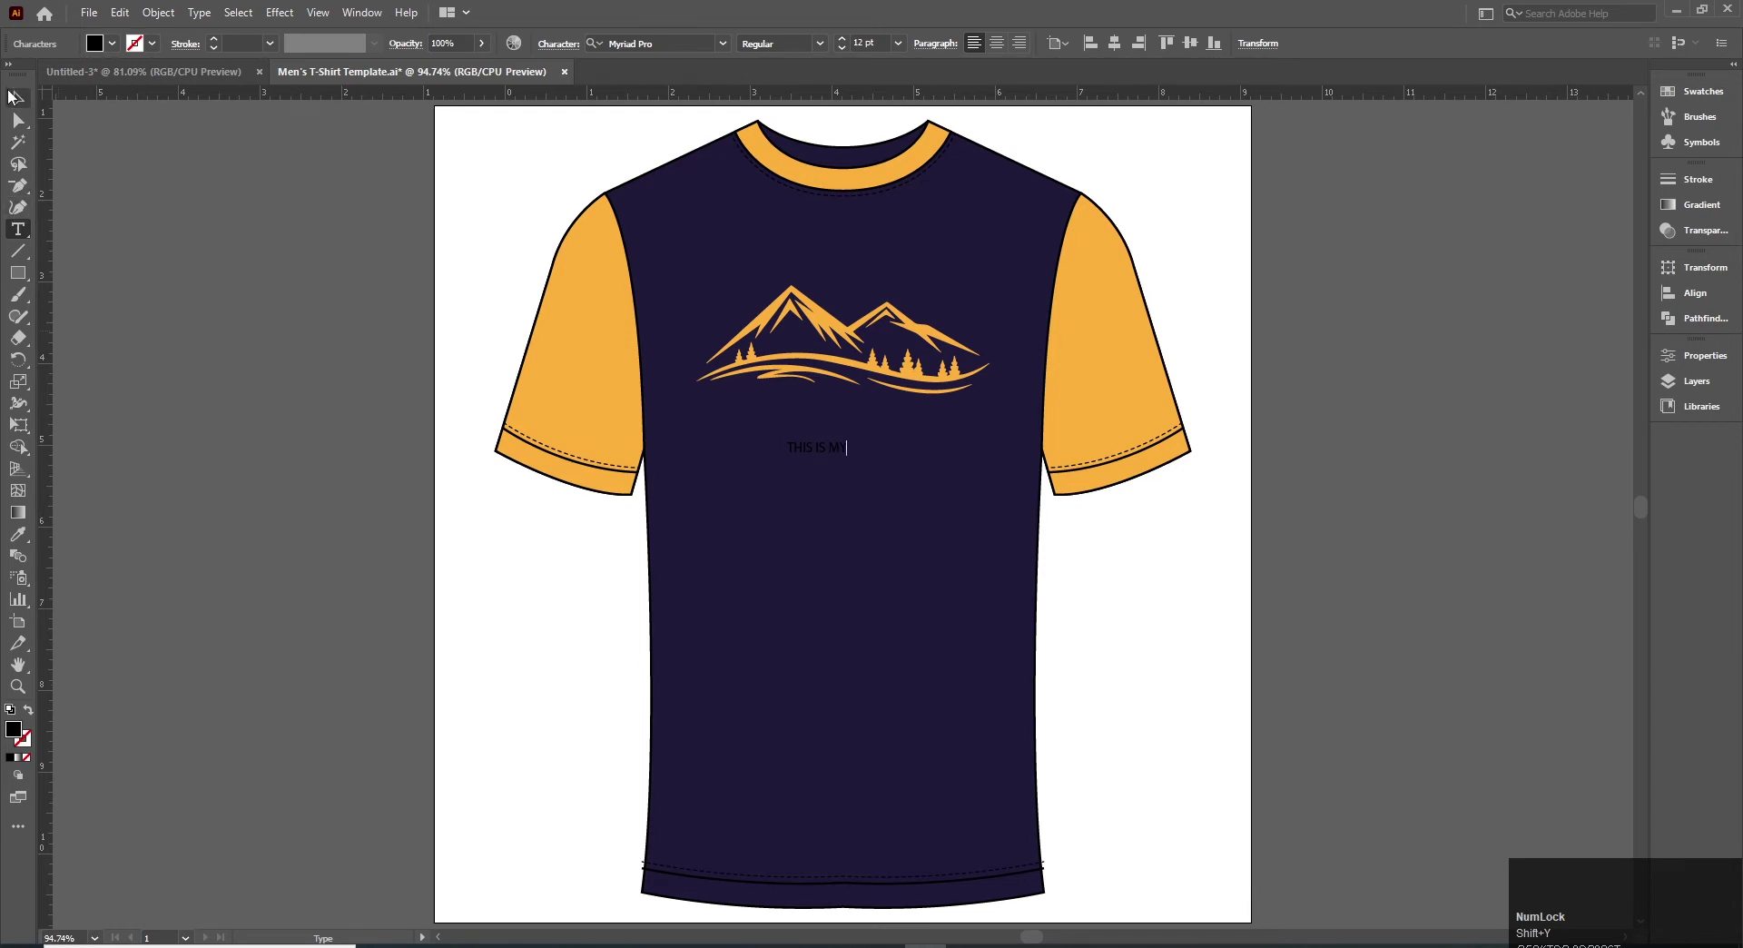
left_click(13, 106)
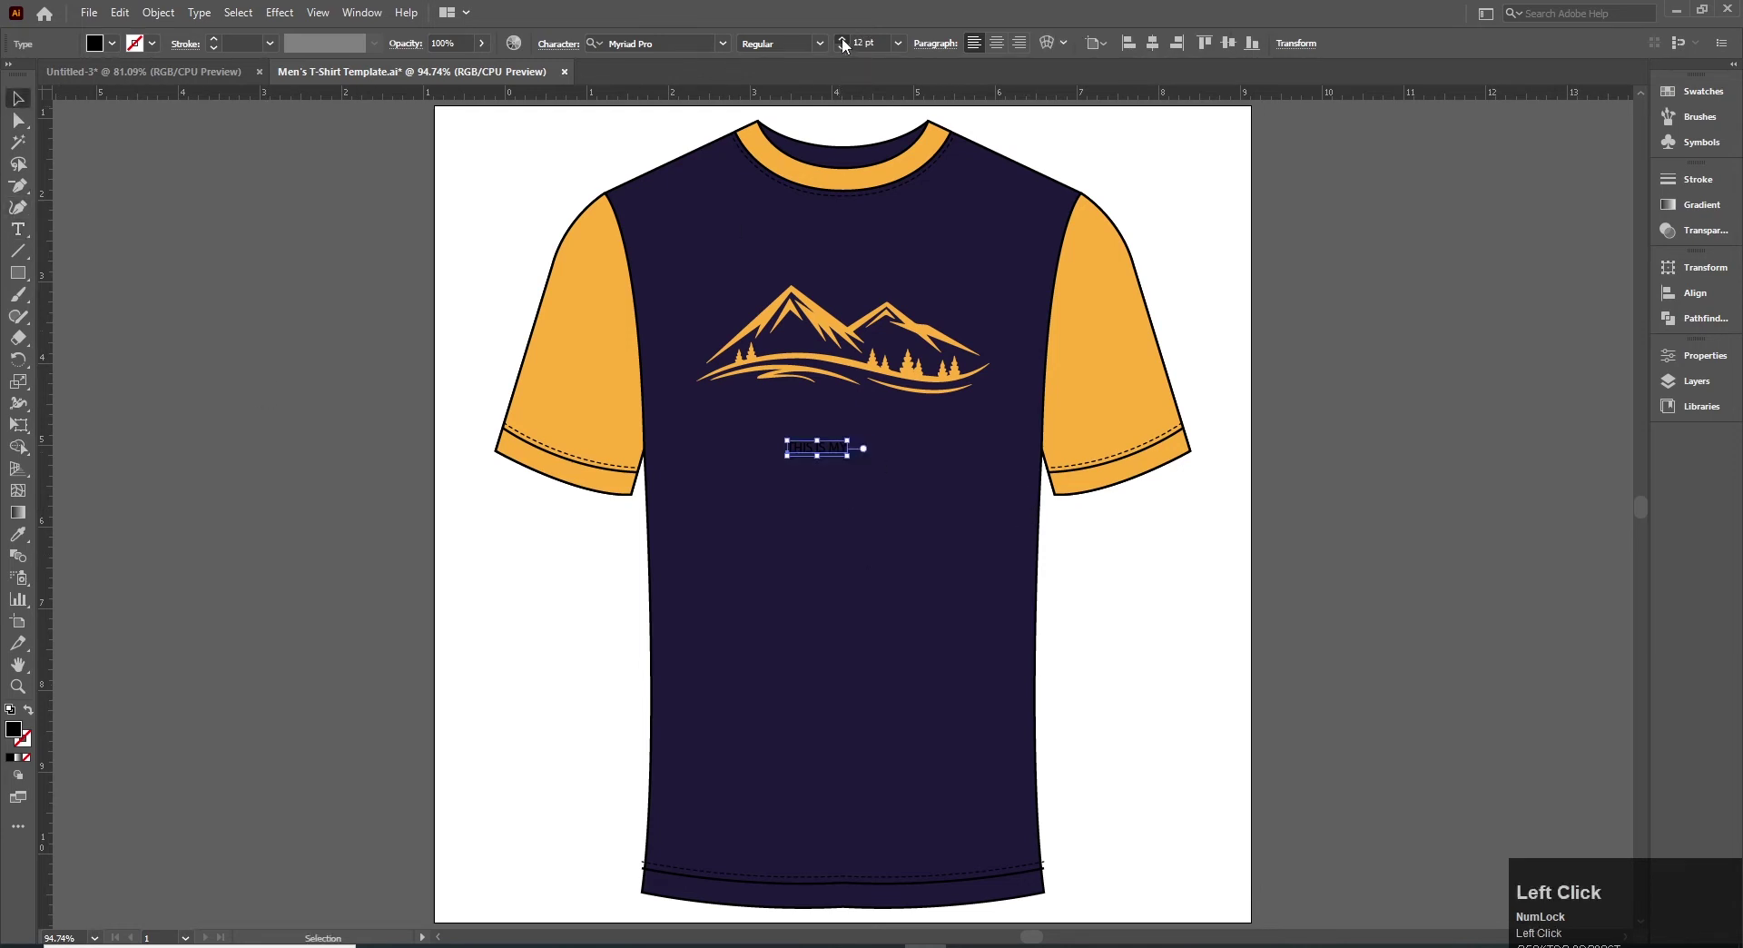
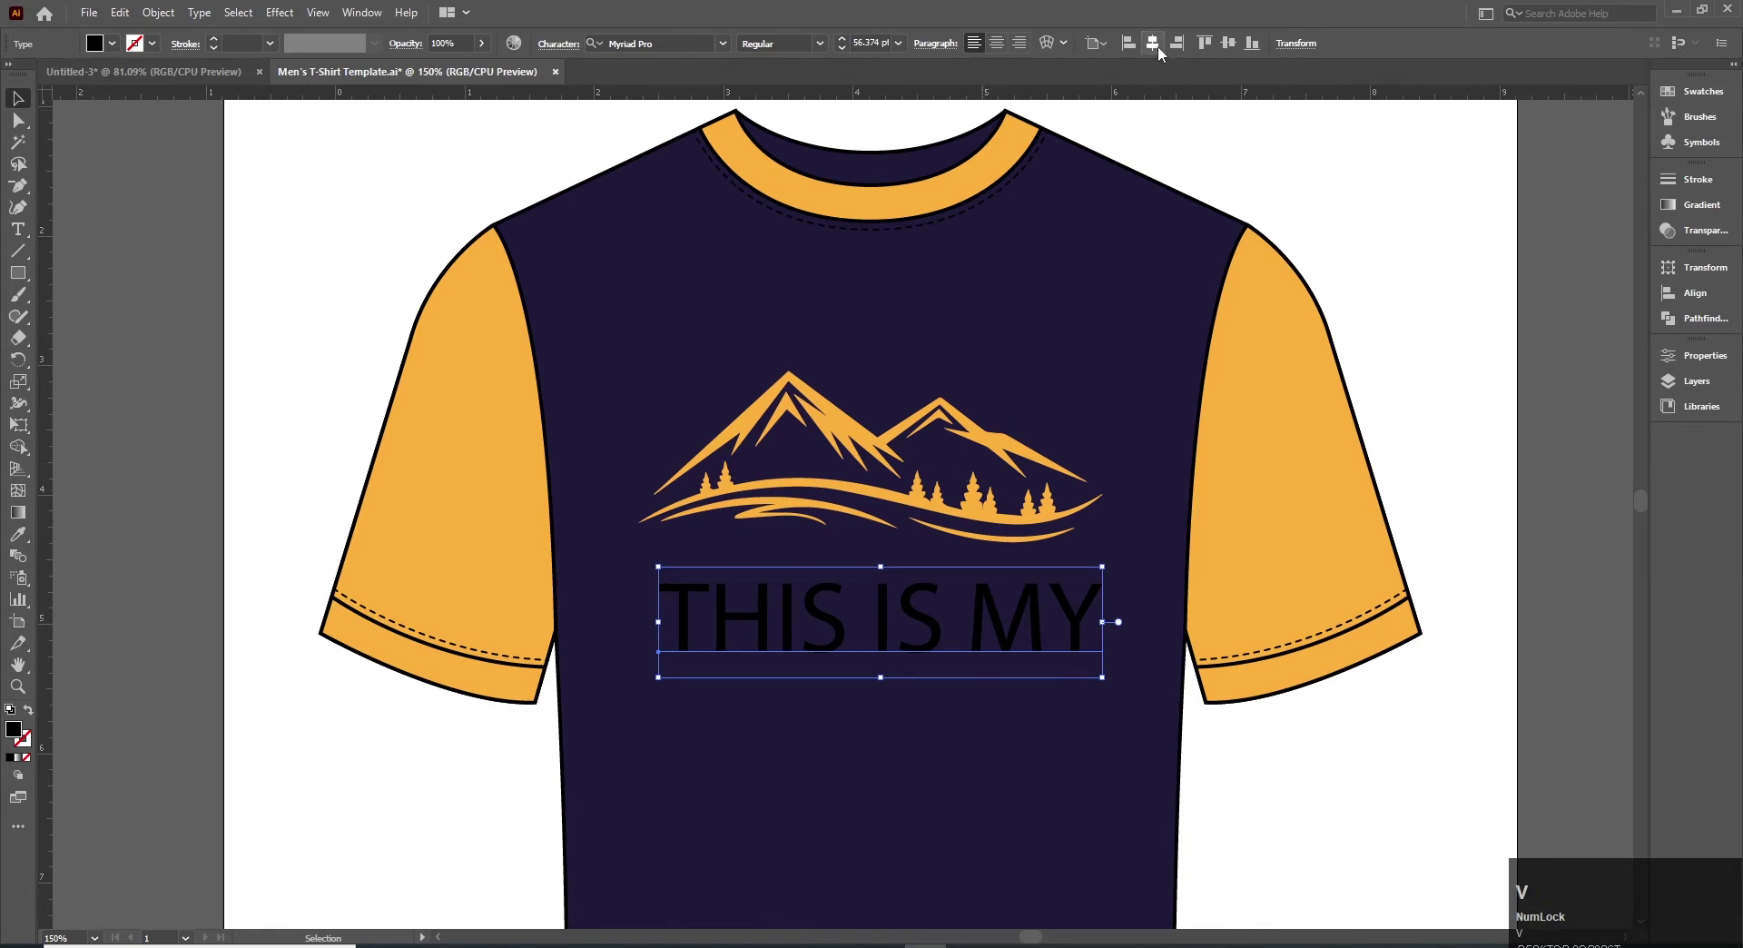
left_click(1157, 52)
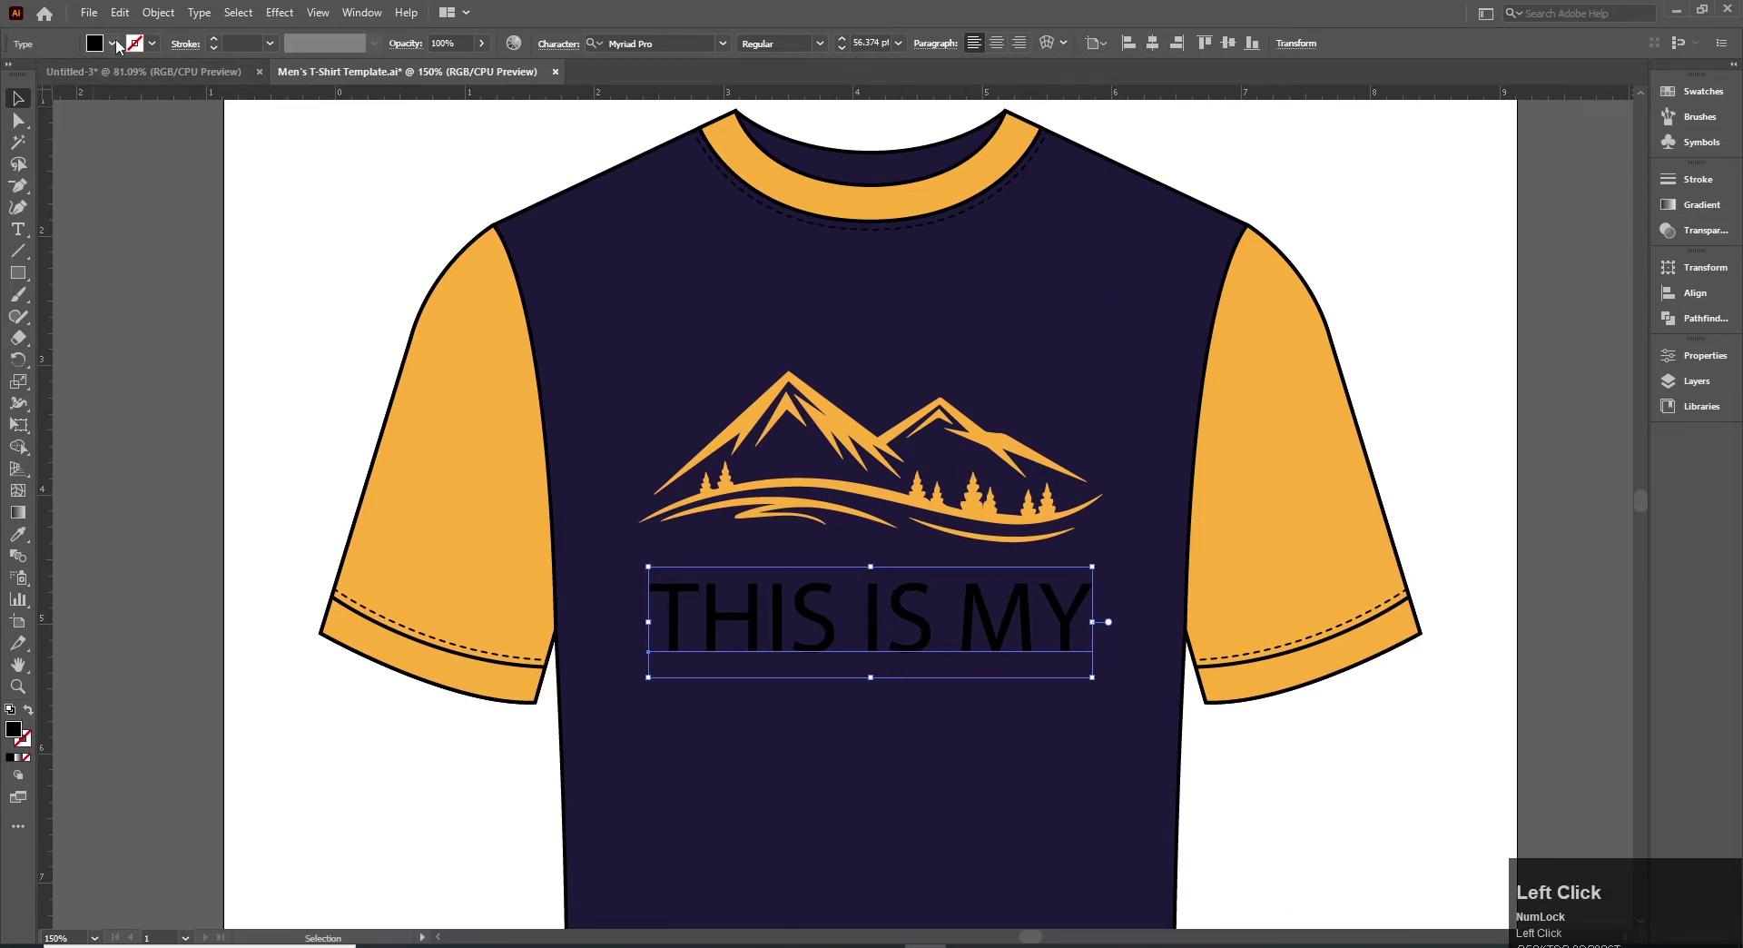
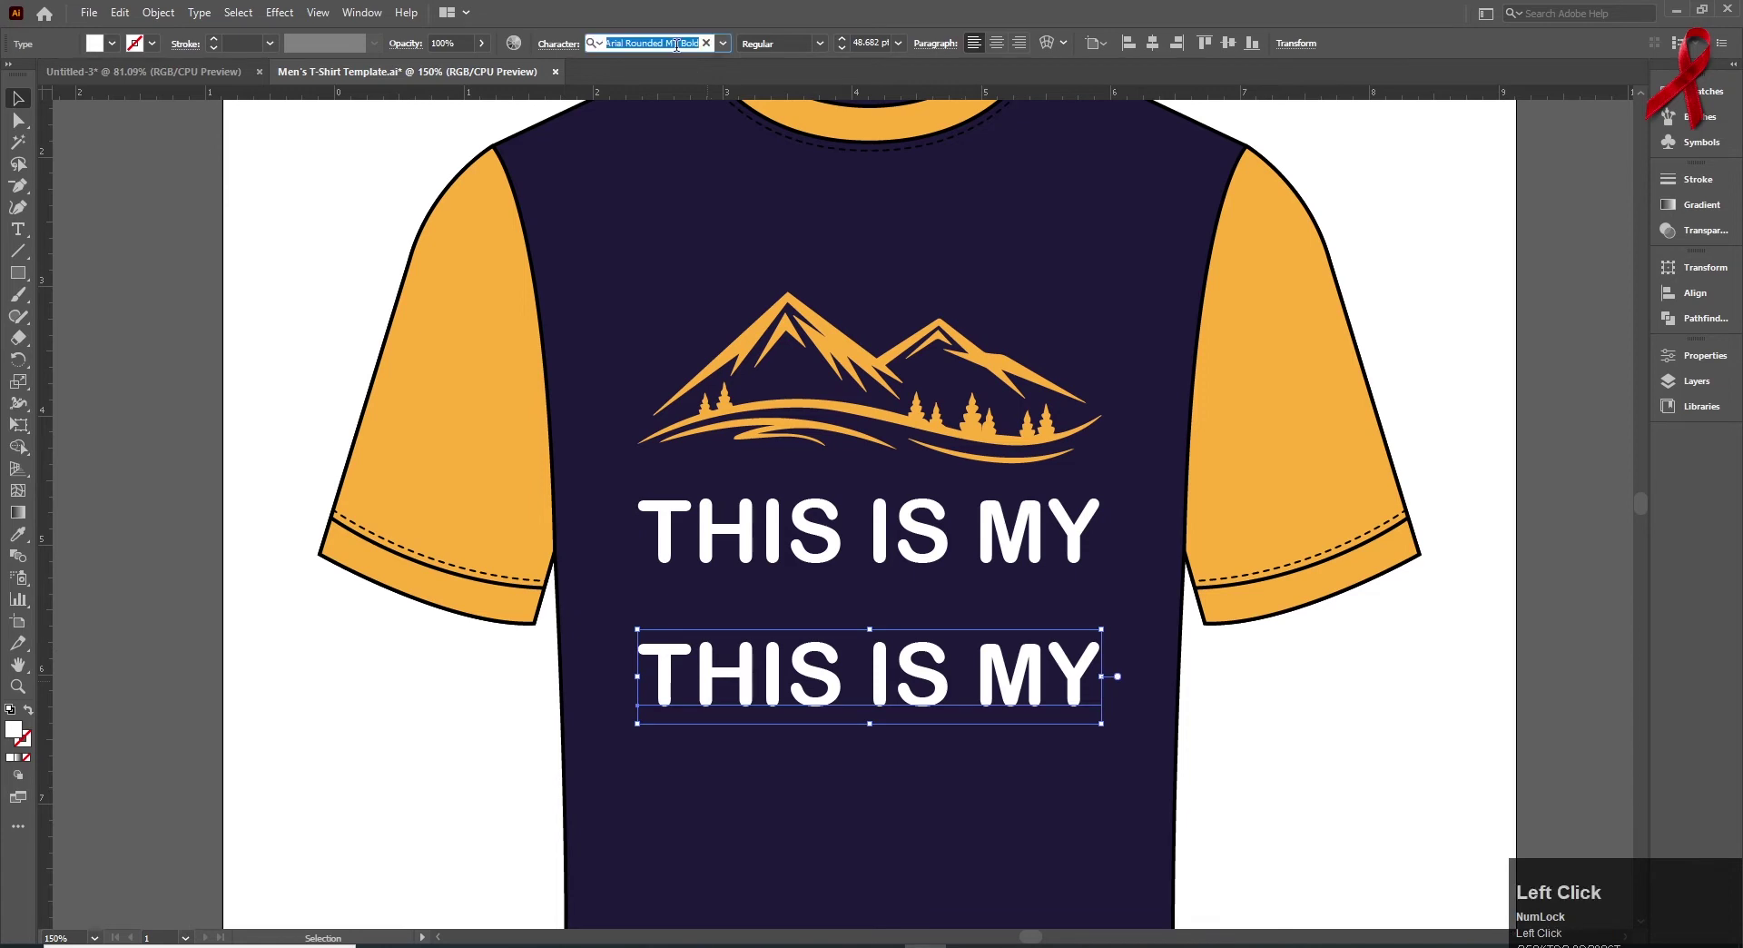
Try Bebas Neue and other searched fonts on the duplicated HIKING line in the Character field.
type("be")
key("BackSpace")
type("as")
key("Return")
left_click(823, 48)
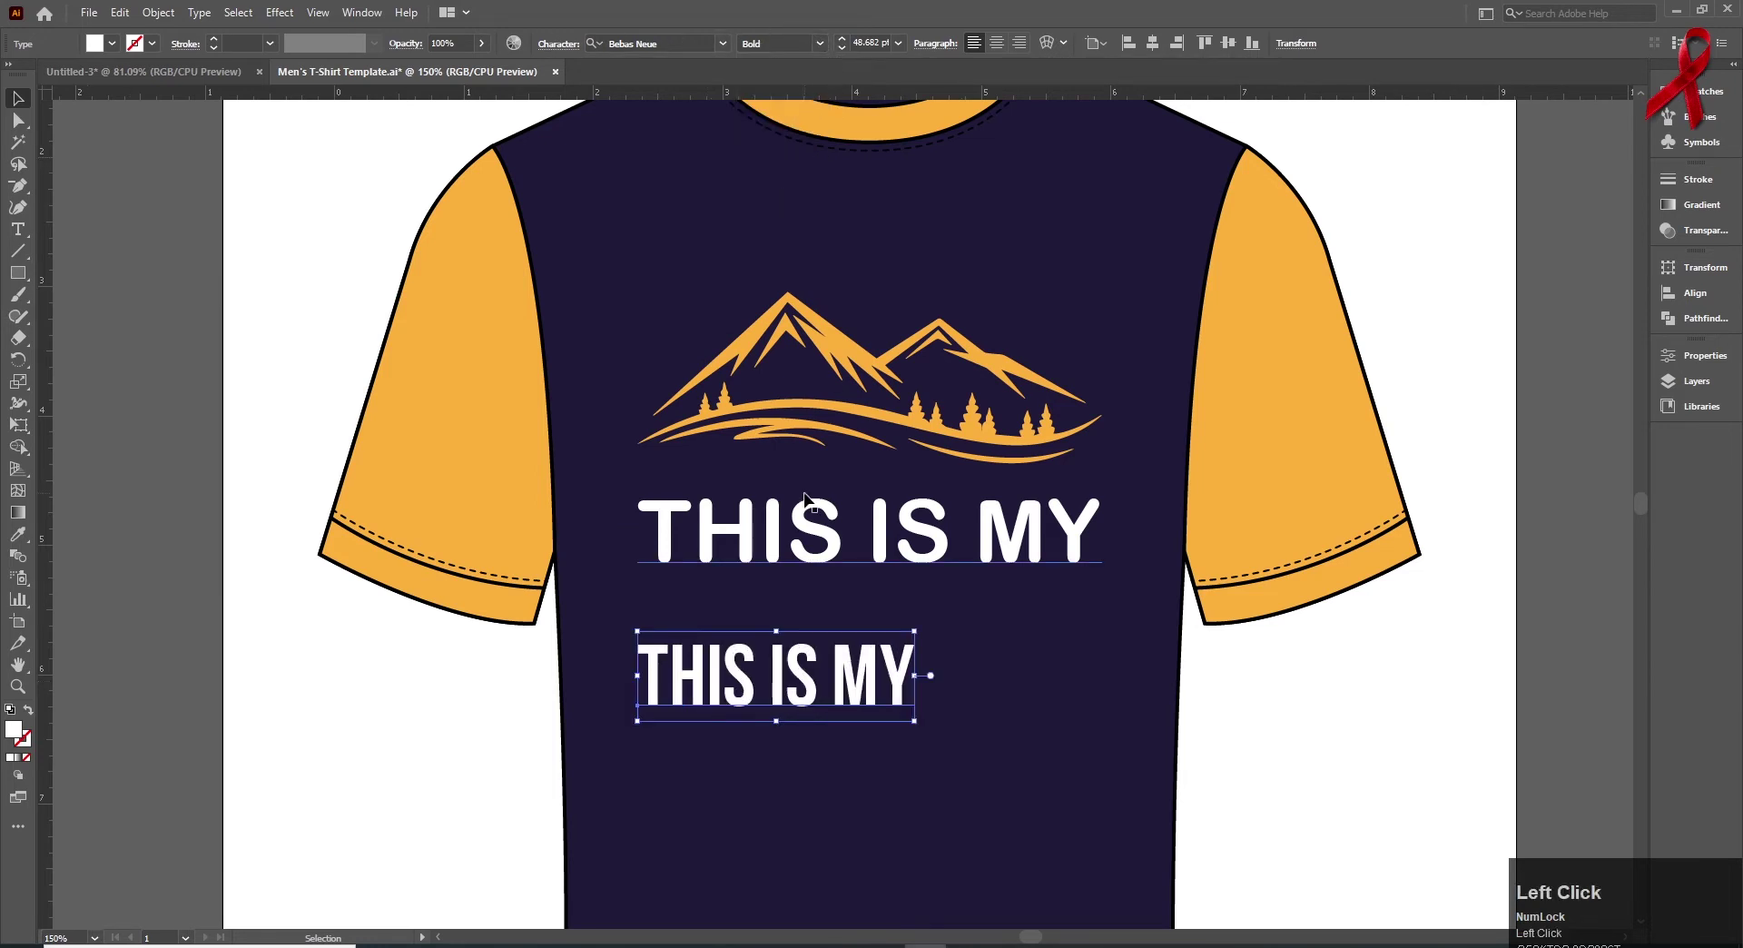
type("vecent")
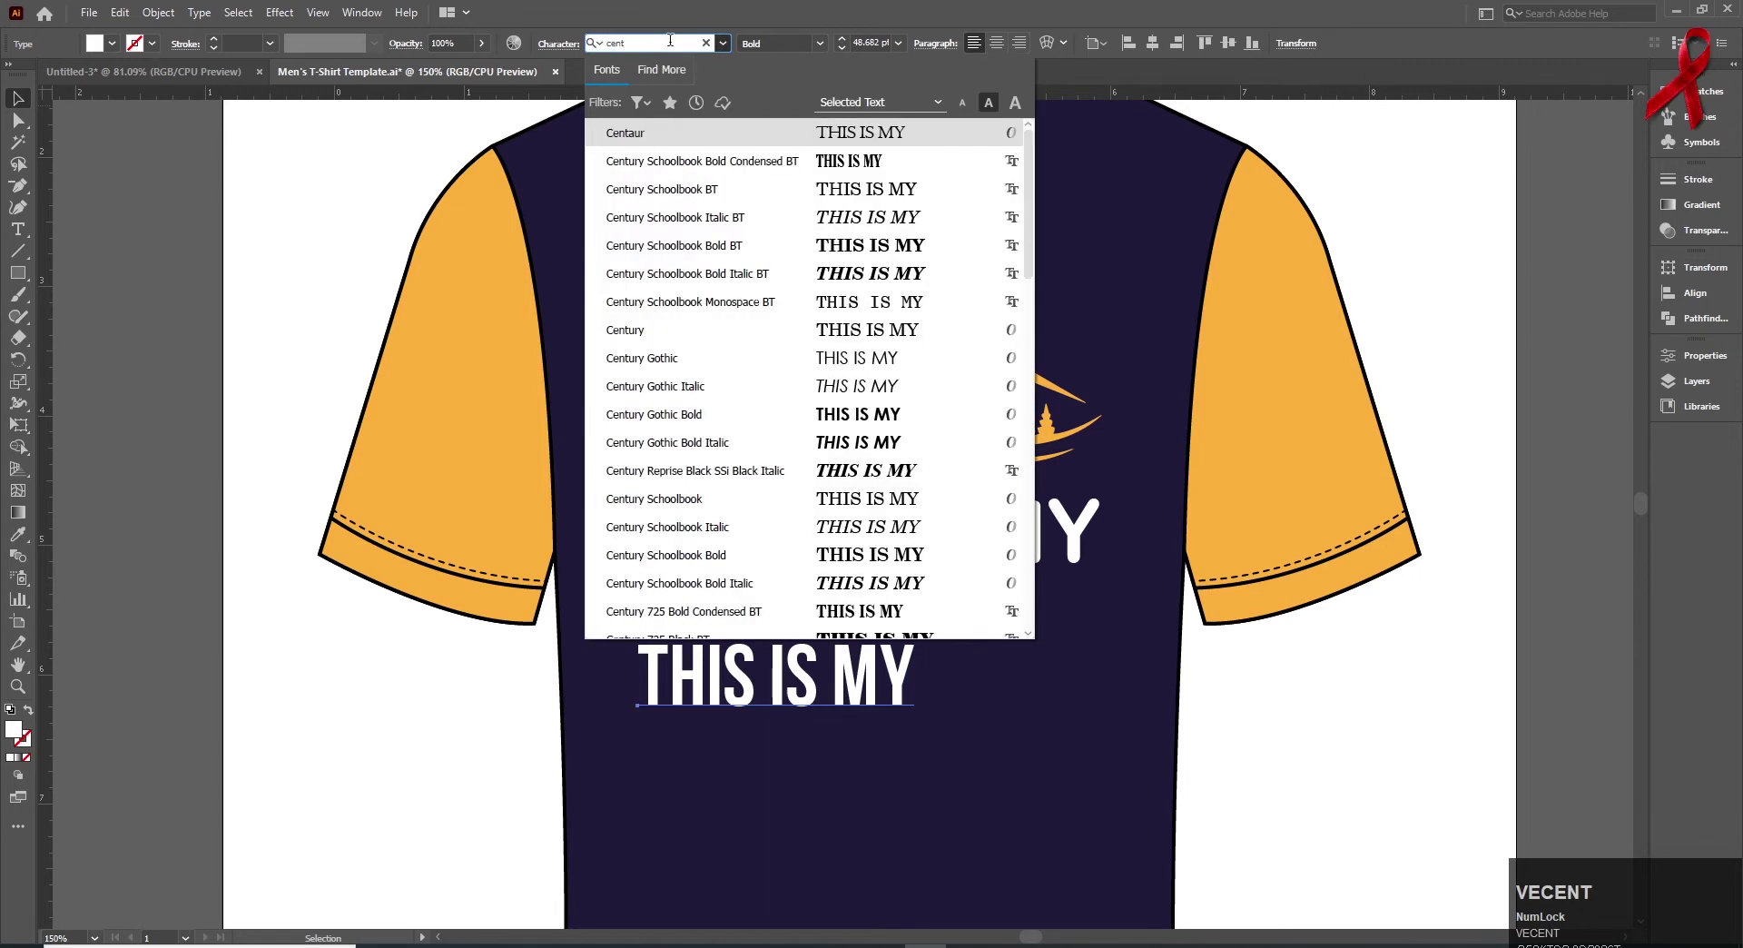
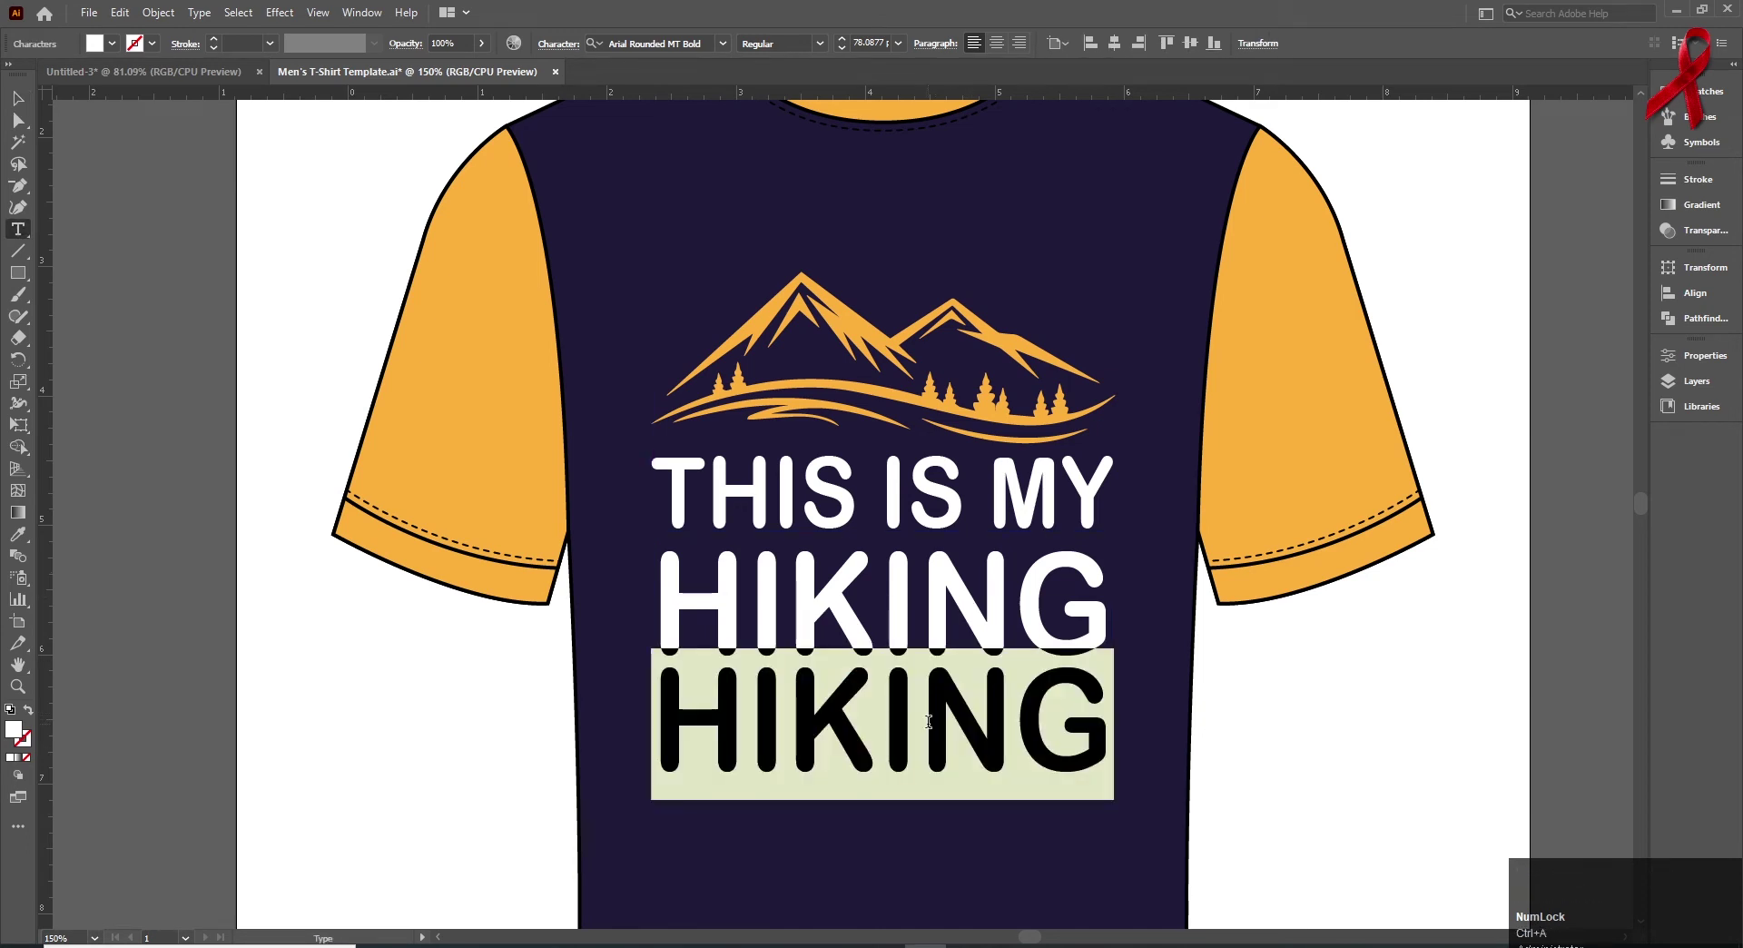
Retype the third duplicated line as SHIRT in capitals to complete THIS IS MY HIKING SHIRT.
type("shir")
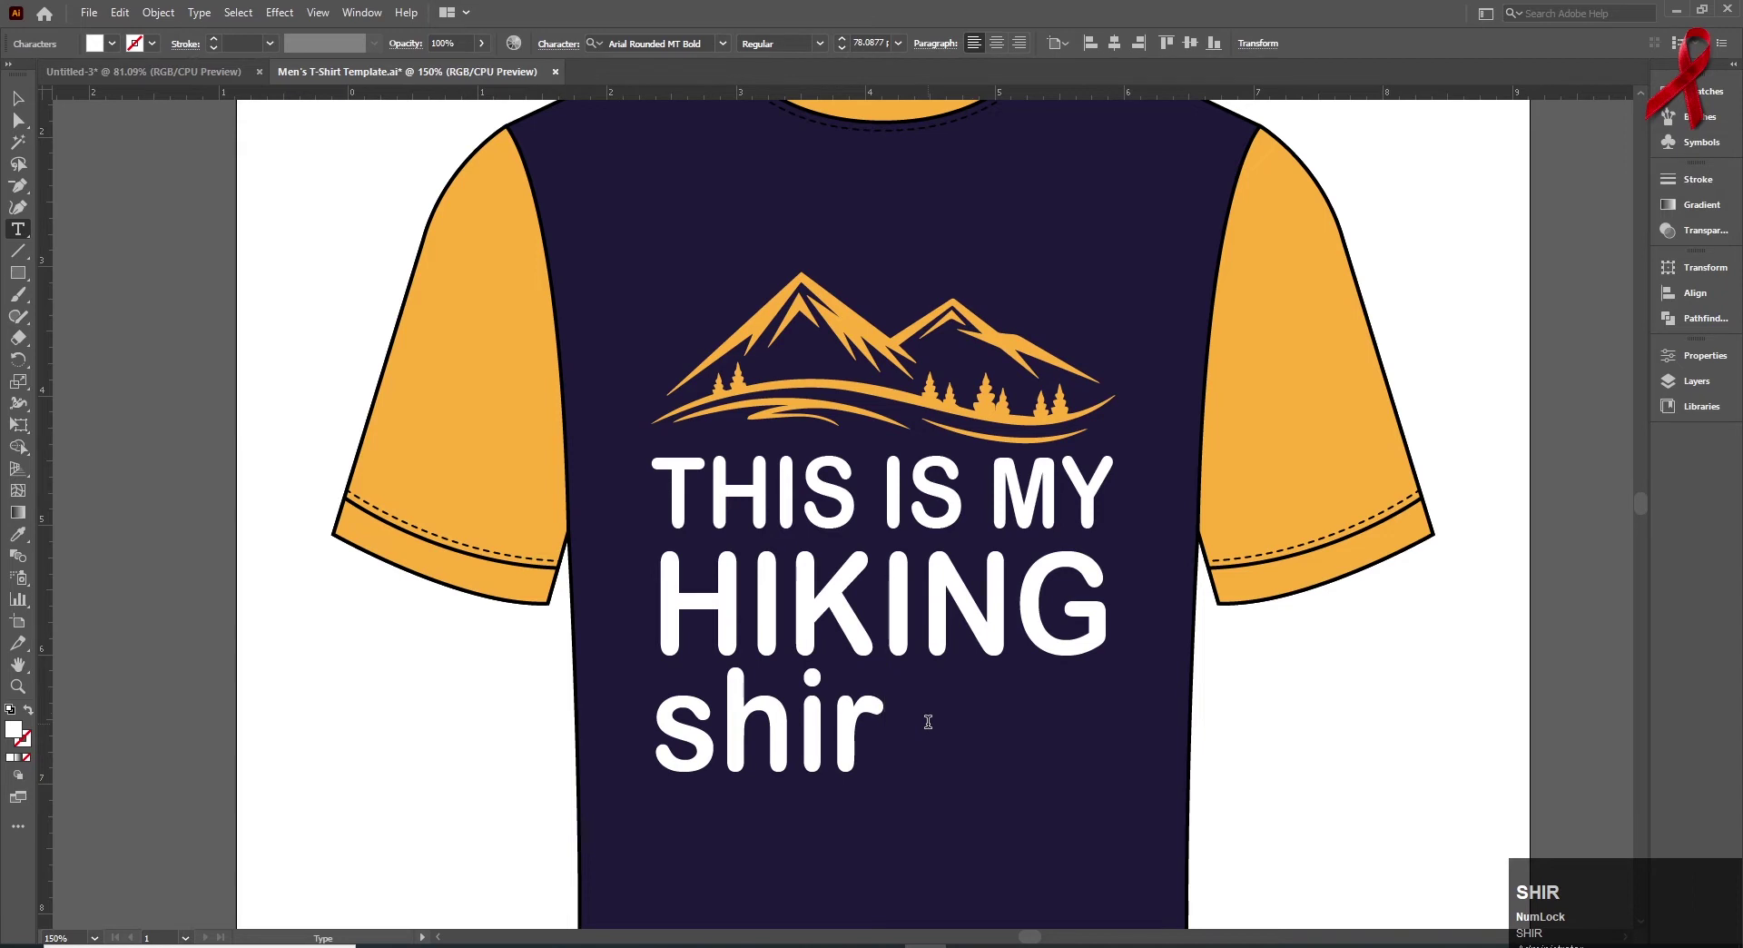
key("Caps_Lock")
type("shirt")
key("Caps_Lock")
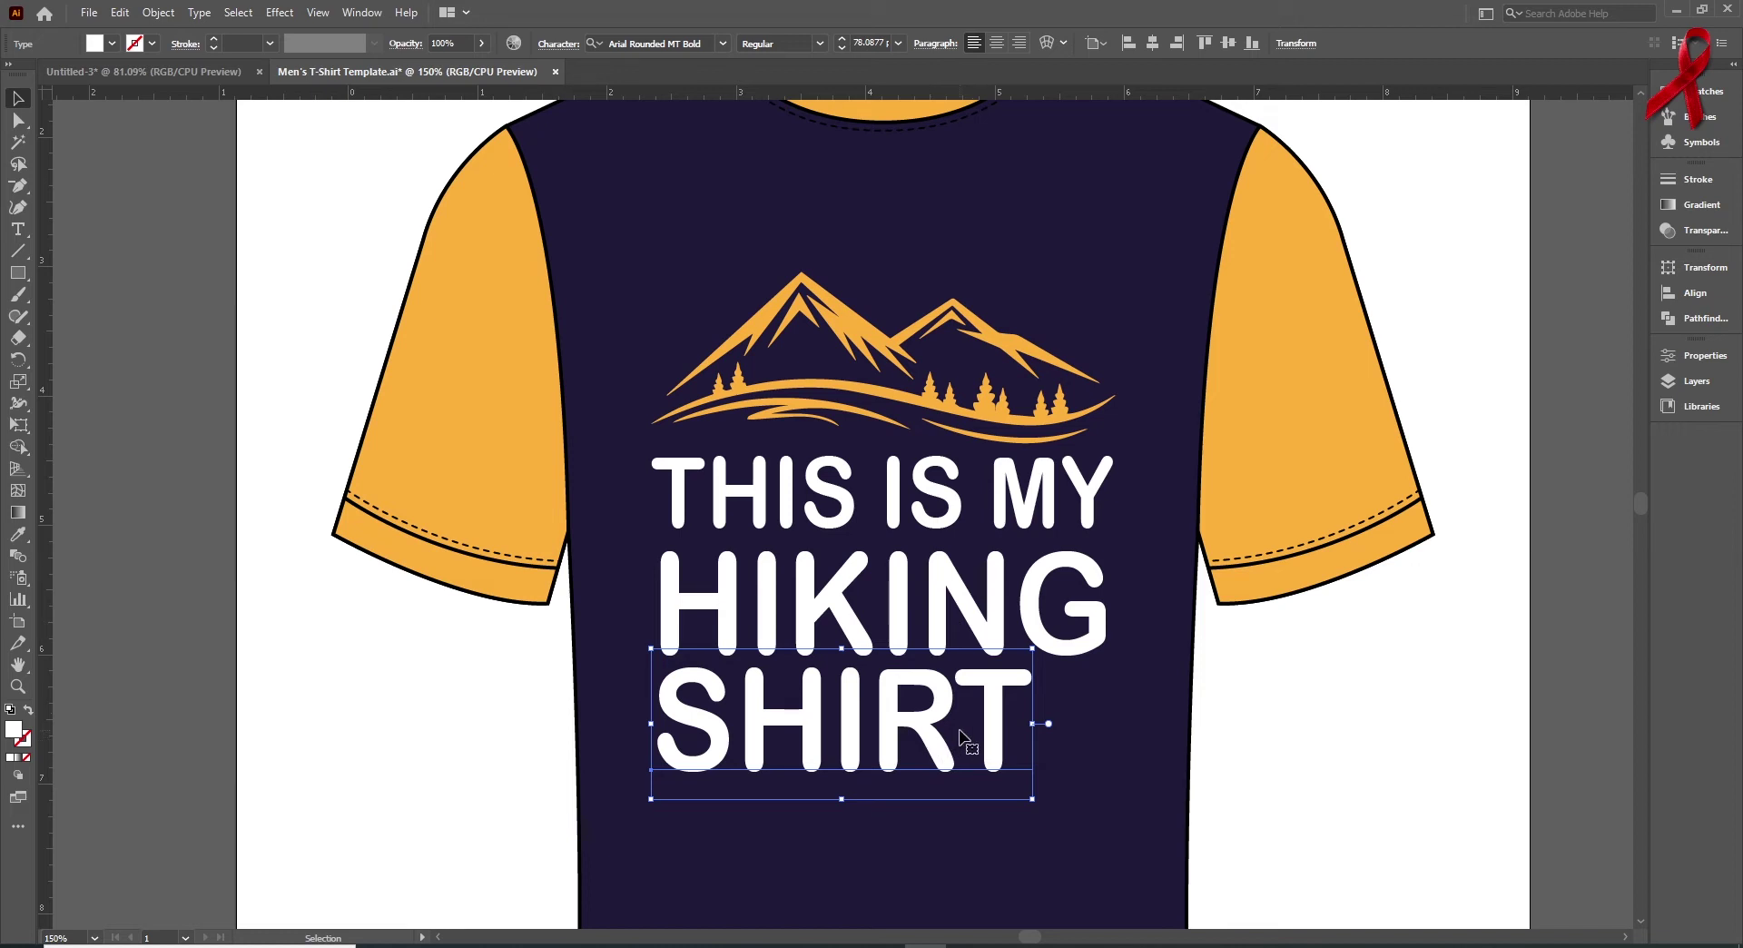
Bring up the Character settings to adjust SHIRT's tracking.
key("ctrl+t")
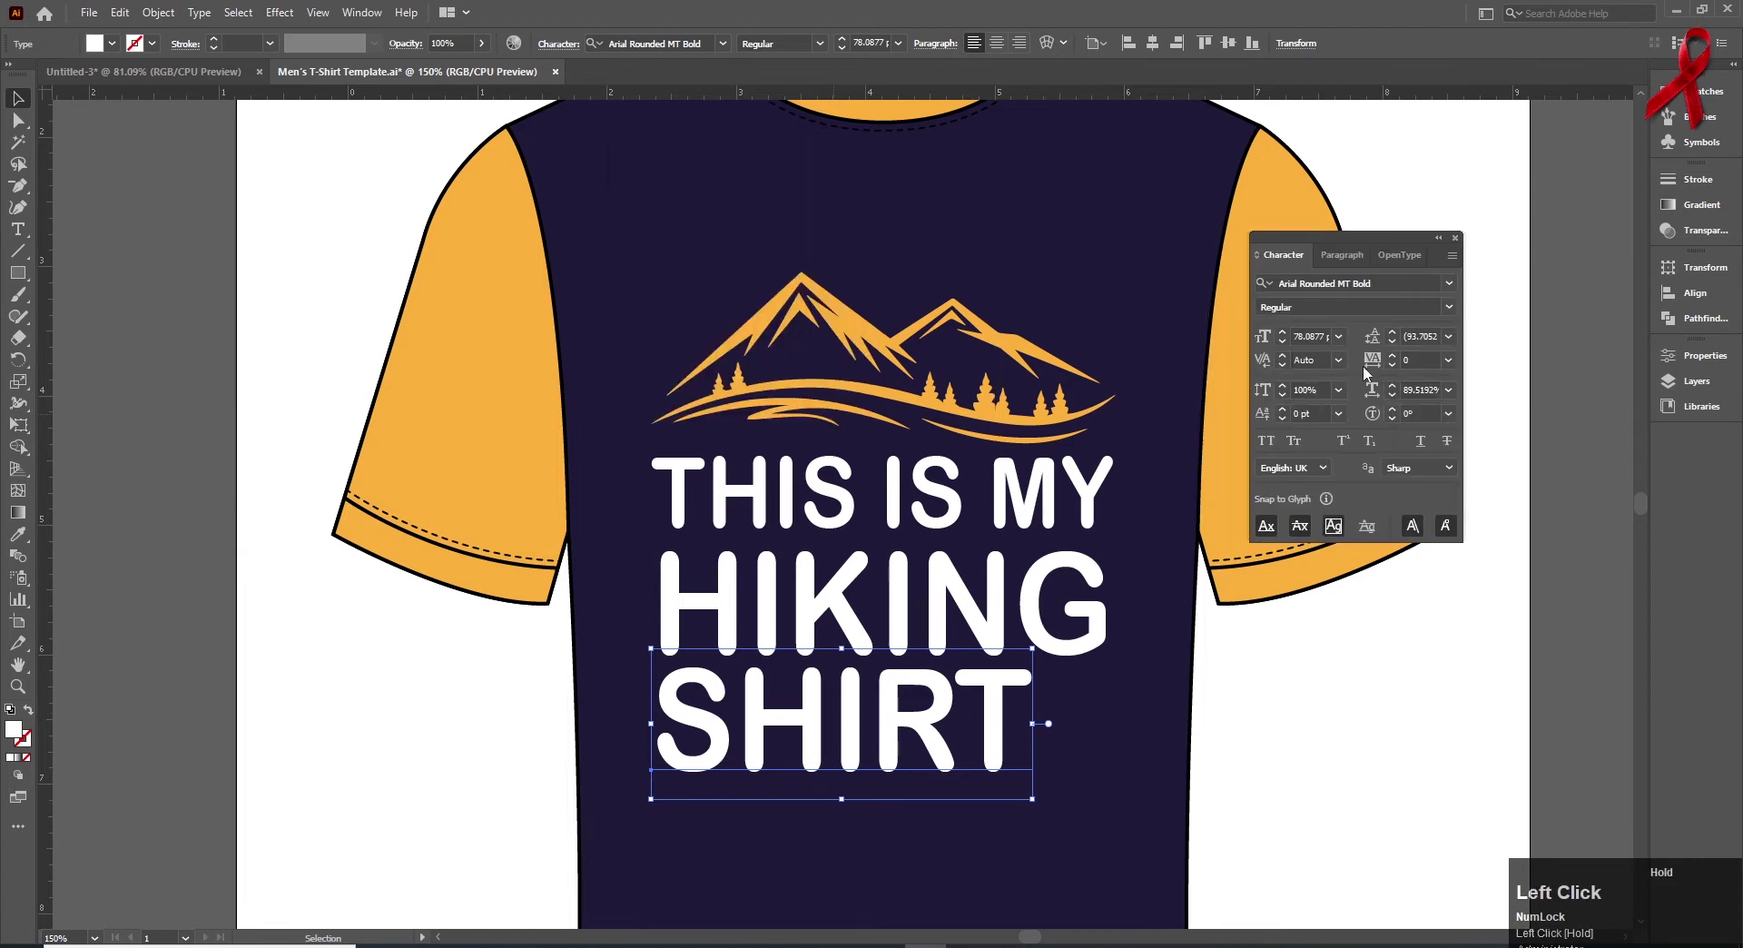
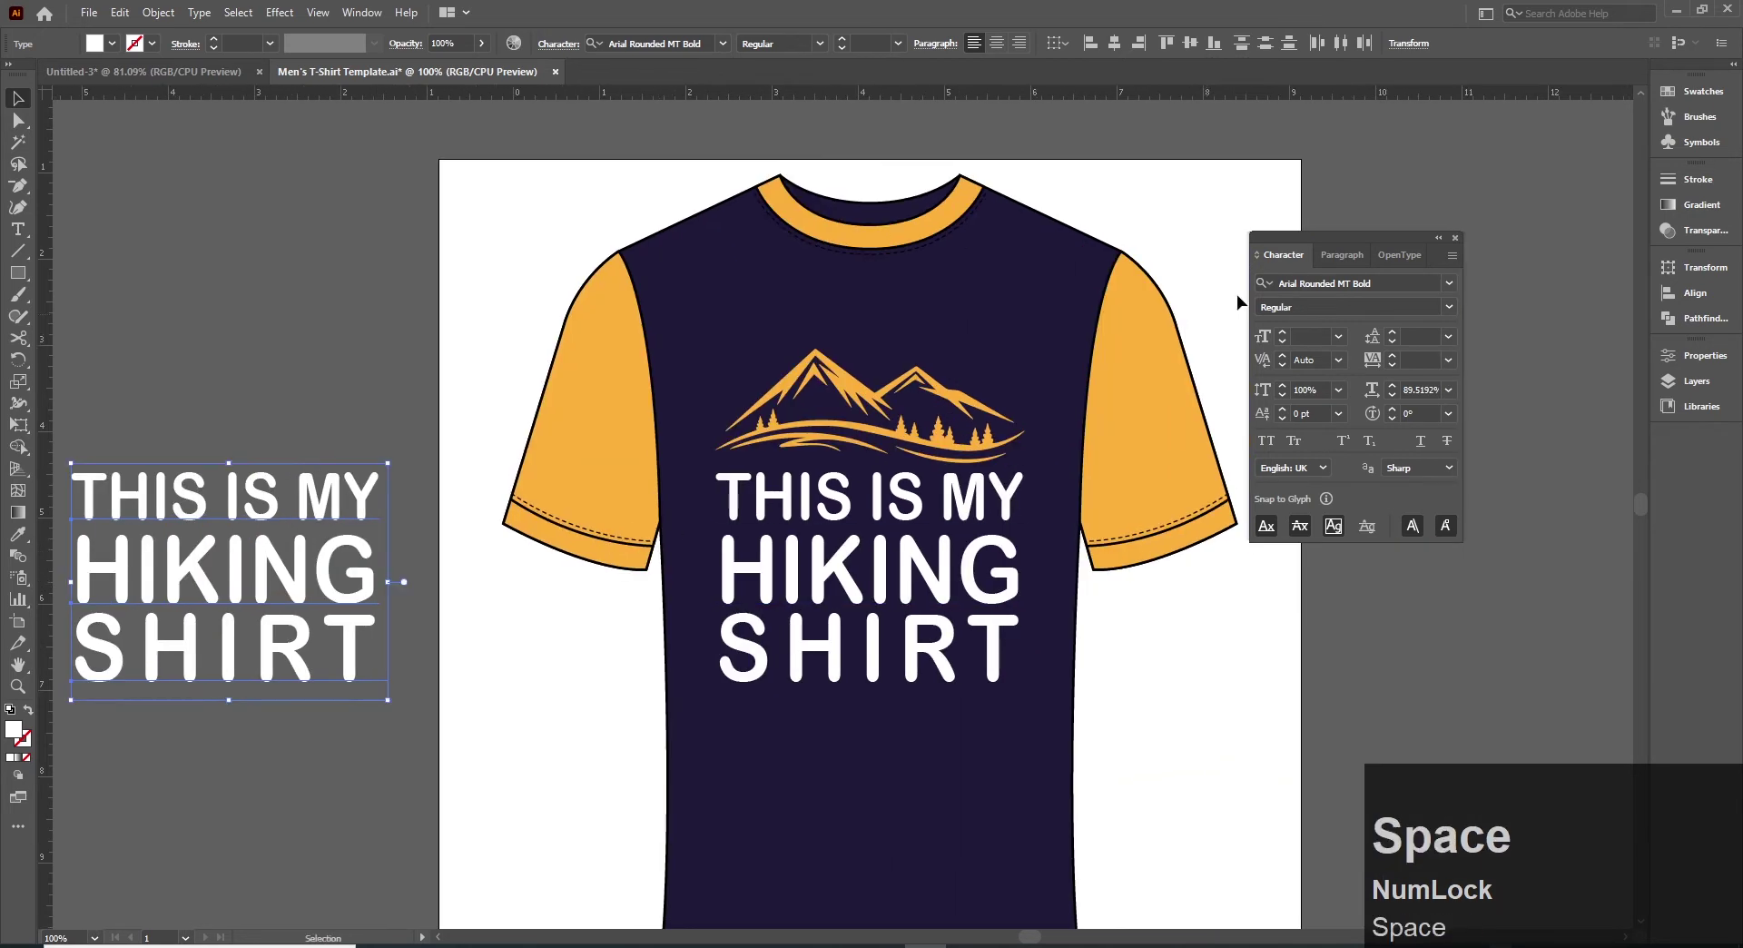
Convert the selected slogan to outlines via Create Outlines.
left_click(1462, 244)
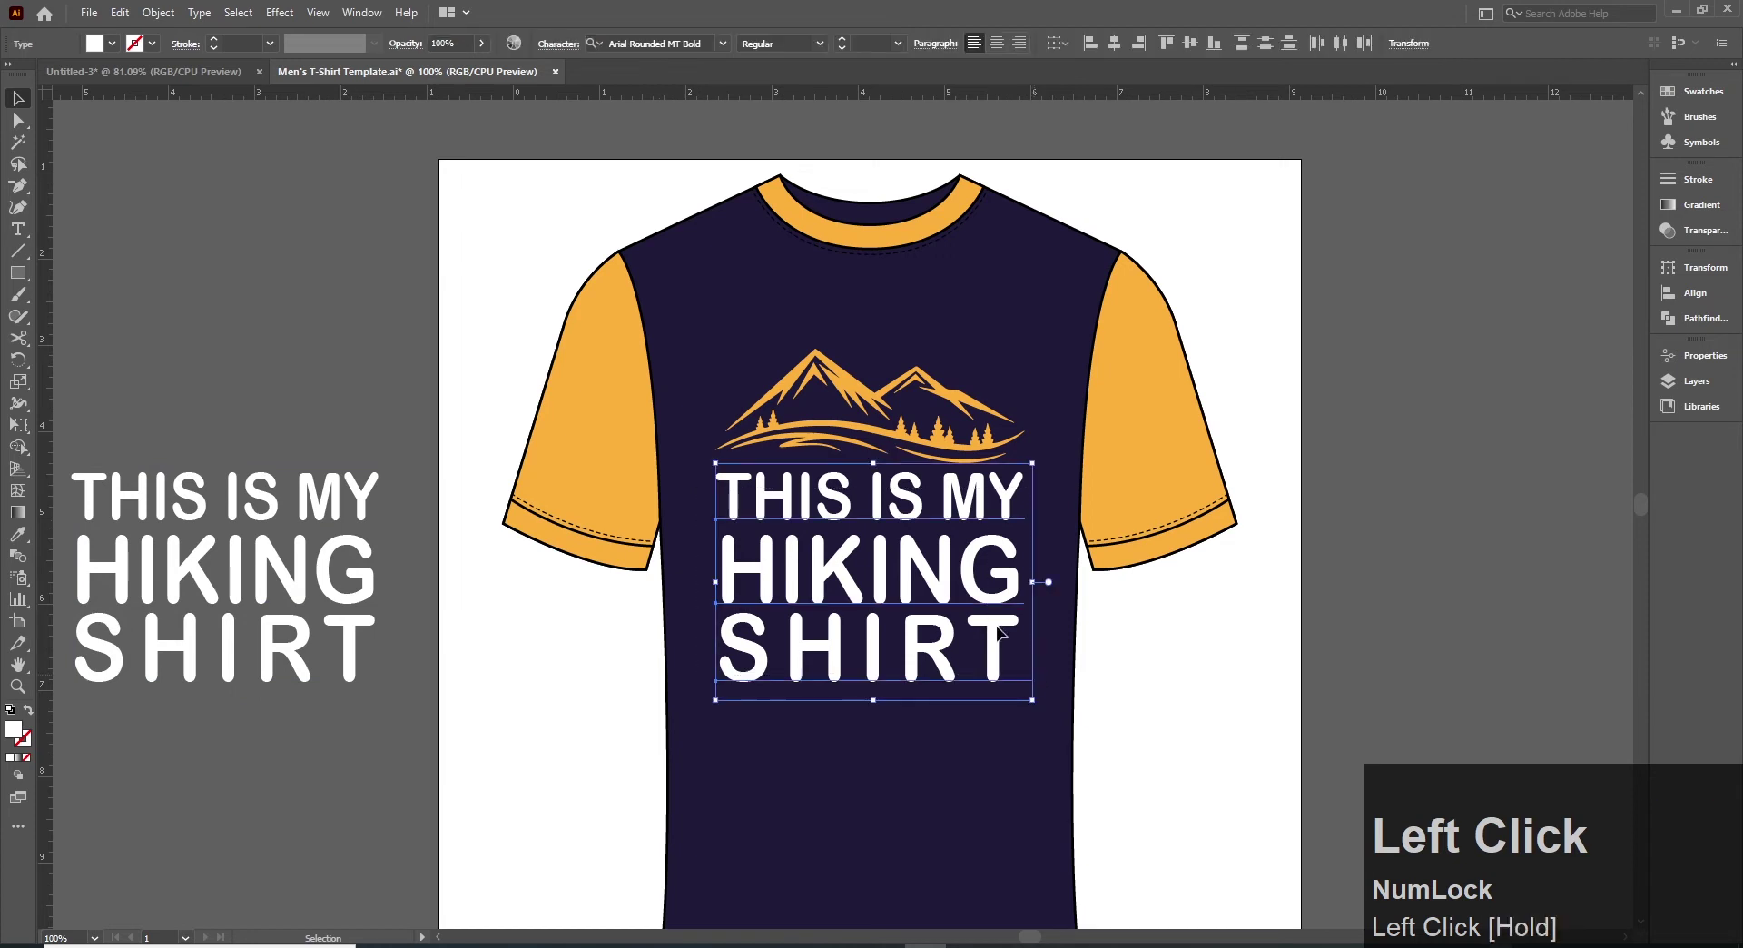
right_click(965, 563)
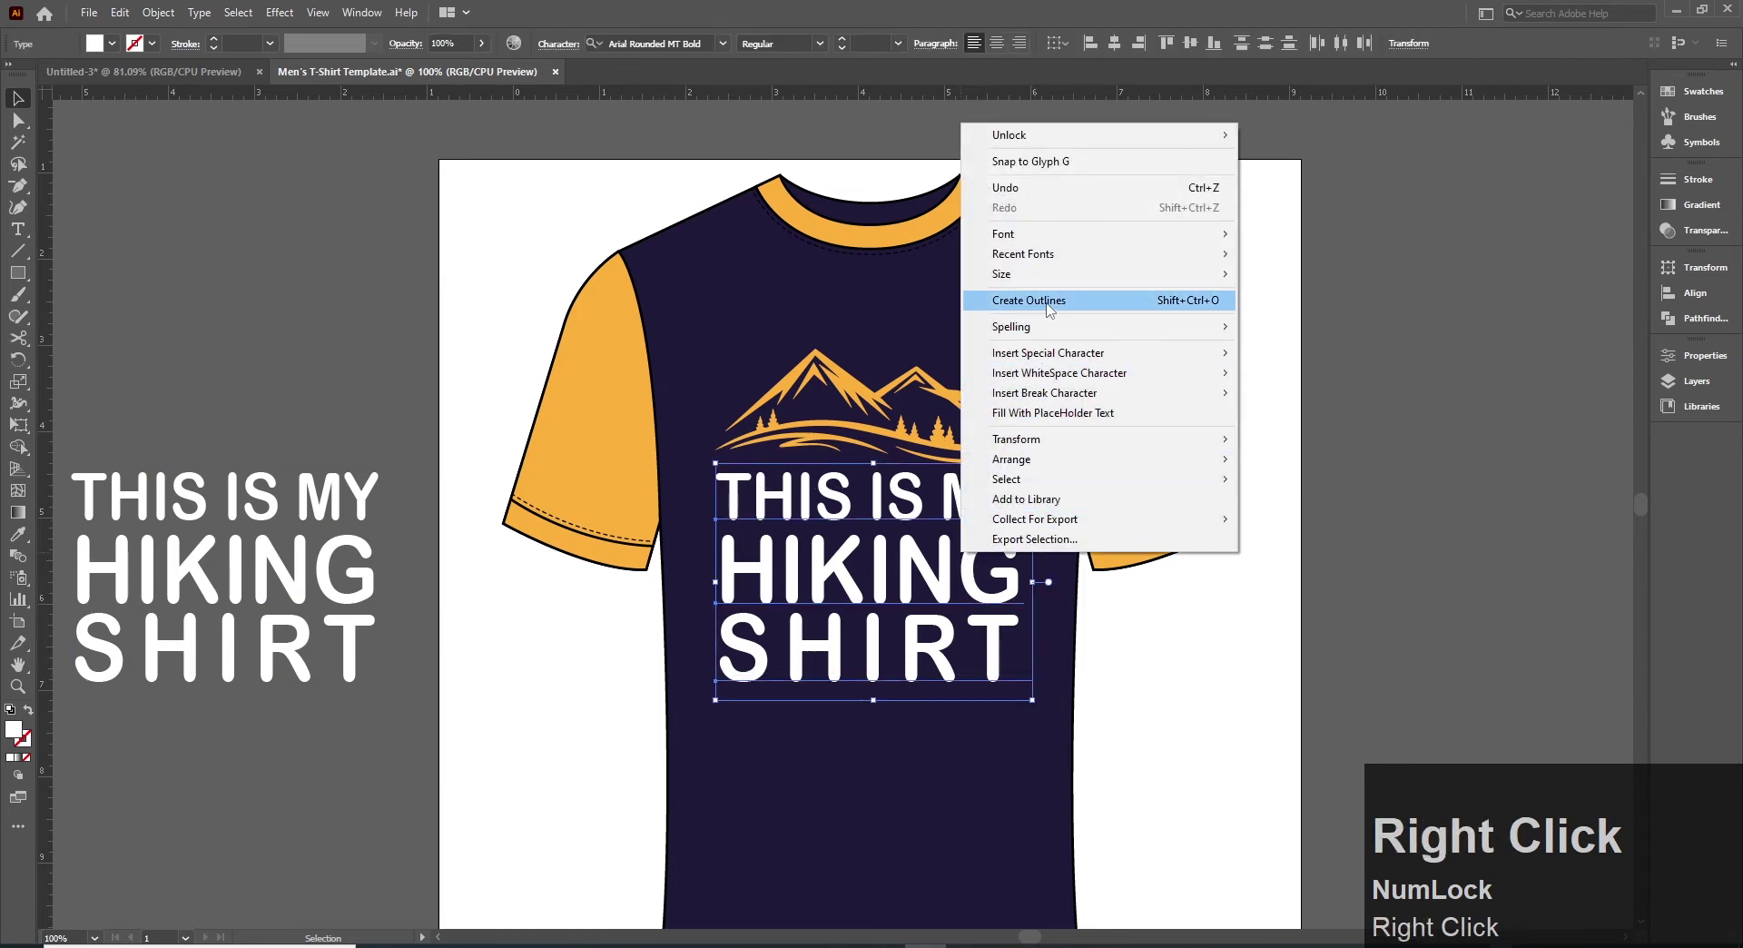
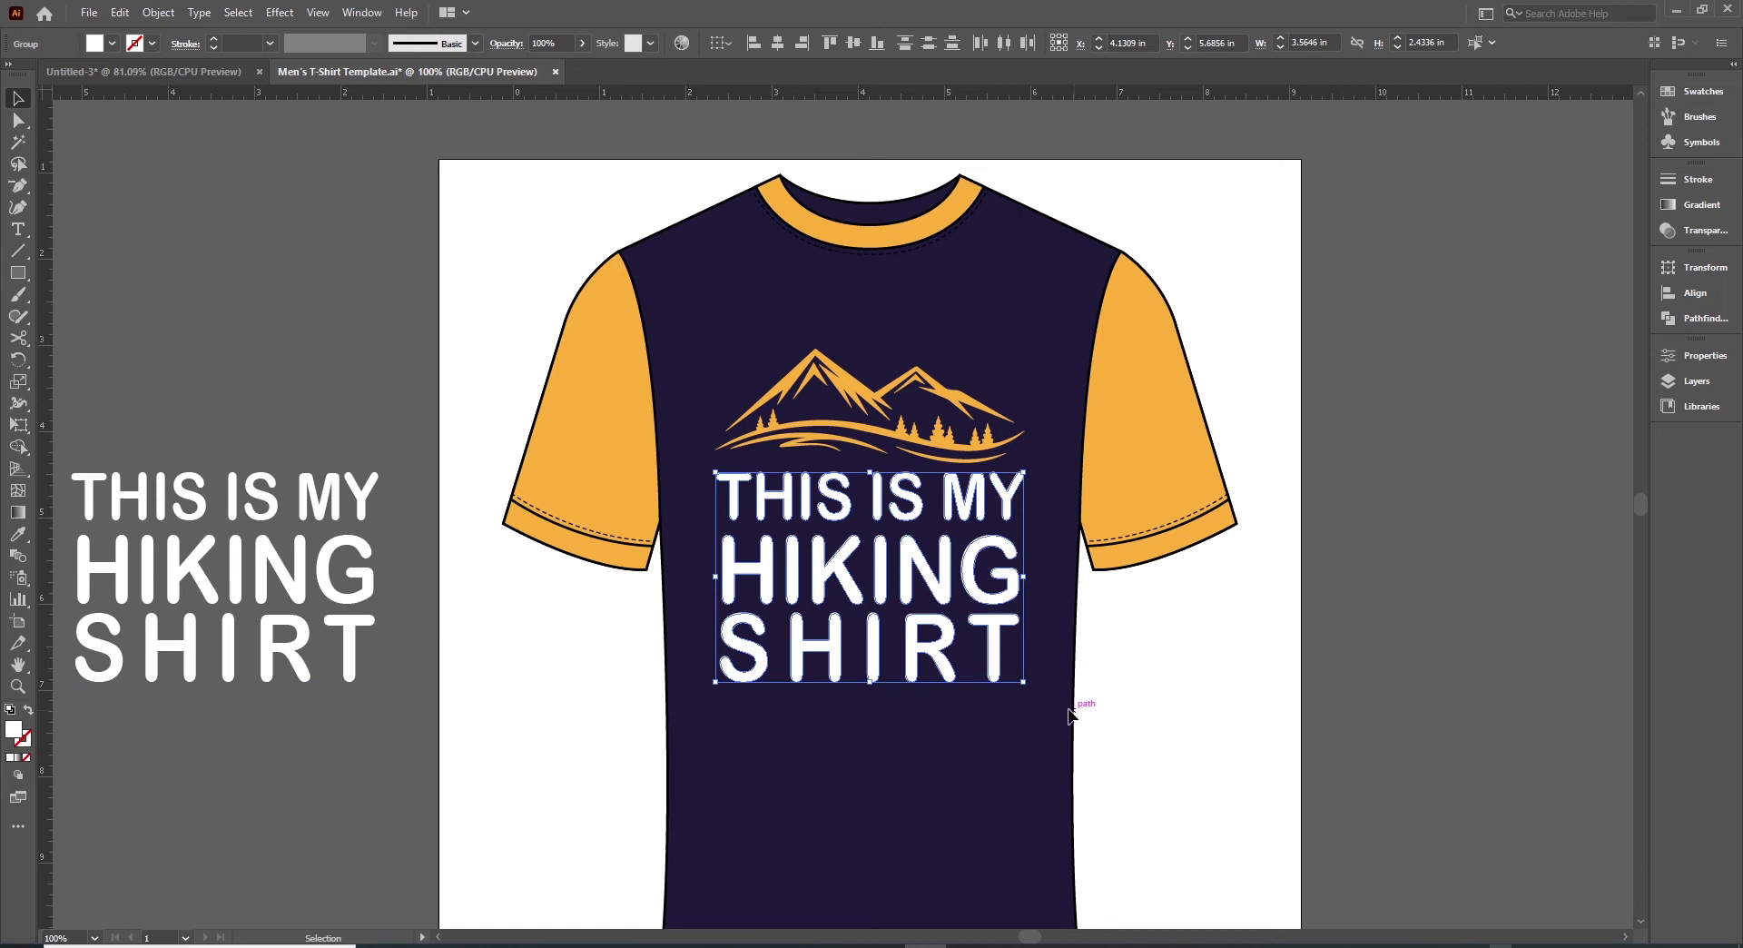
key("v")
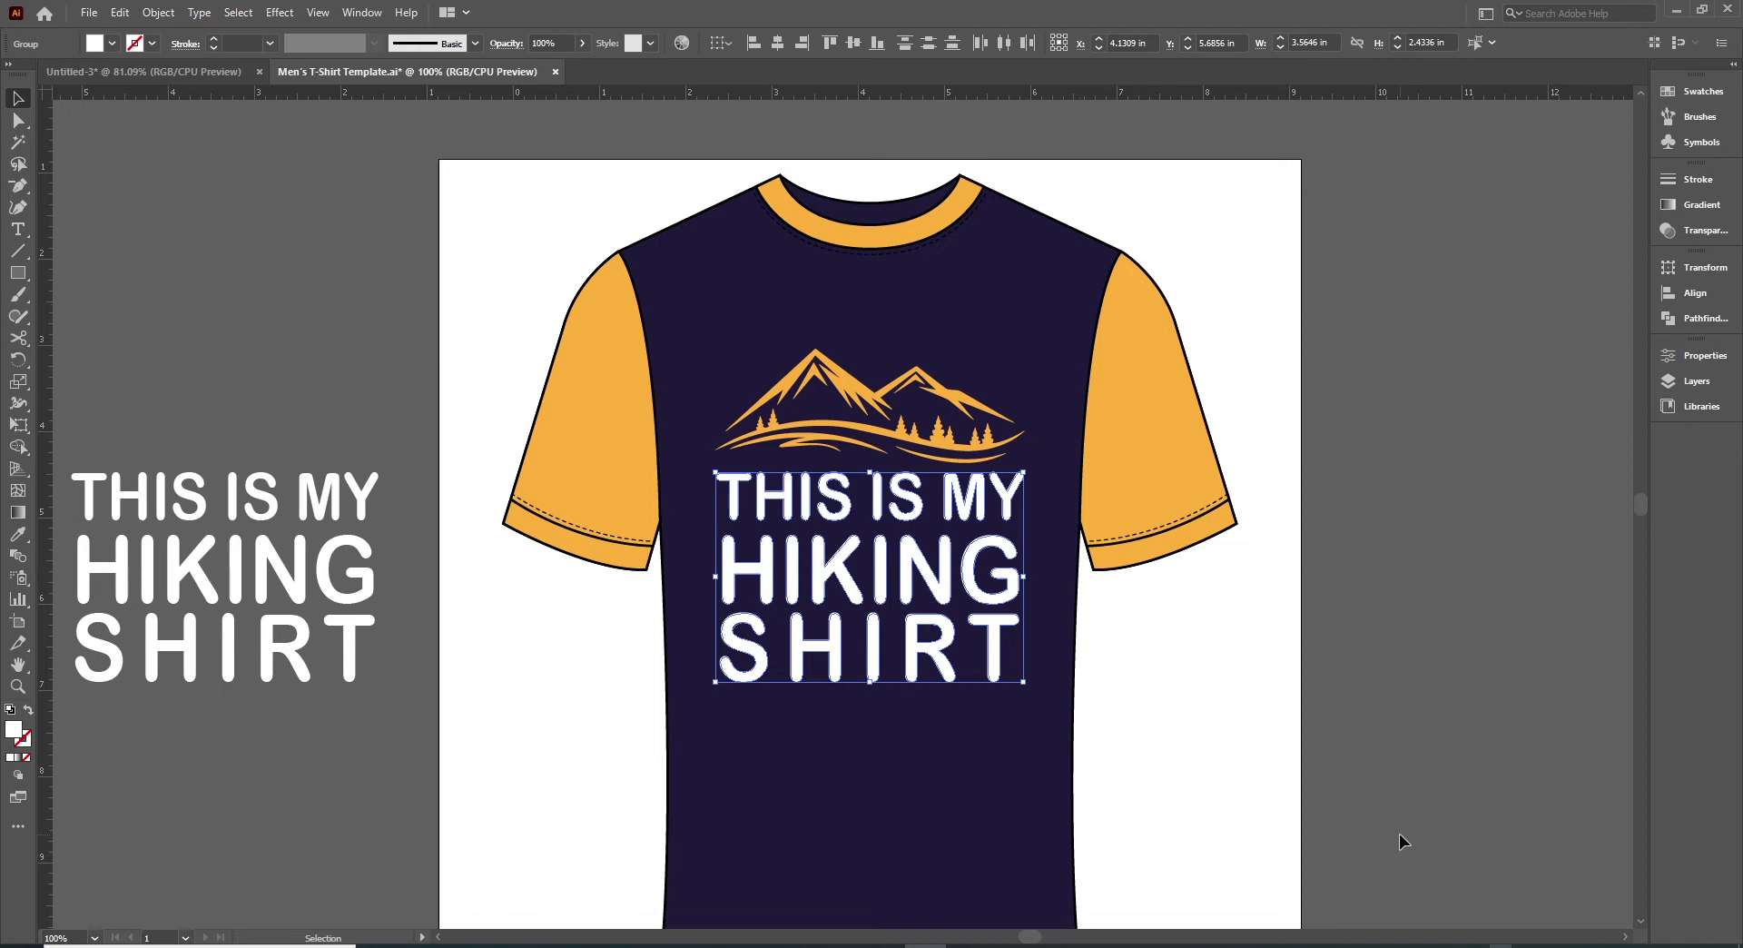
key("v")
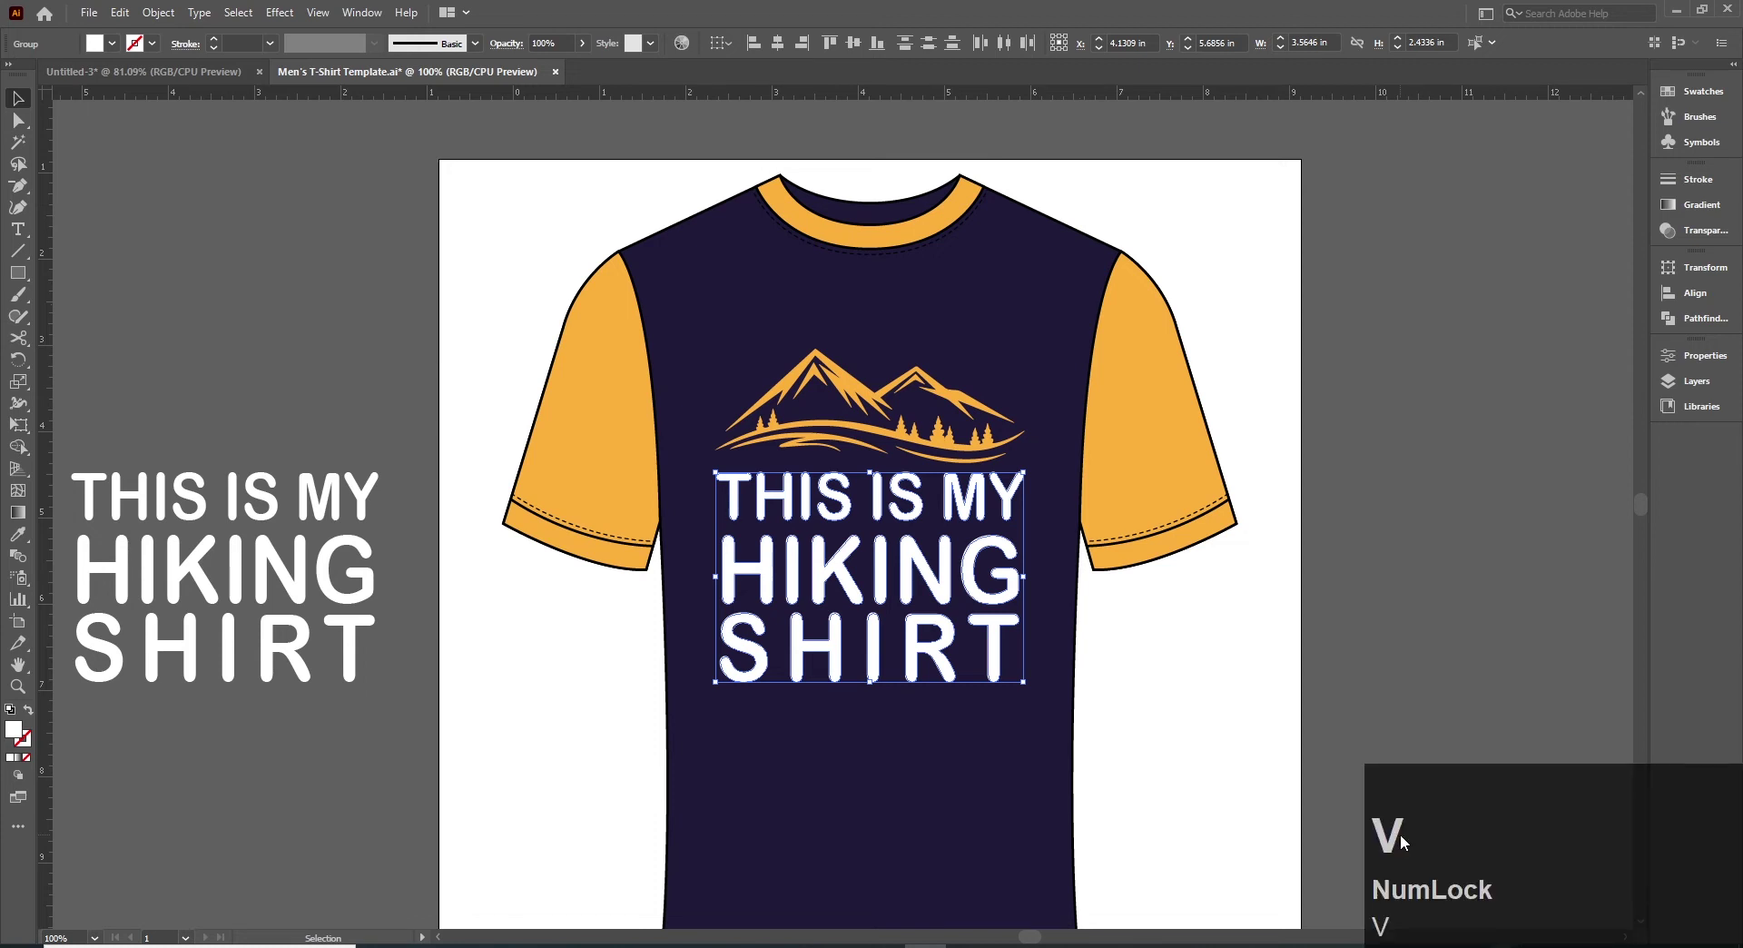
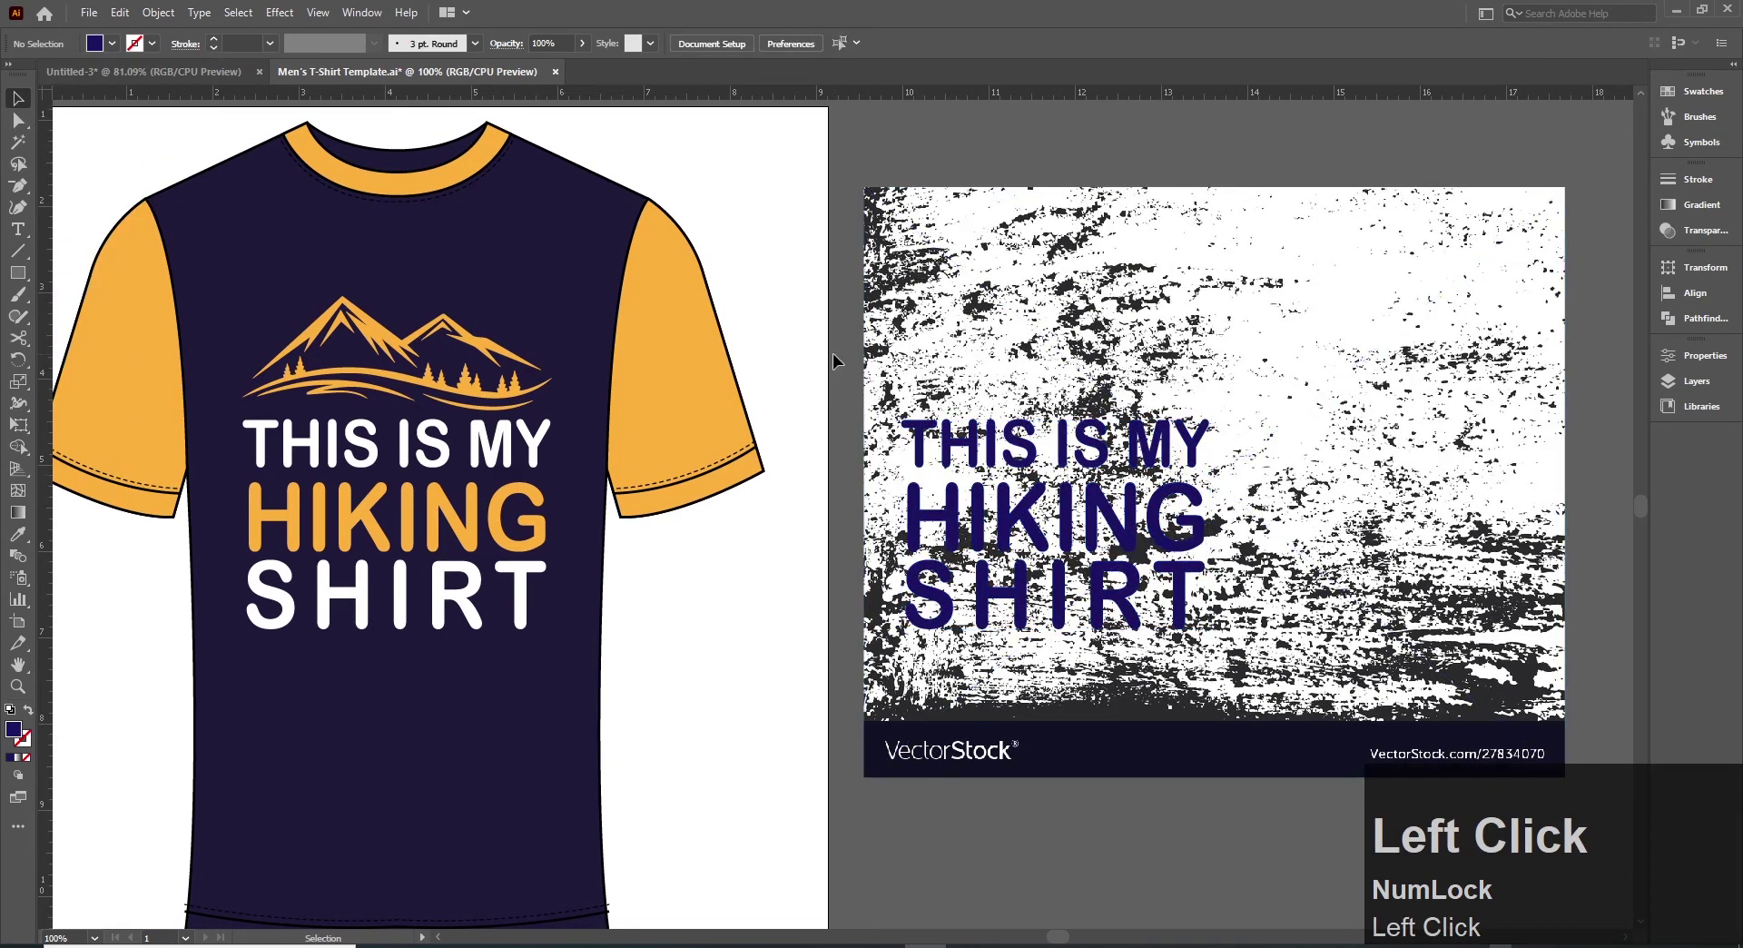
Ungroup the navy slogan copy and combine its letters into one compound path (Ctrl+8).
left_click(984, 532)
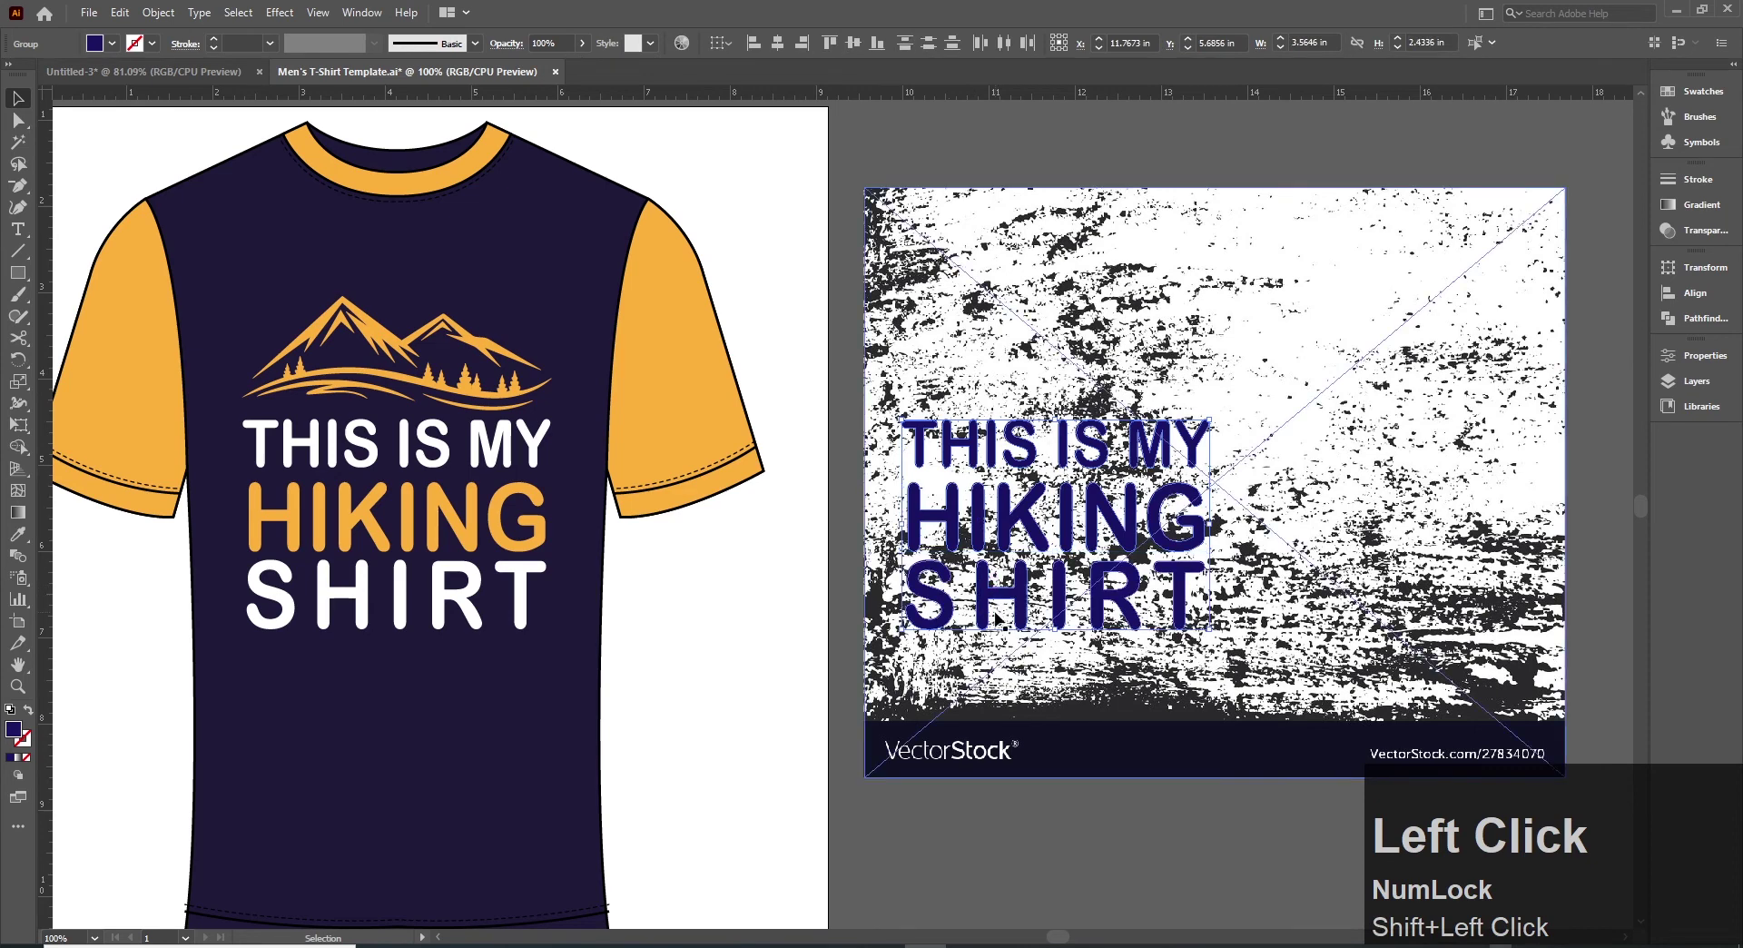
right_click(1003, 569)
left_click(1051, 721)
key("ctrl+8")
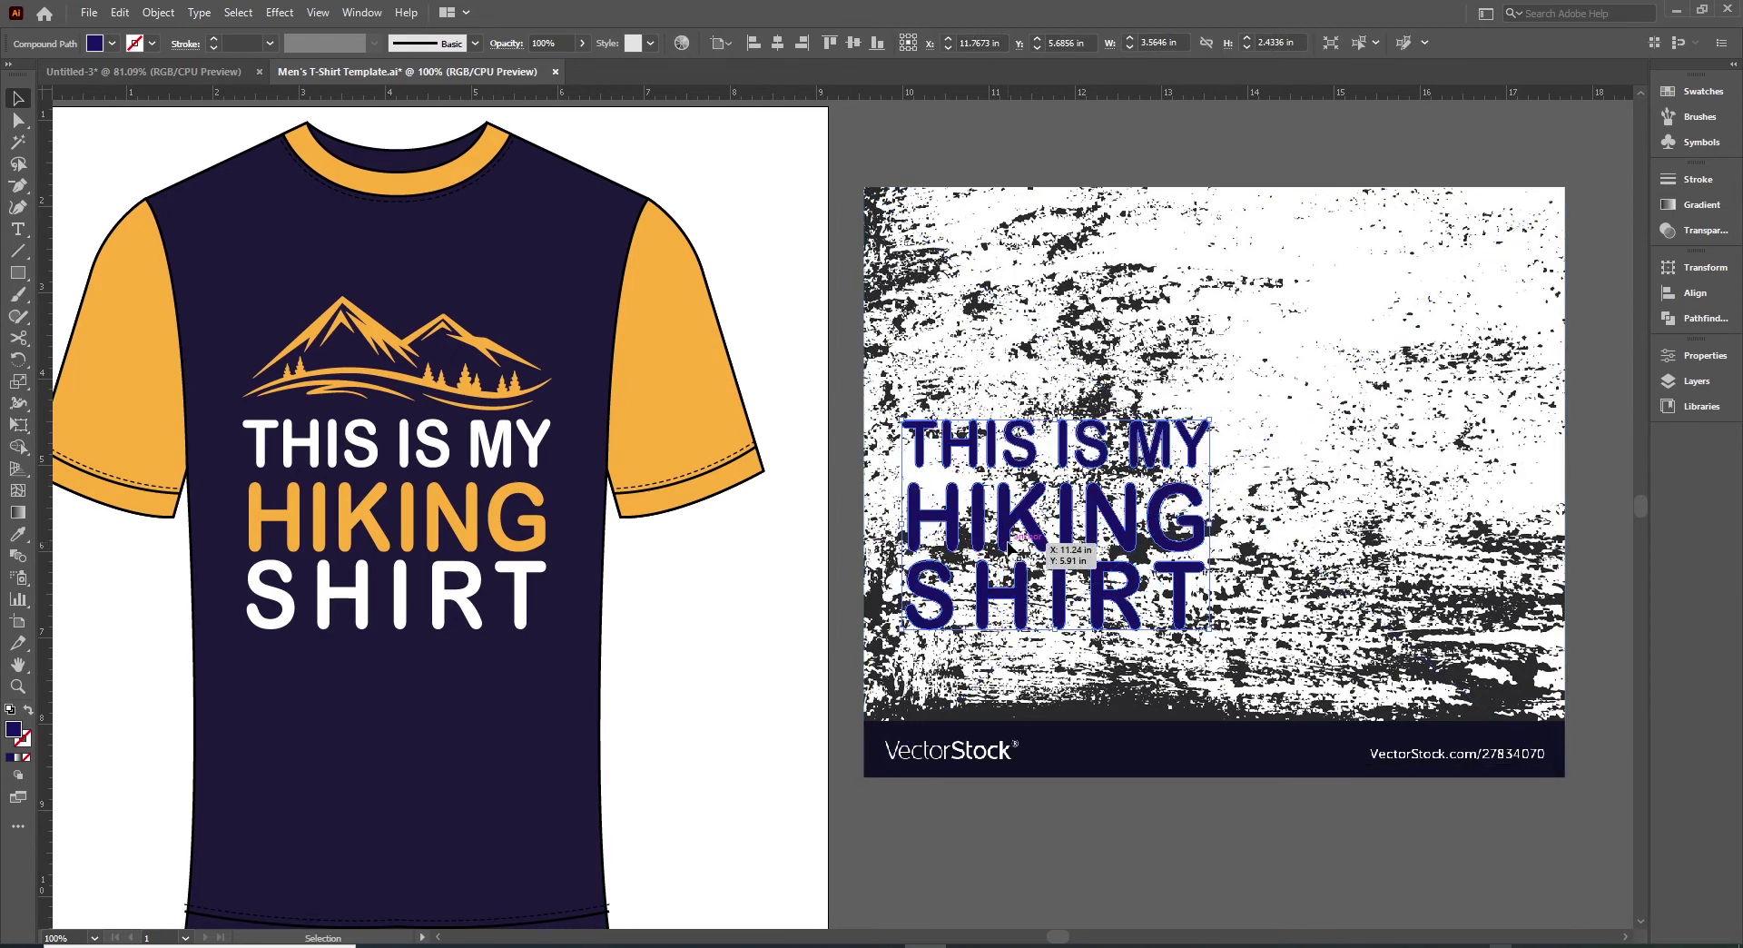
key("ctrl+8")
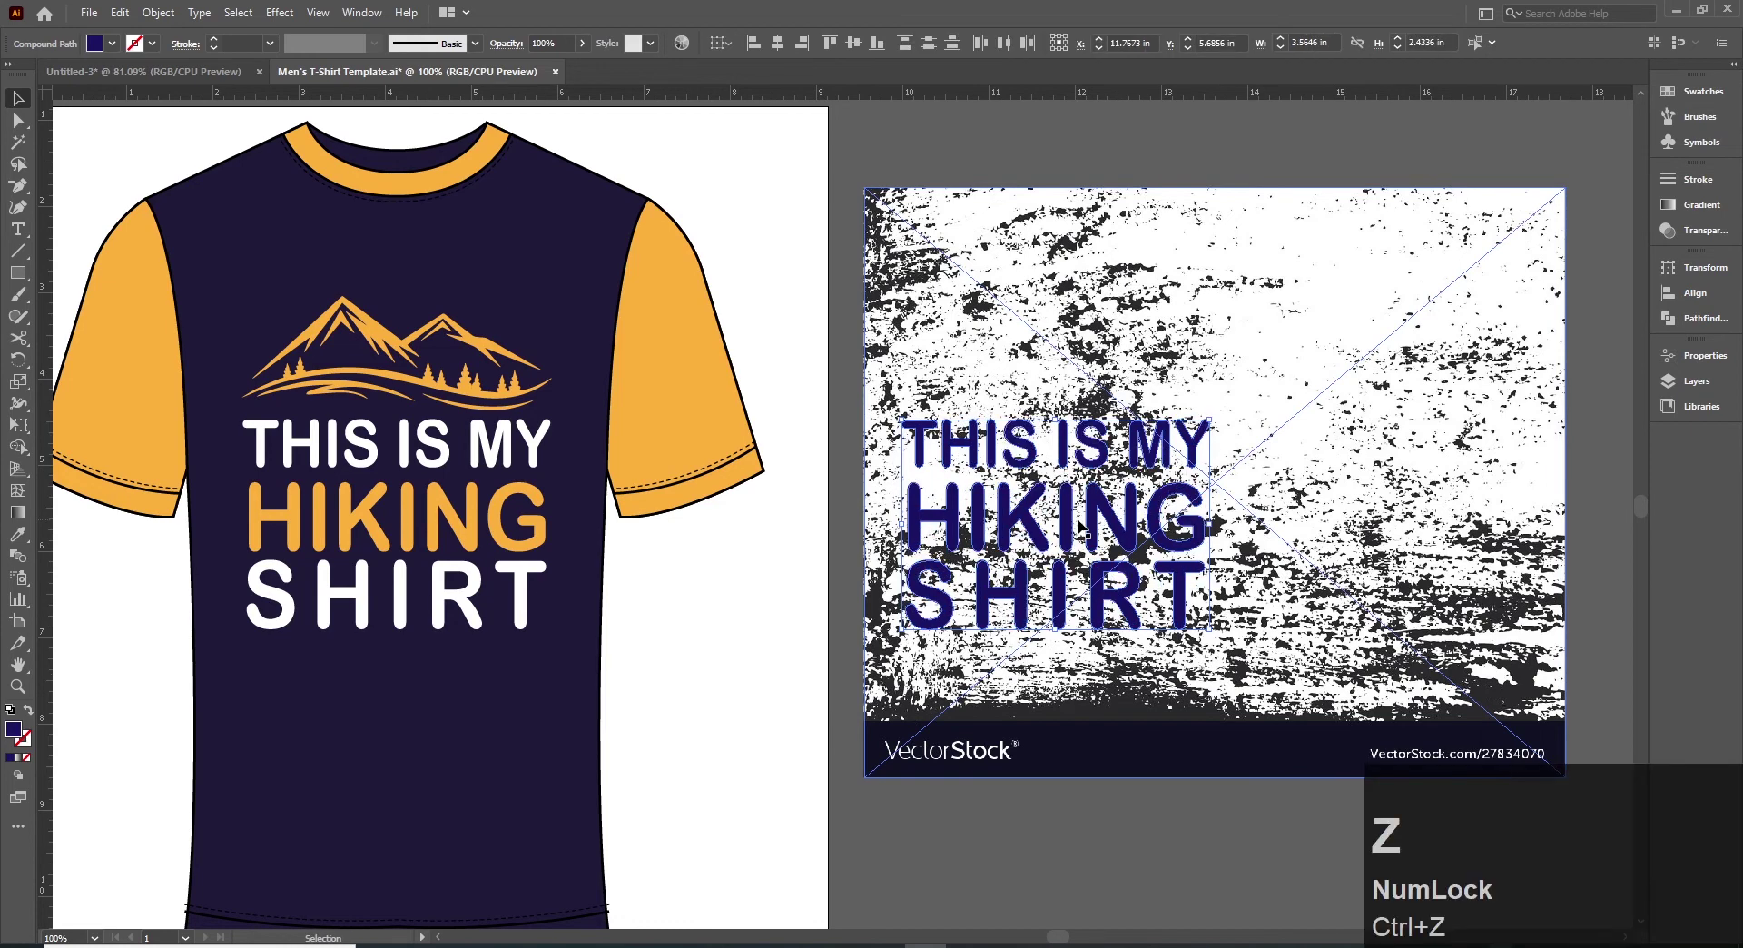
left_click(165, 25)
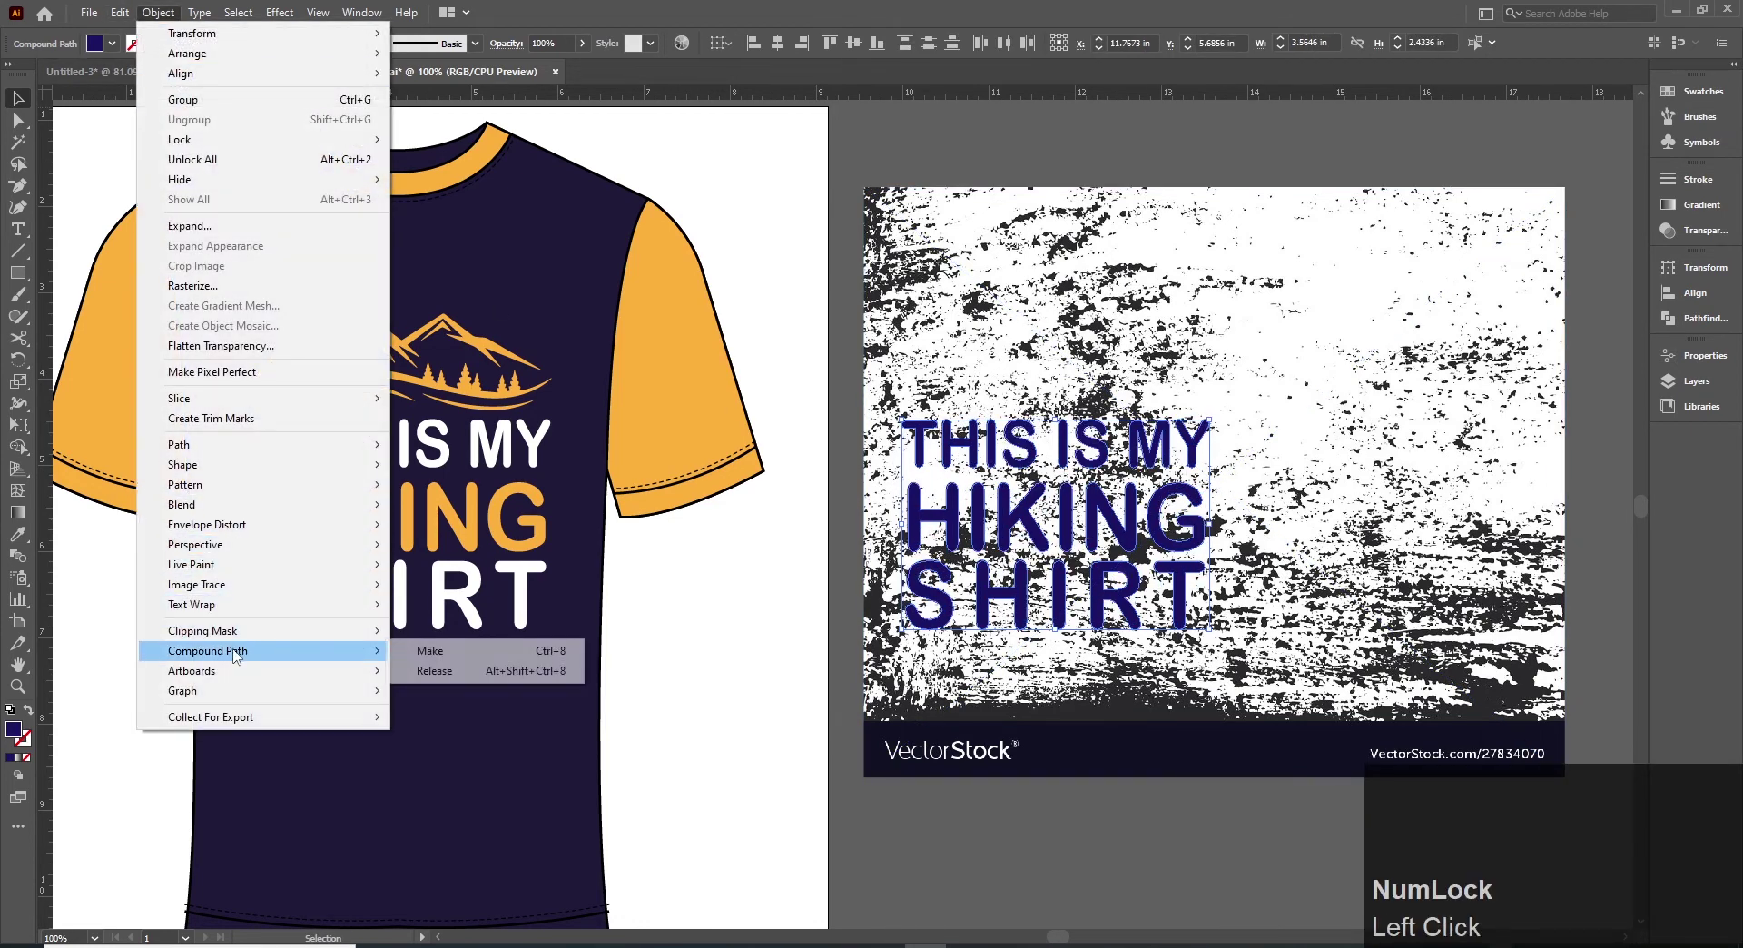
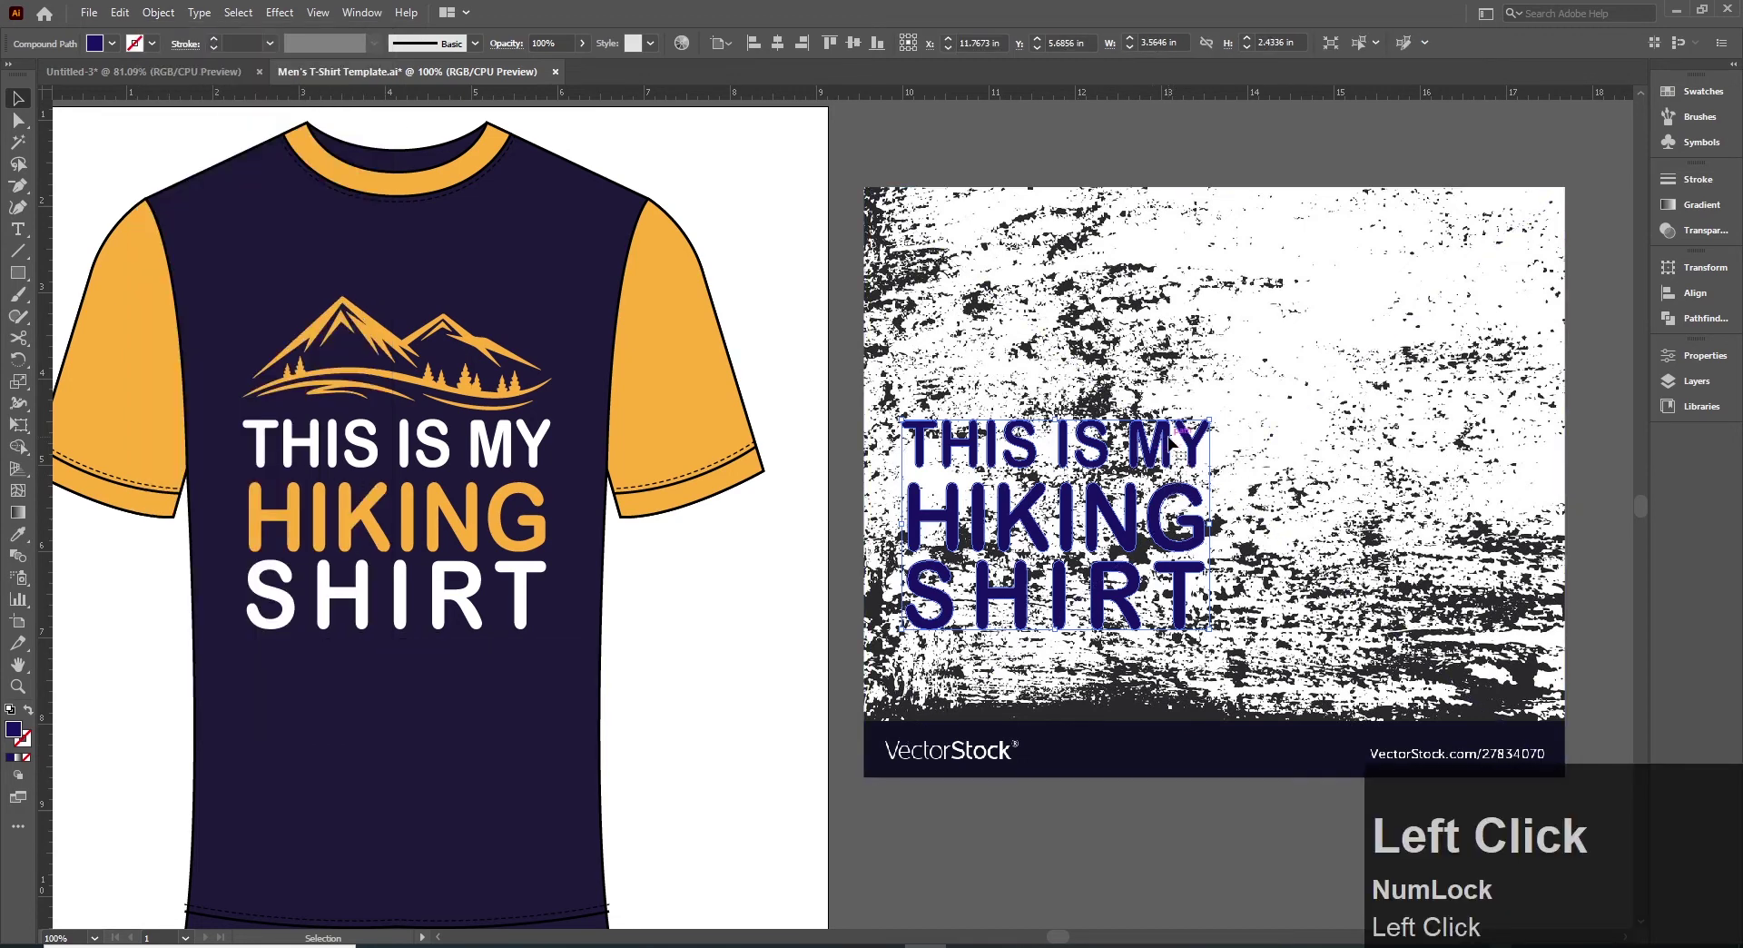
left_click(845, 382)
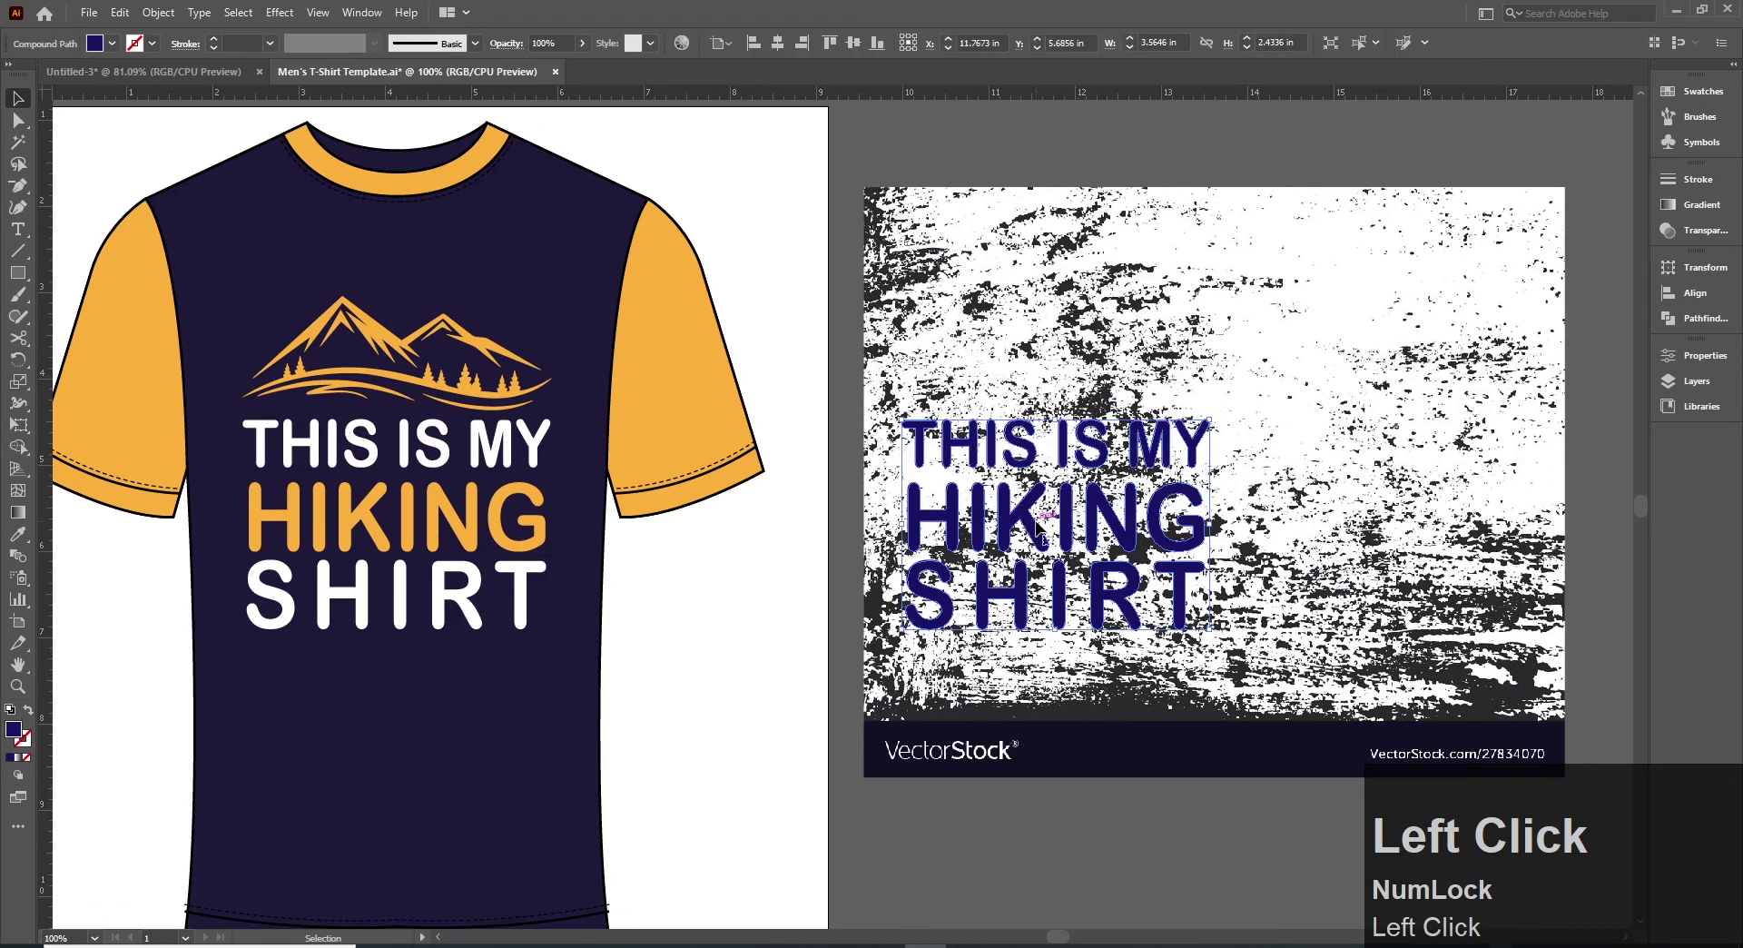
Shift the grunge texture up and left under the slogan copy.
left_click_drag(1423, 588, 1189, 453)
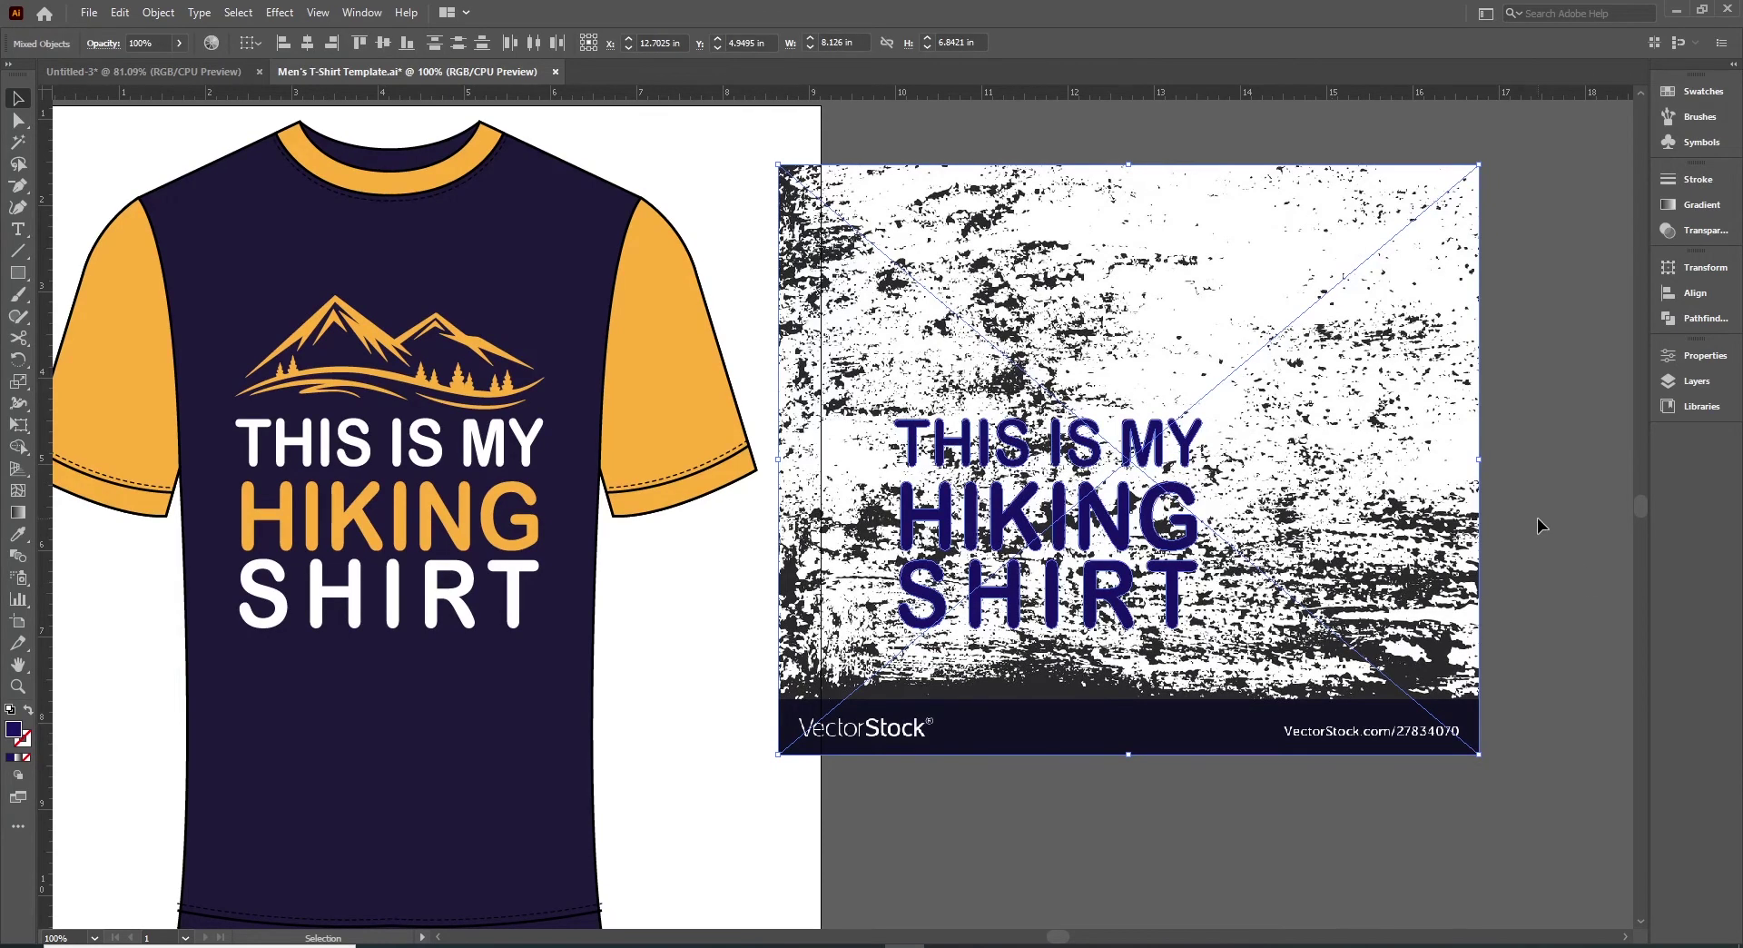
Make a clipping mask from the slogan copy and grunge texture, confirming the warning.
left_click(1546, 525)
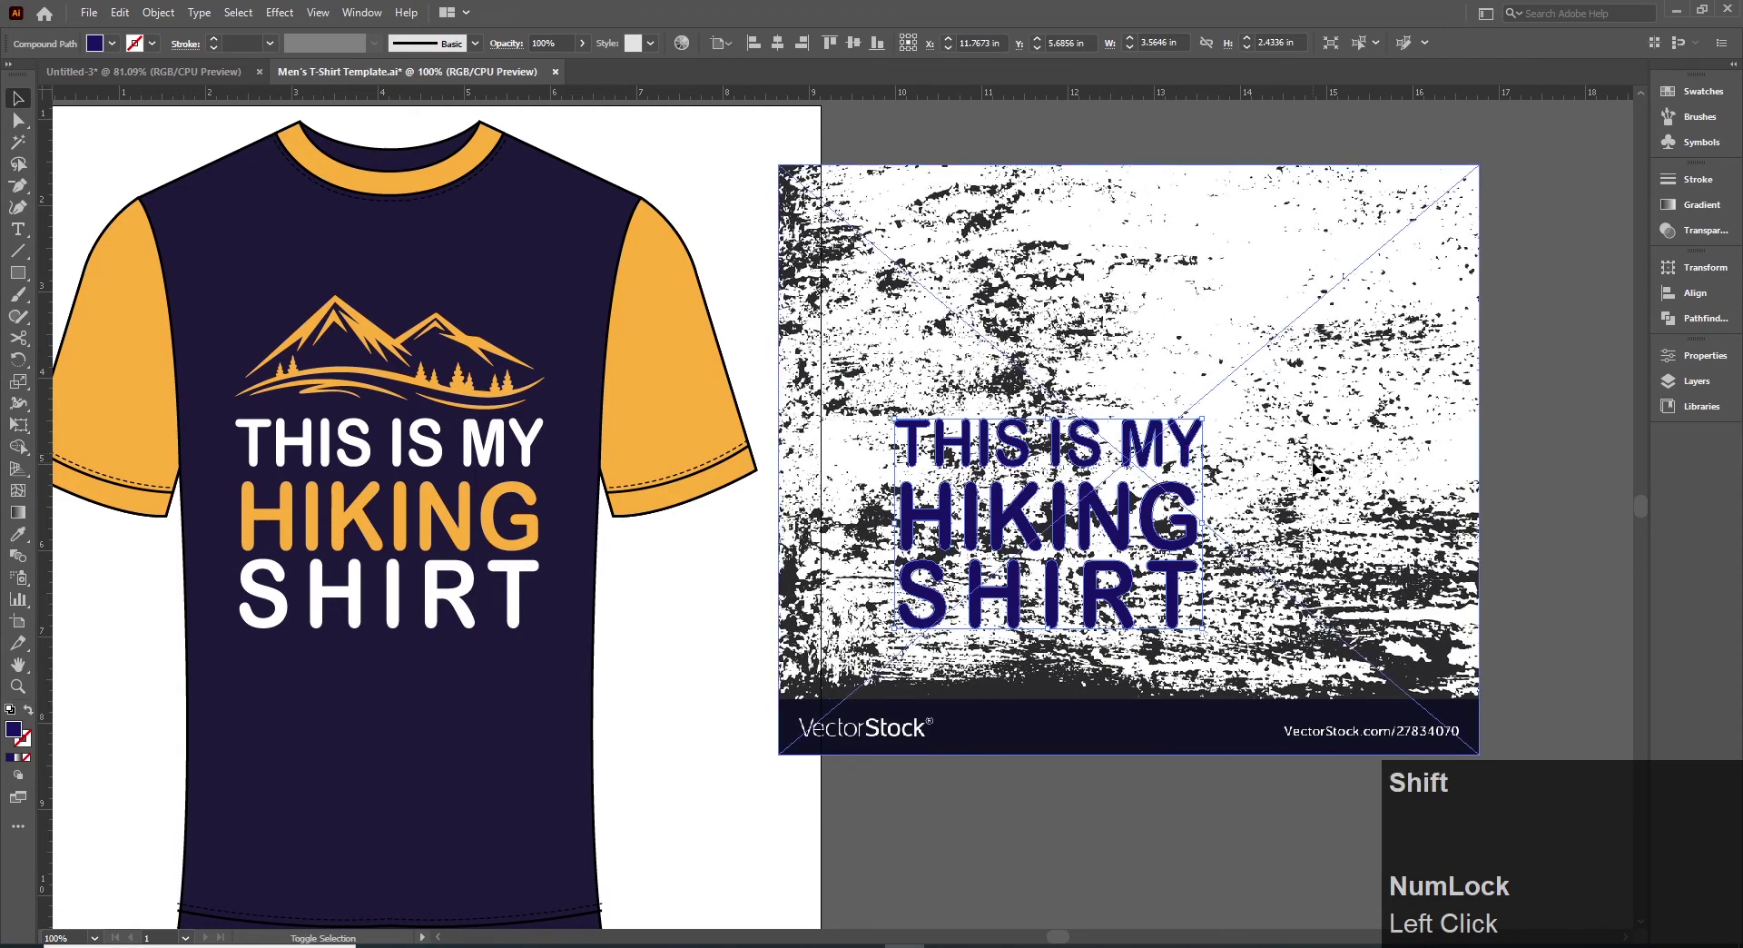
left_click(1320, 468)
right_click(1317, 473)
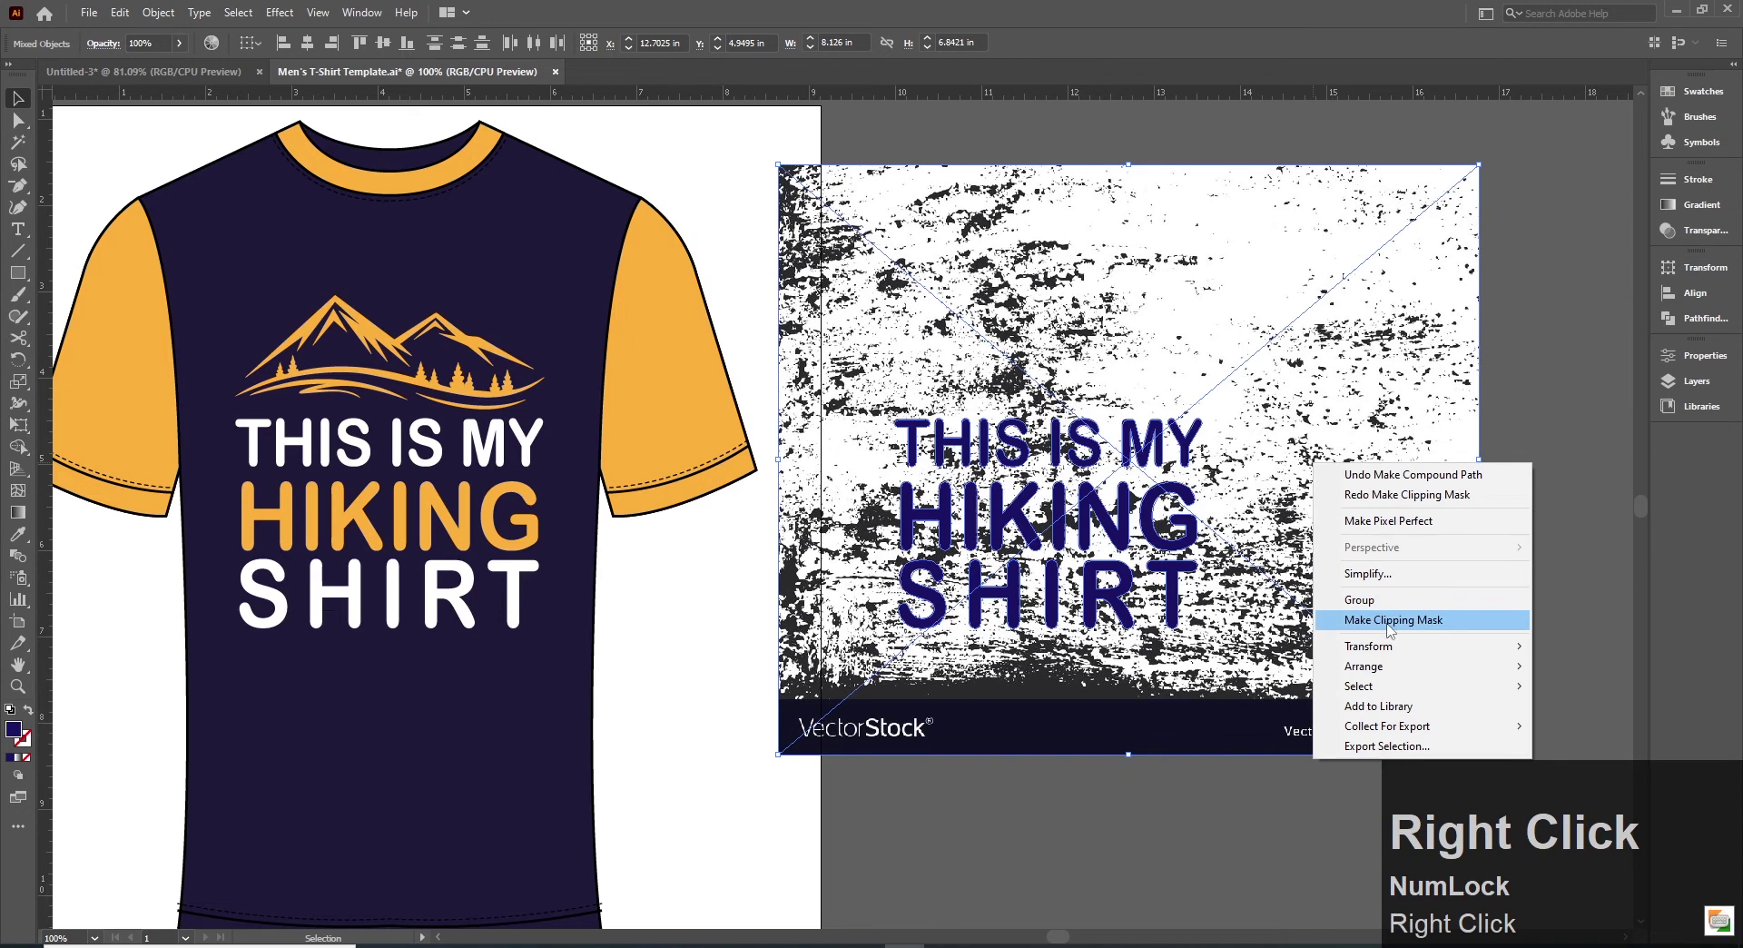
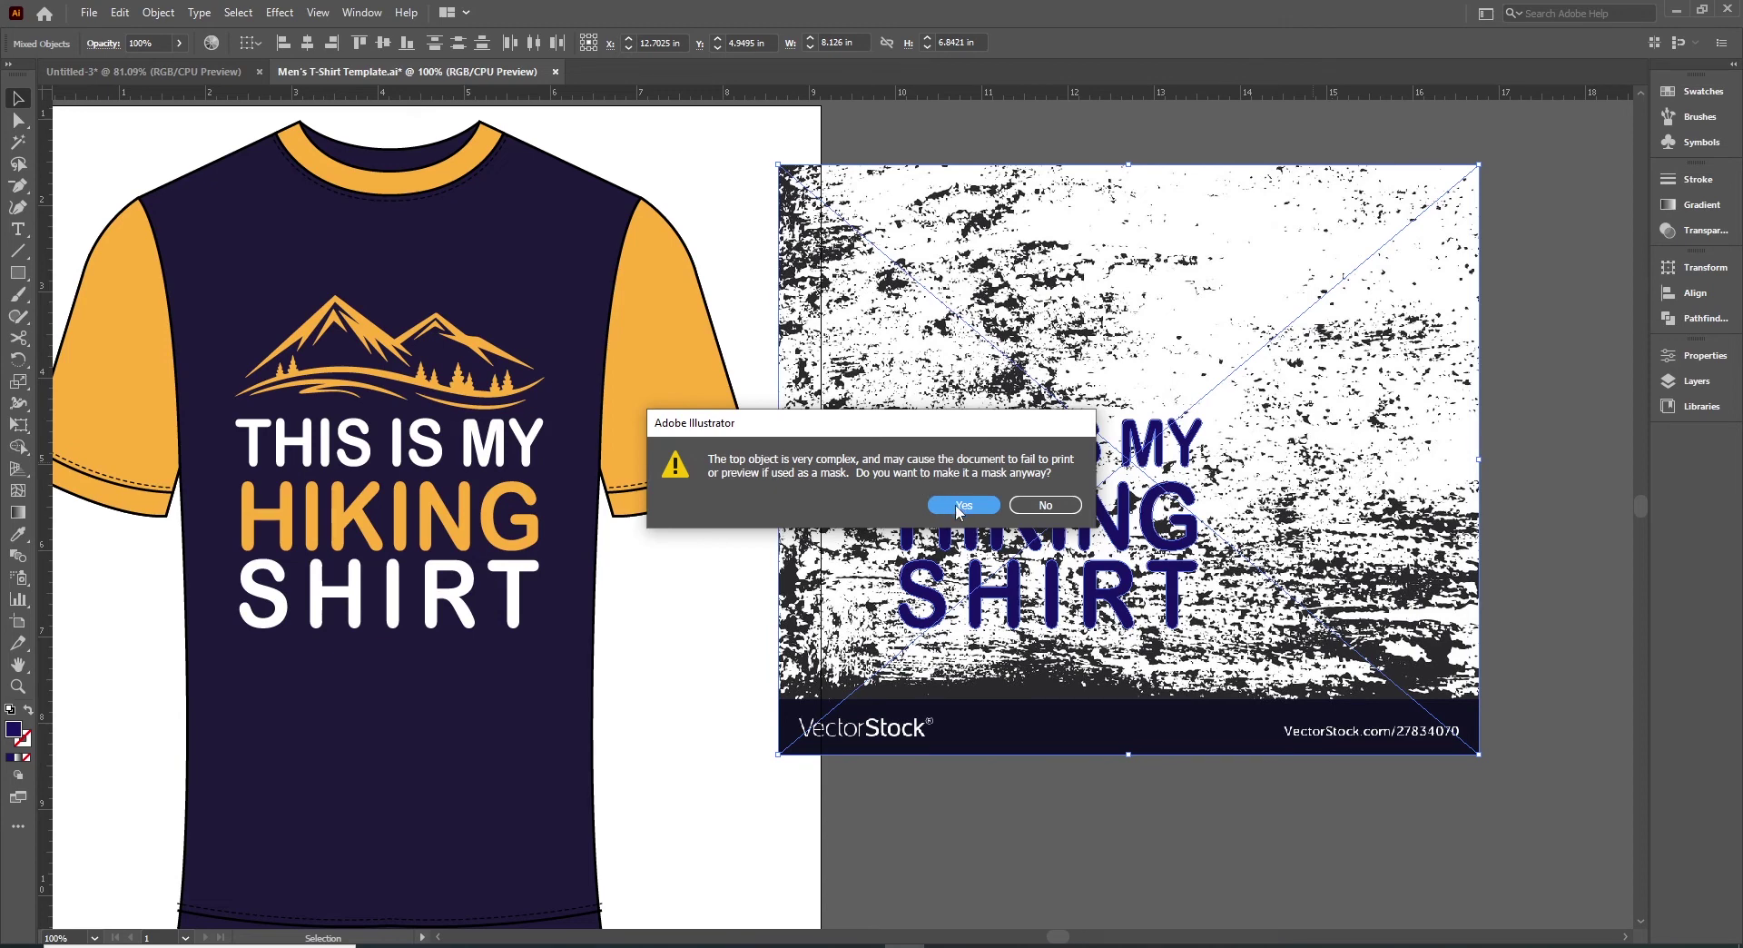
left_click(959, 513)
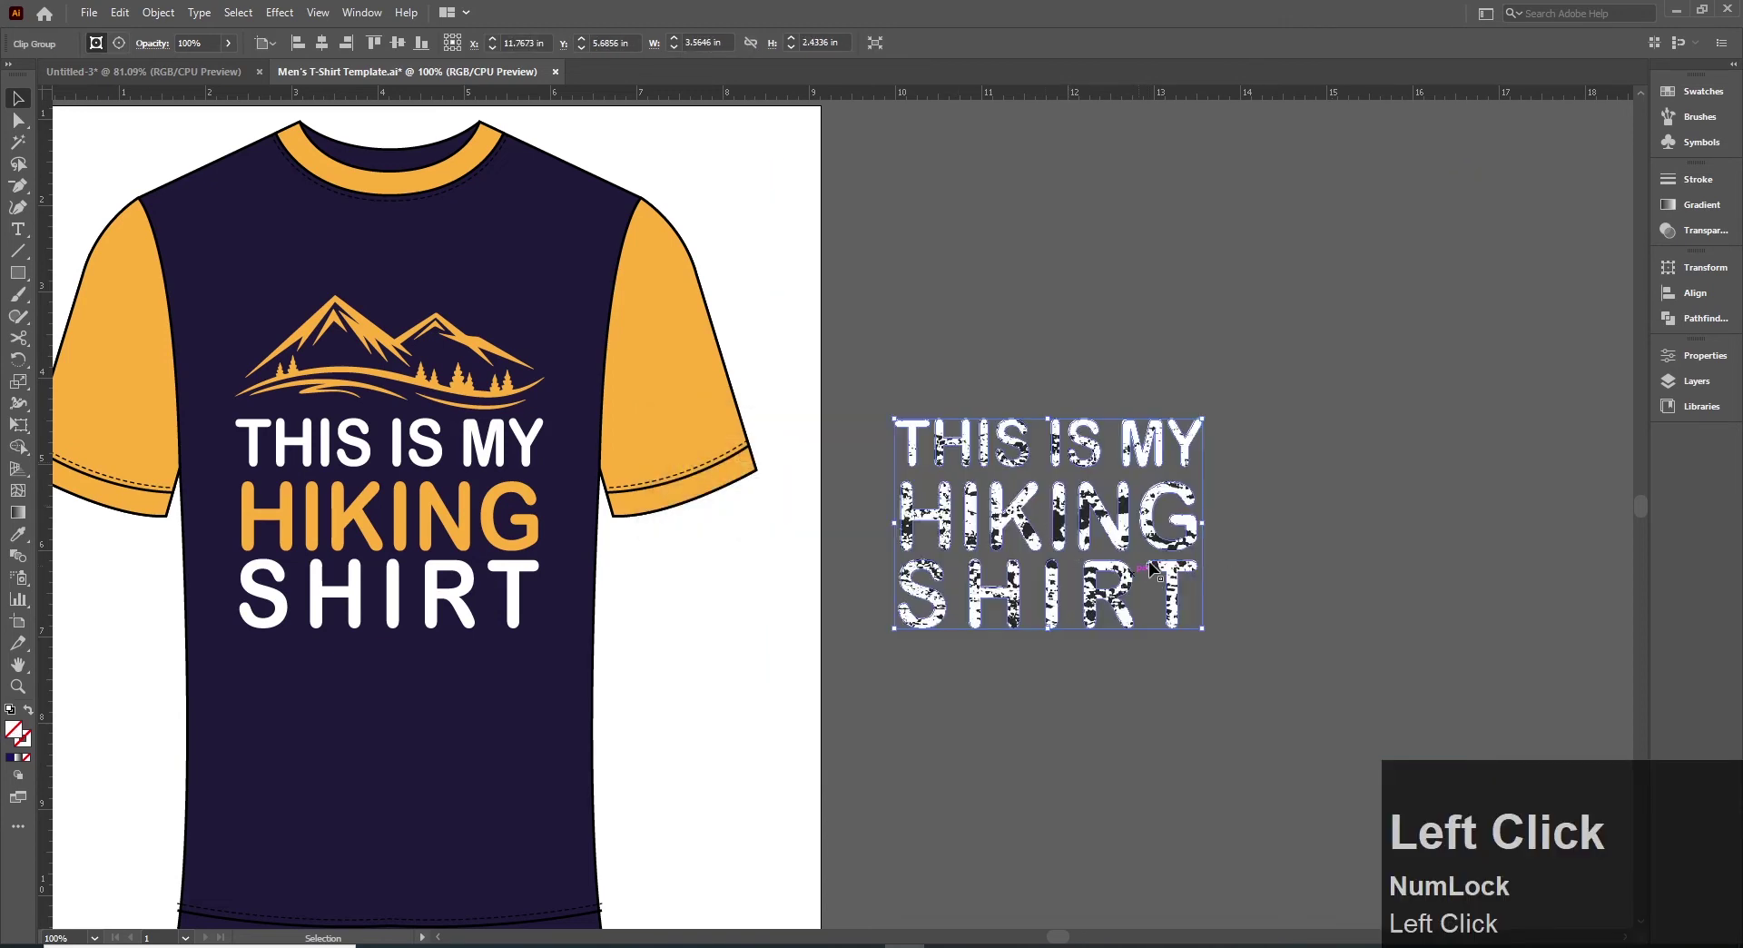